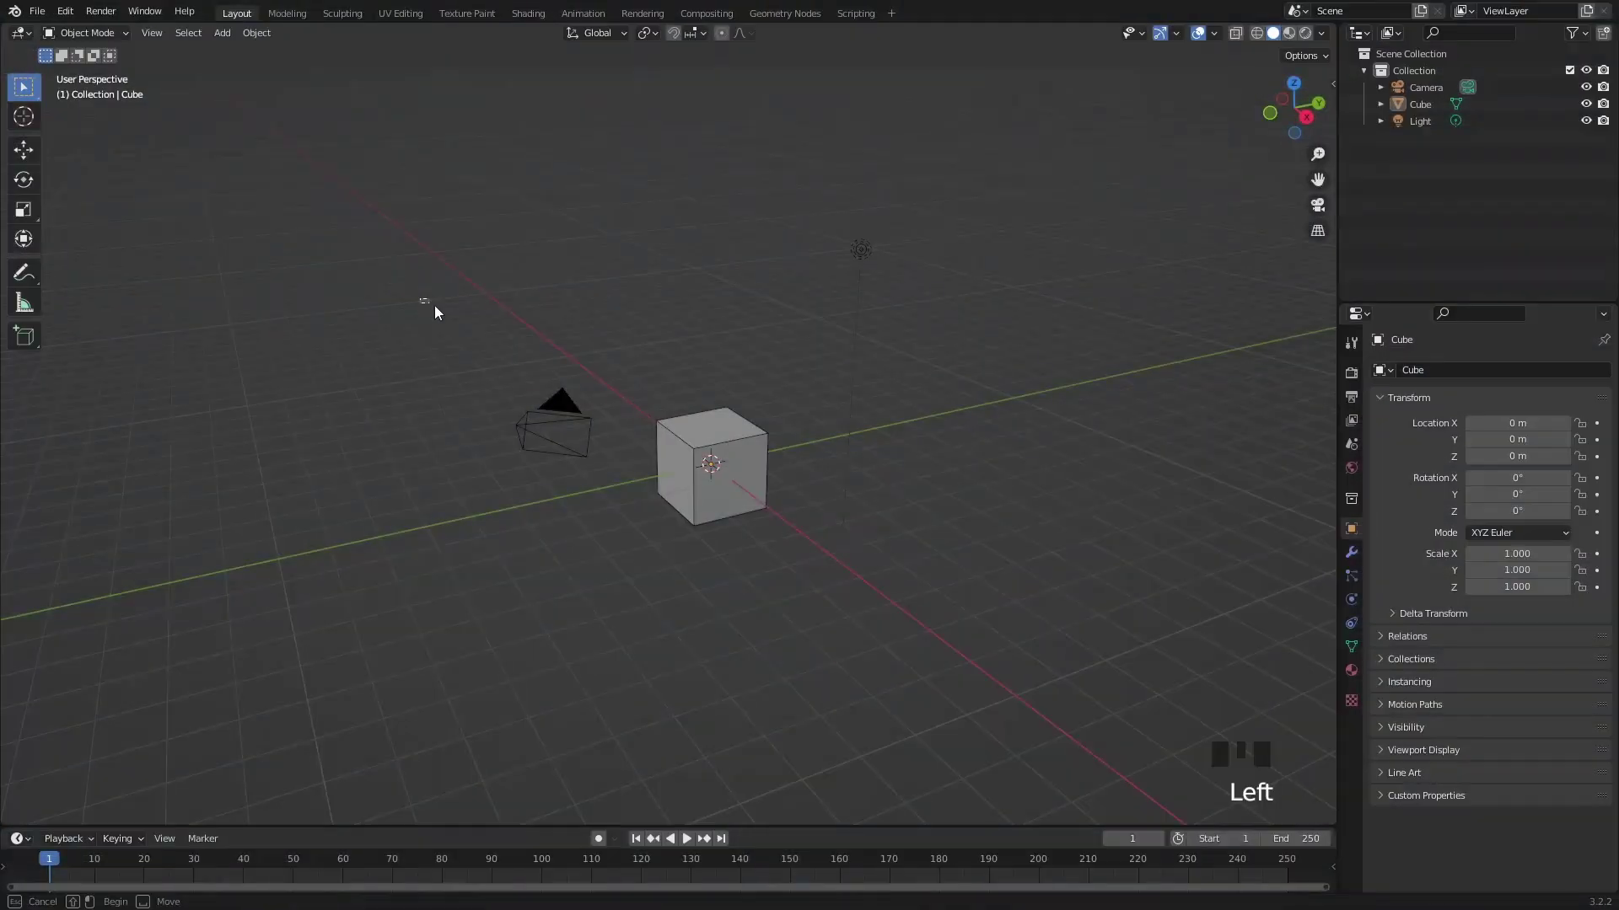
# Step: Delete the default cube, camera and light from the starting scene
pyautogui.press('x')
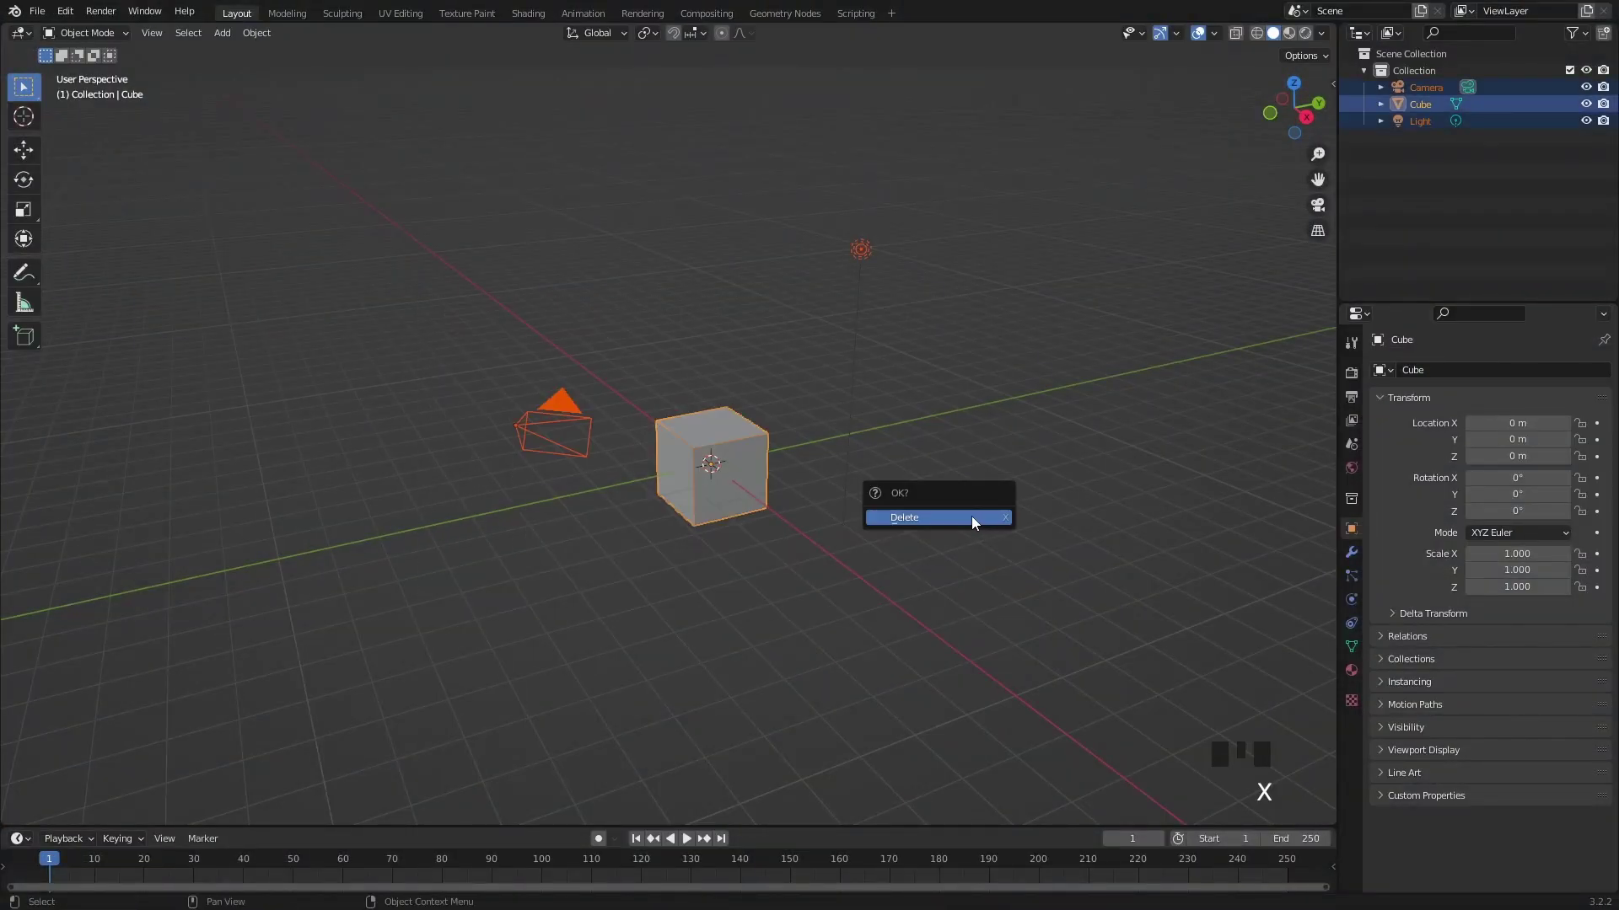
pyautogui.middleClick(687, 431)
# Step: Load the sword PNG as a reference image via Shift+A > Image > Reference
pyautogui.press('shift+a')
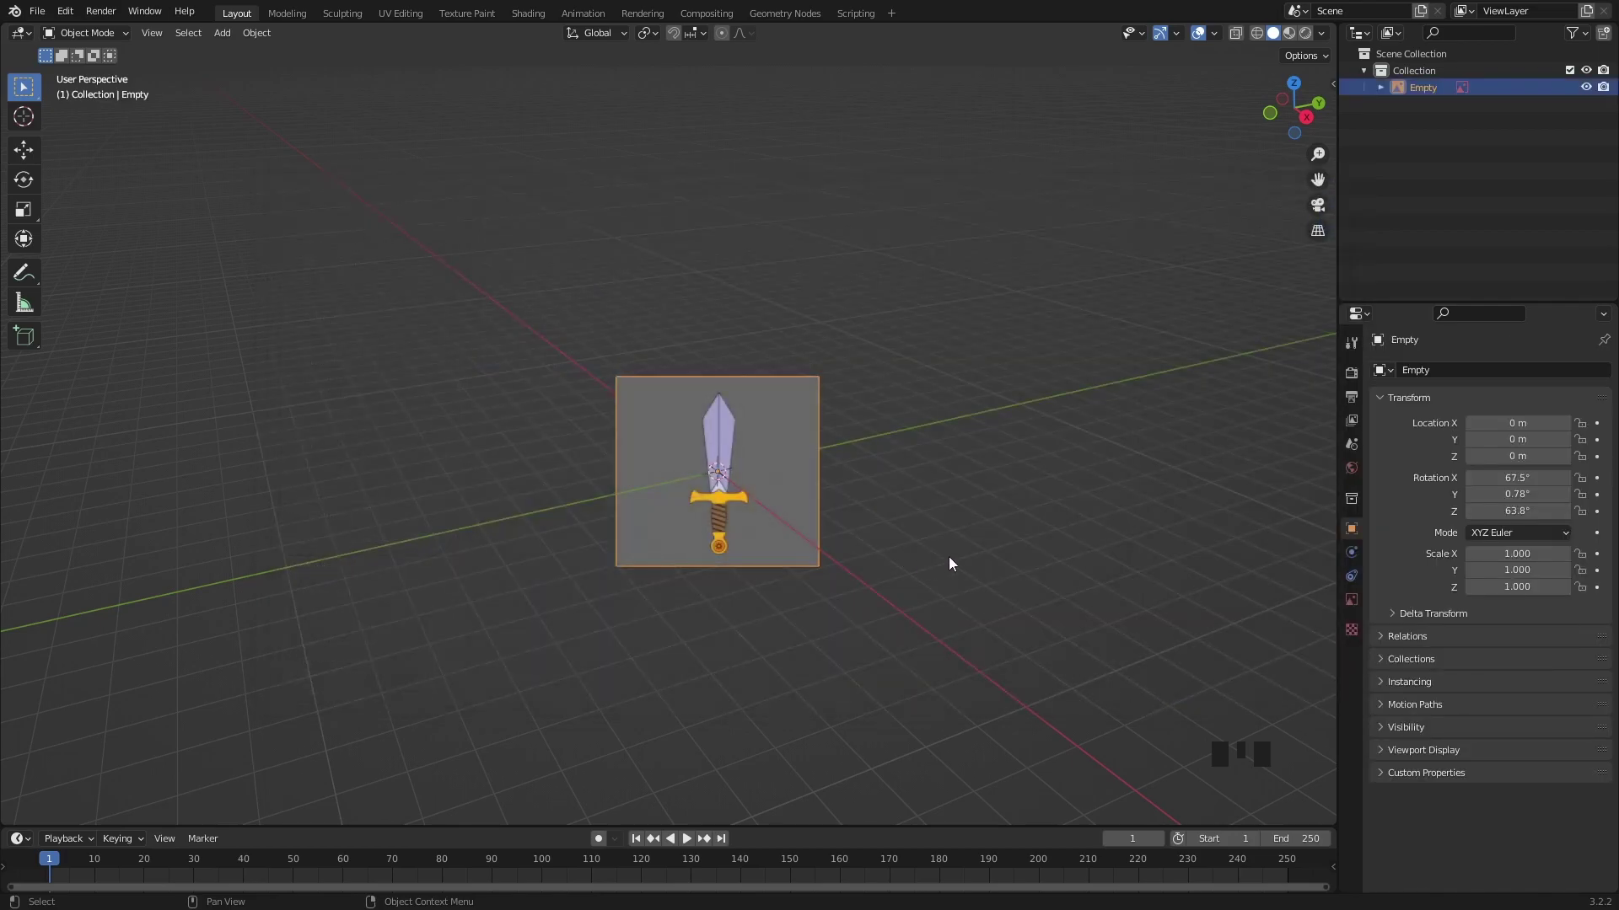
pyautogui.press('n')
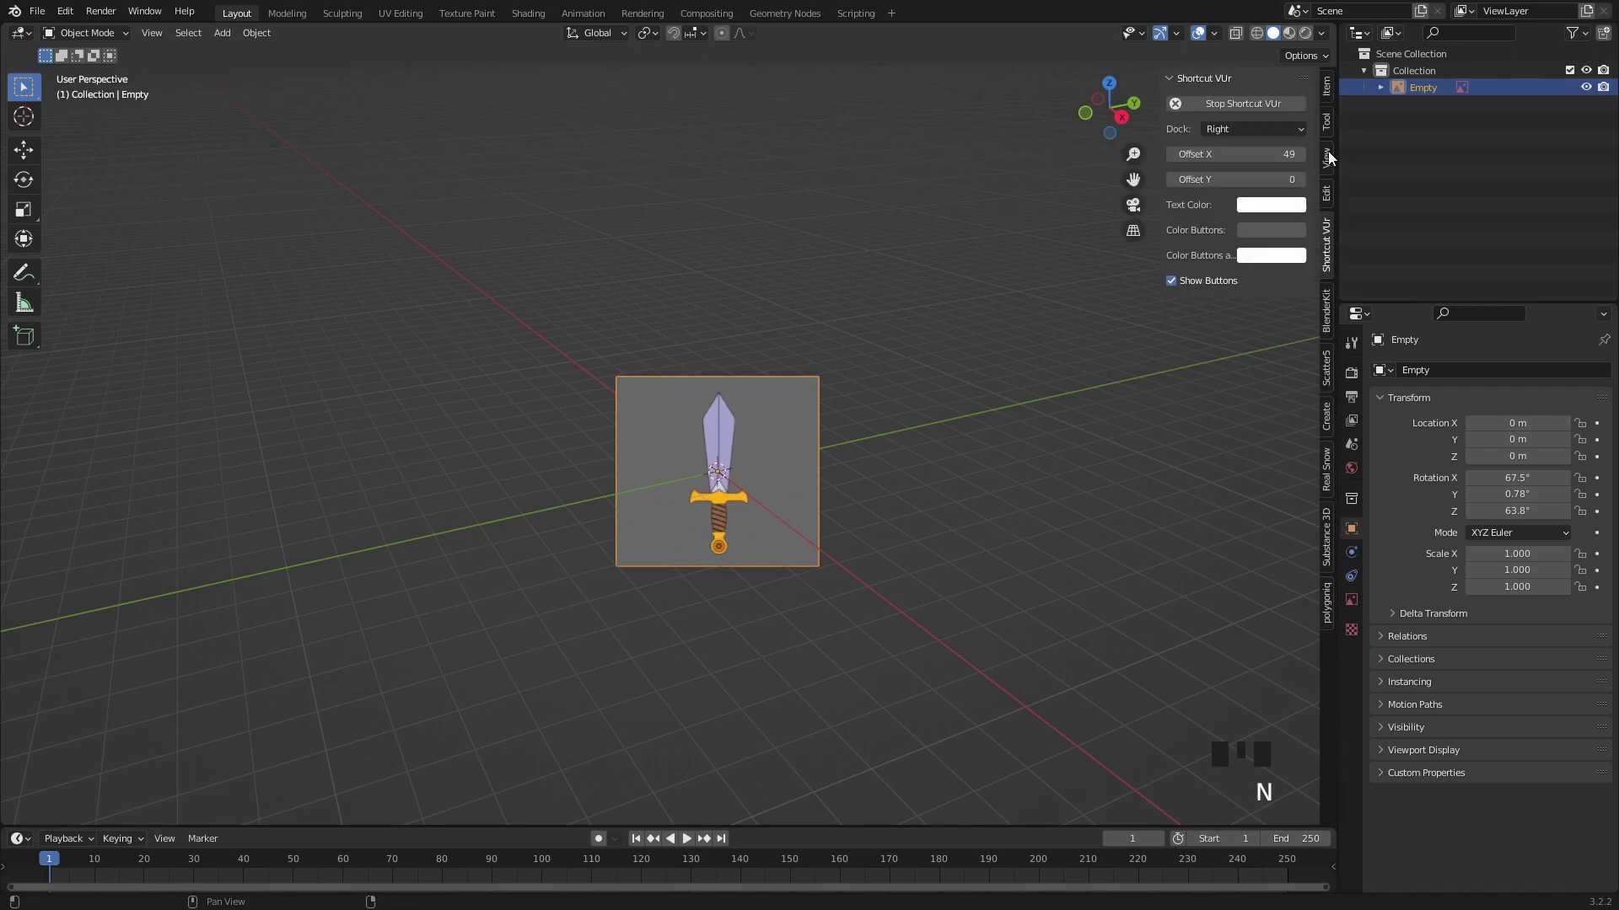
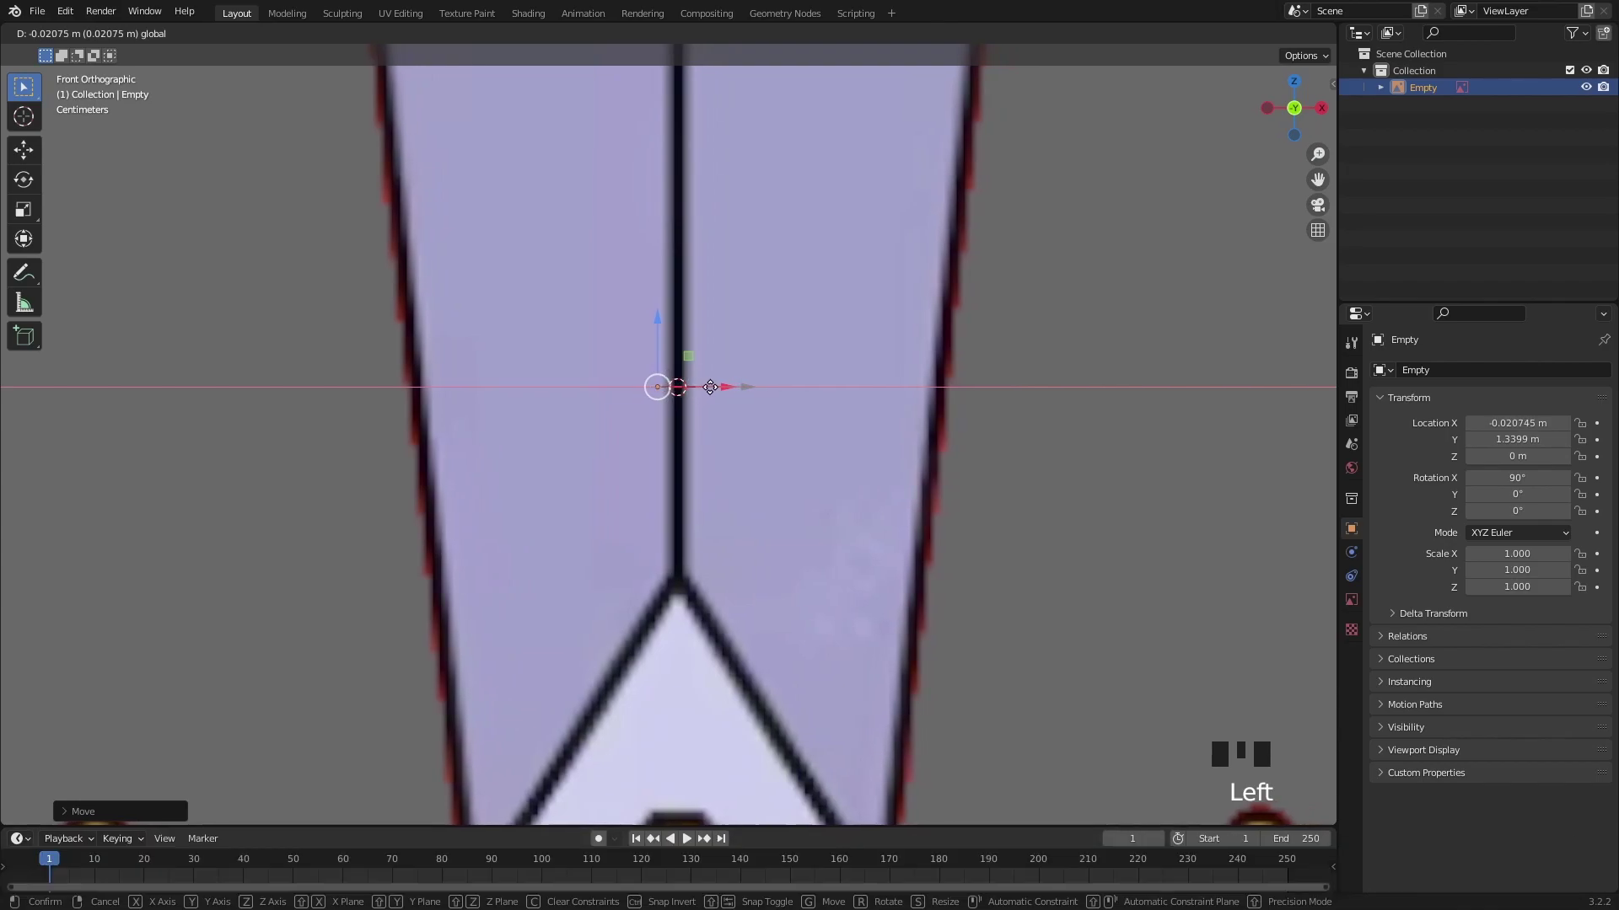
# Step: Add a plane, rotate it 90° on X to face front and make it see-through
pyautogui.middleClick(874, 525)
pyautogui.press('shift+a')
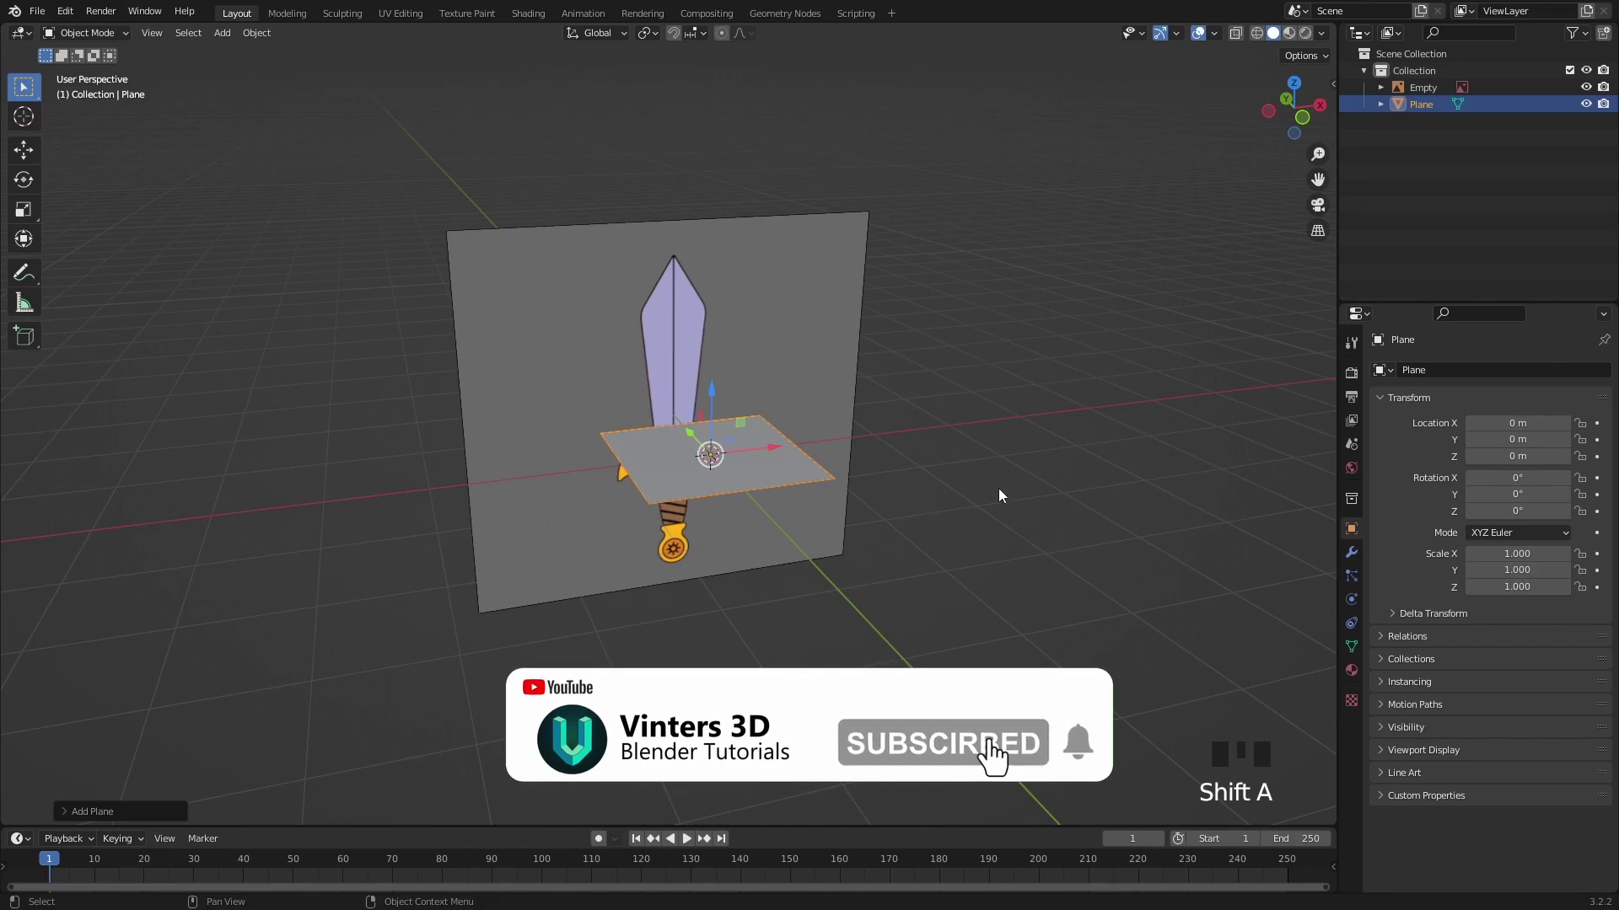
pyautogui.moveTo(998, 491); pyautogui.dragTo(979, 494)
pyautogui.scroll(3)
pyautogui.press('r')
pyautogui.scroll(3)
pyautogui.click(1124, 185)
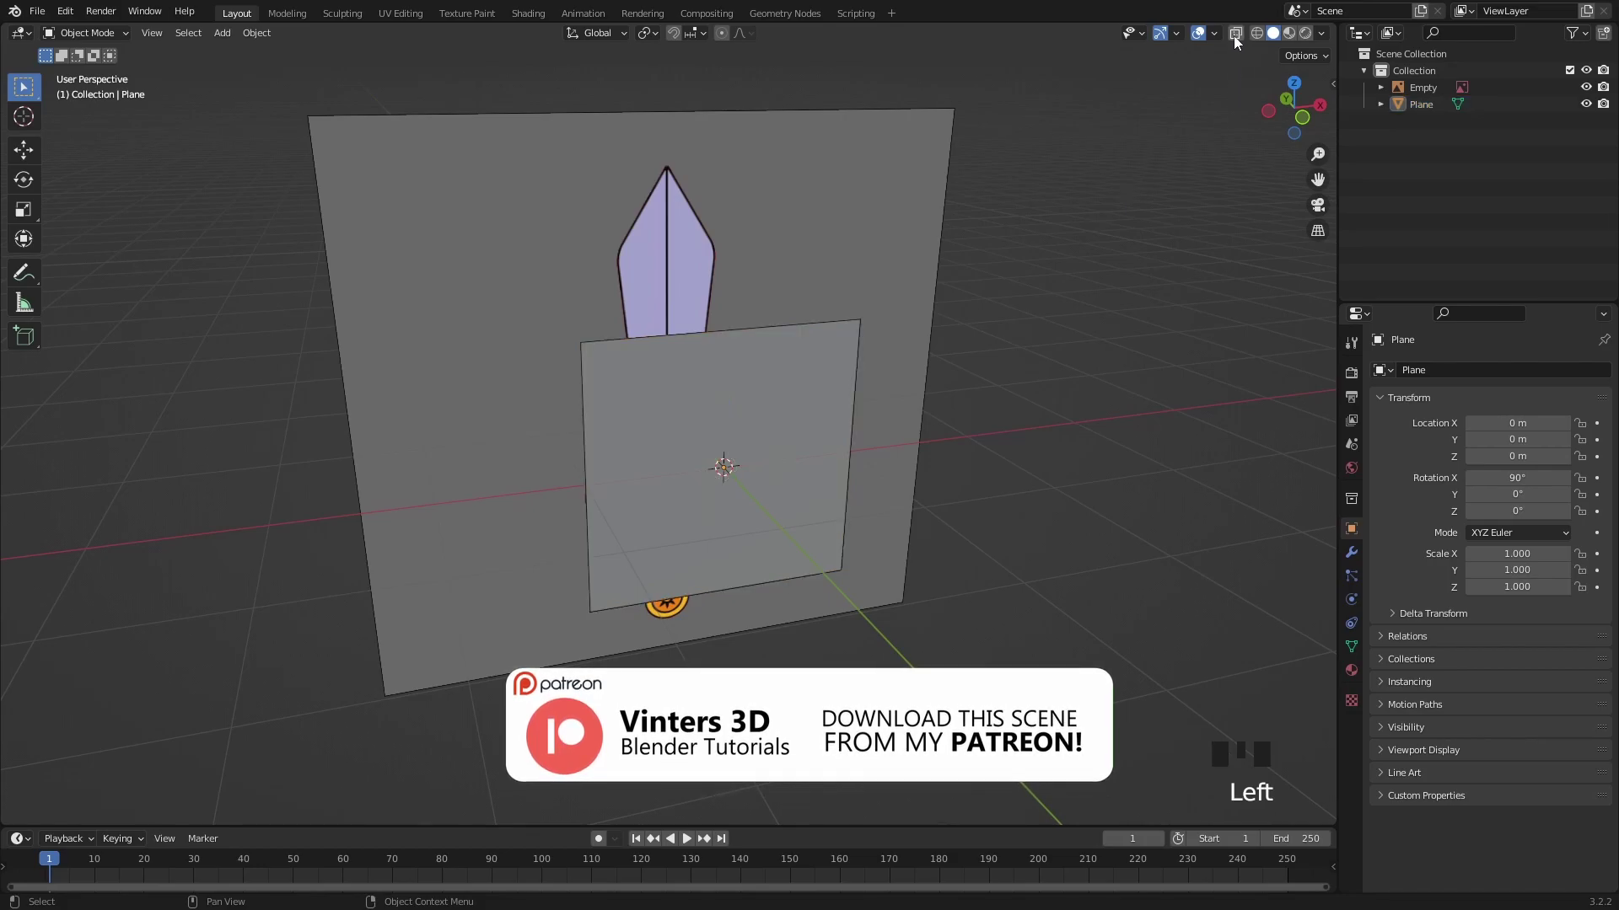
# Step: Resize and move the plane so it covers the blade of the reference
pyautogui.moveTo(1236, 39); pyautogui.dragTo(832, 392)
pyautogui.moveTo(798, 367); pyautogui.dragTo(706, 525)
pyautogui.click(706, 525)
pyautogui.moveTo(771, 345); pyautogui.dragTo(775, 359)
# Step: Loop-cut the plane down the centre, delete its left half and show the modifier list
pyautogui.press('Tab')
pyautogui.press('ctrl+r')
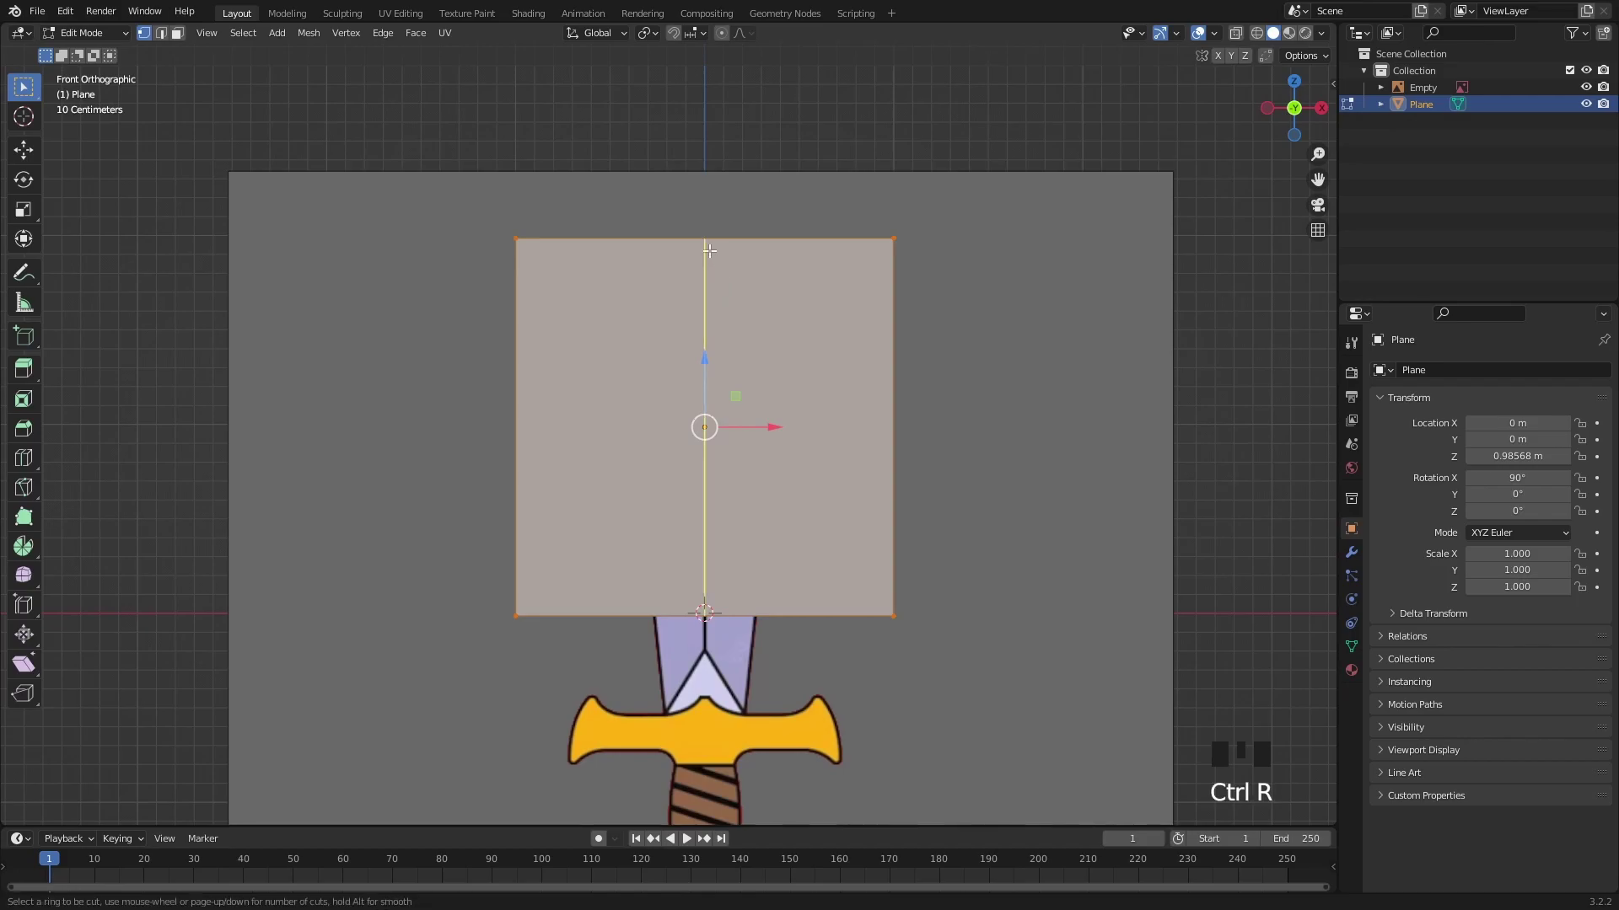
pyautogui.press('3')
pyautogui.click(641, 436)
pyautogui.press('x')
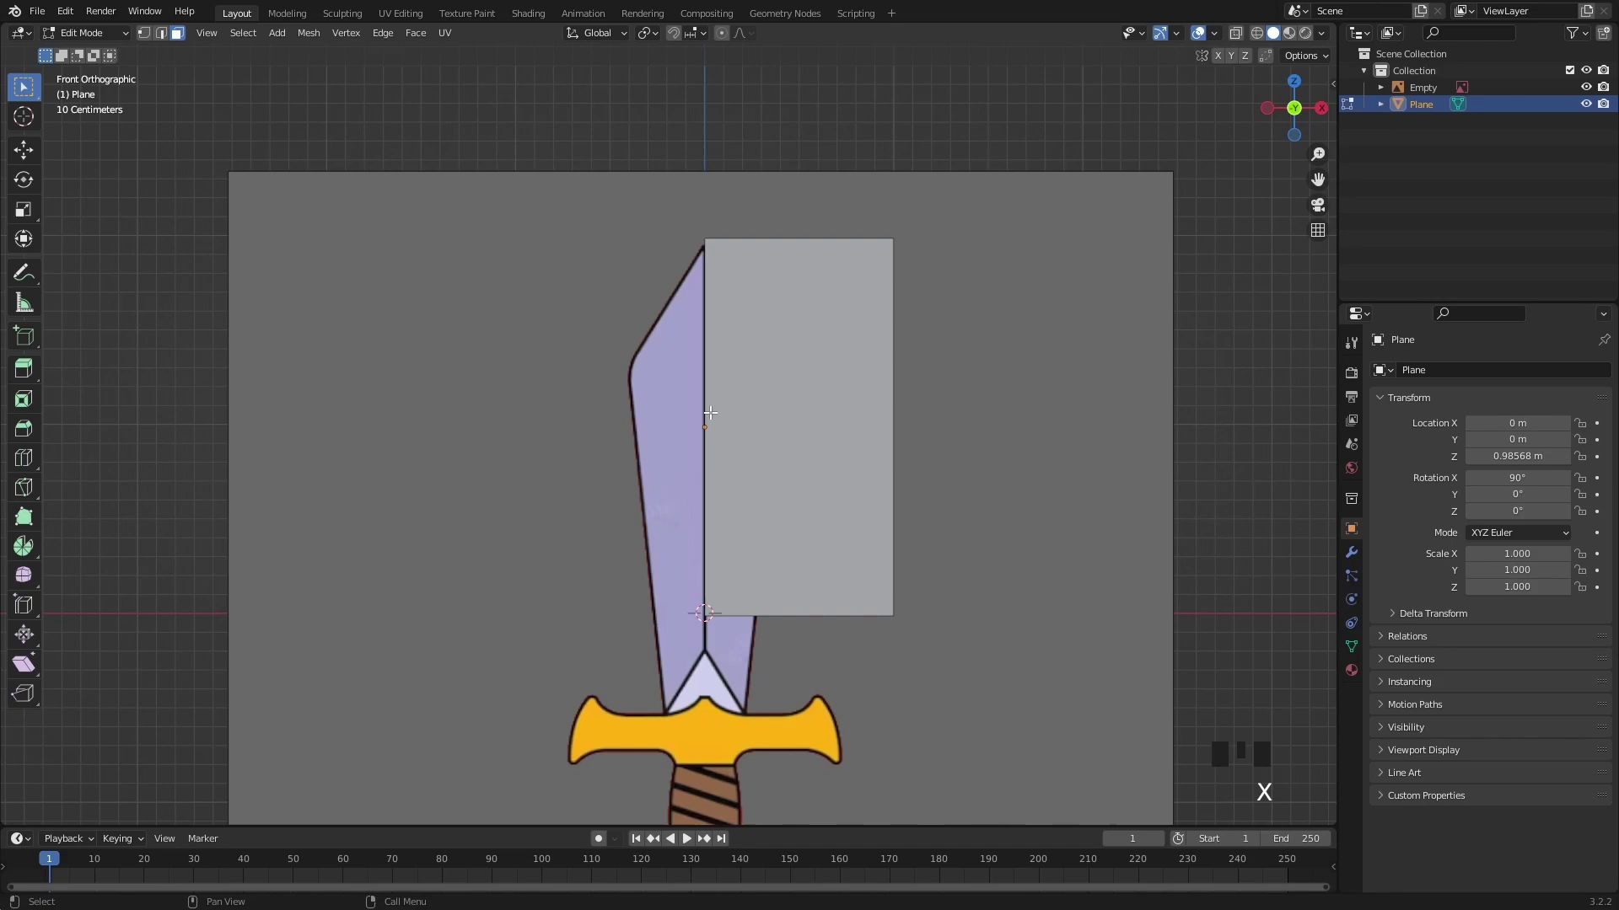
pyautogui.press('Tab')
pyautogui.click(1358, 554)
pyautogui.click(1411, 375)
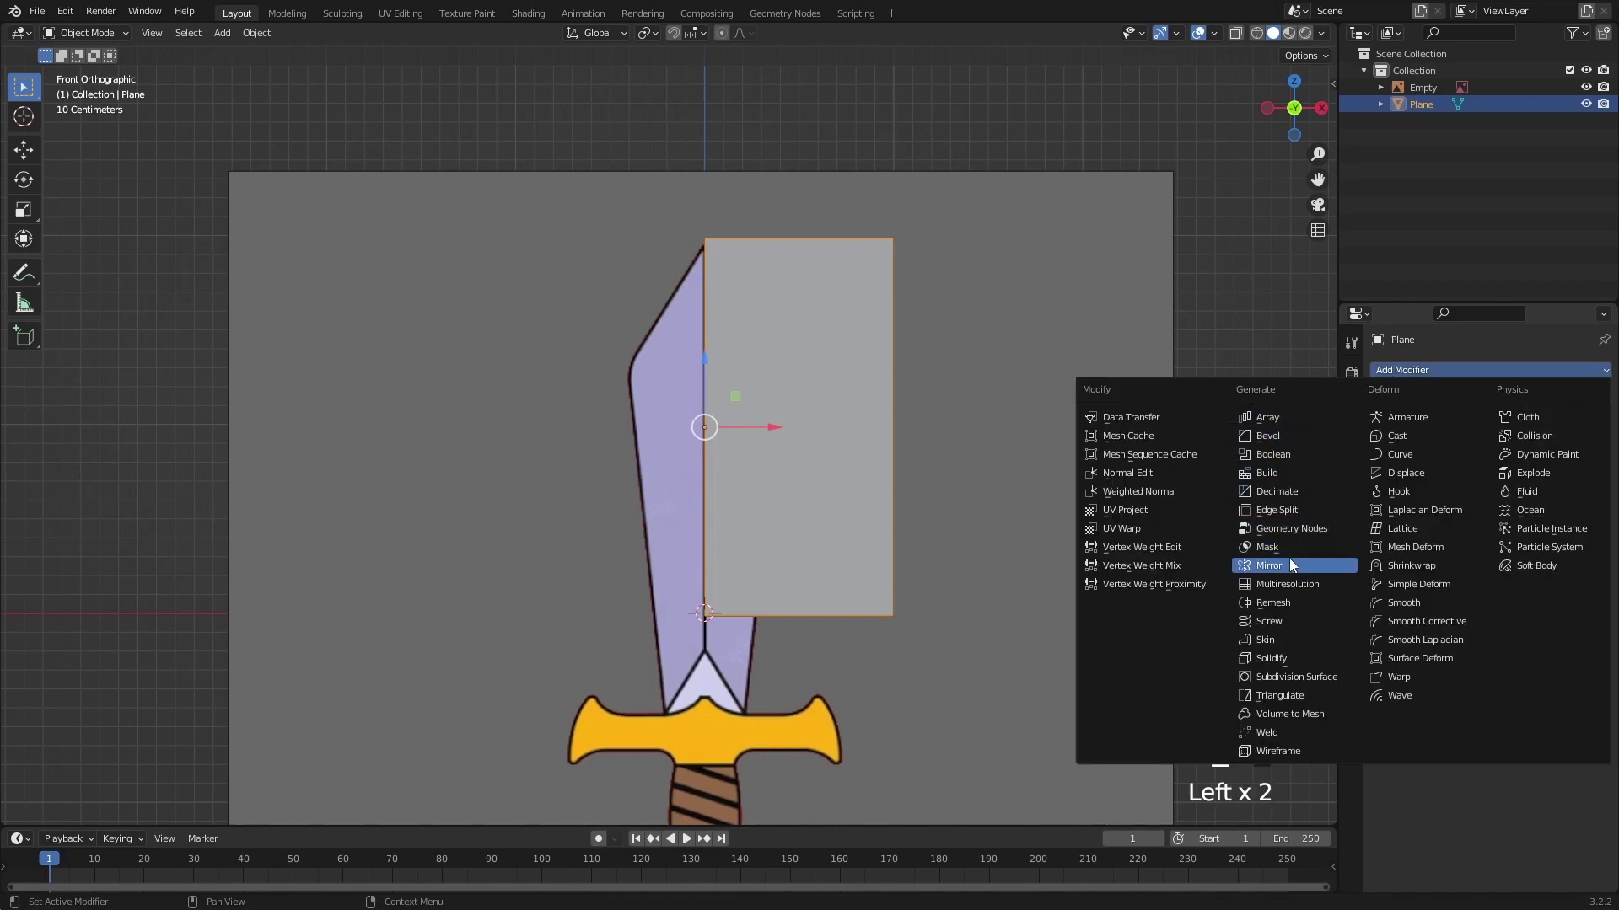
# Step: Add a Mirror modifier with Clipping to the half plane and reenter Edit Mode
pyautogui.click(1293, 569)
pyautogui.click(1476, 547)
pyautogui.moveTo(795, 449); pyautogui.dragTo(787, 342)
pyautogui.scroll(3)
pyautogui.press('Tab')
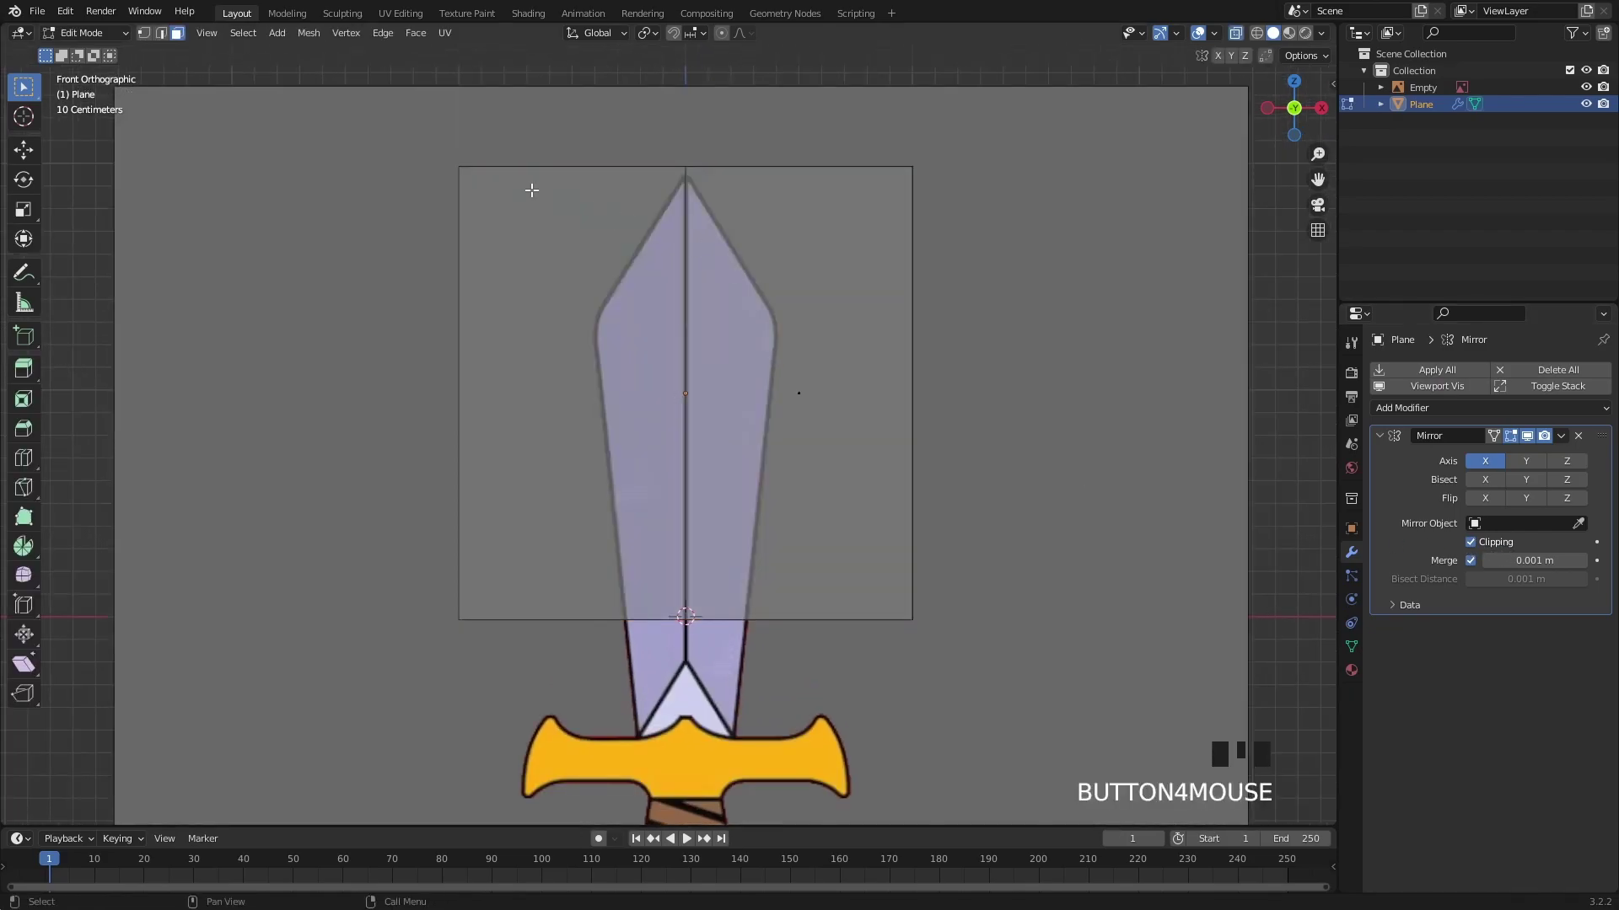
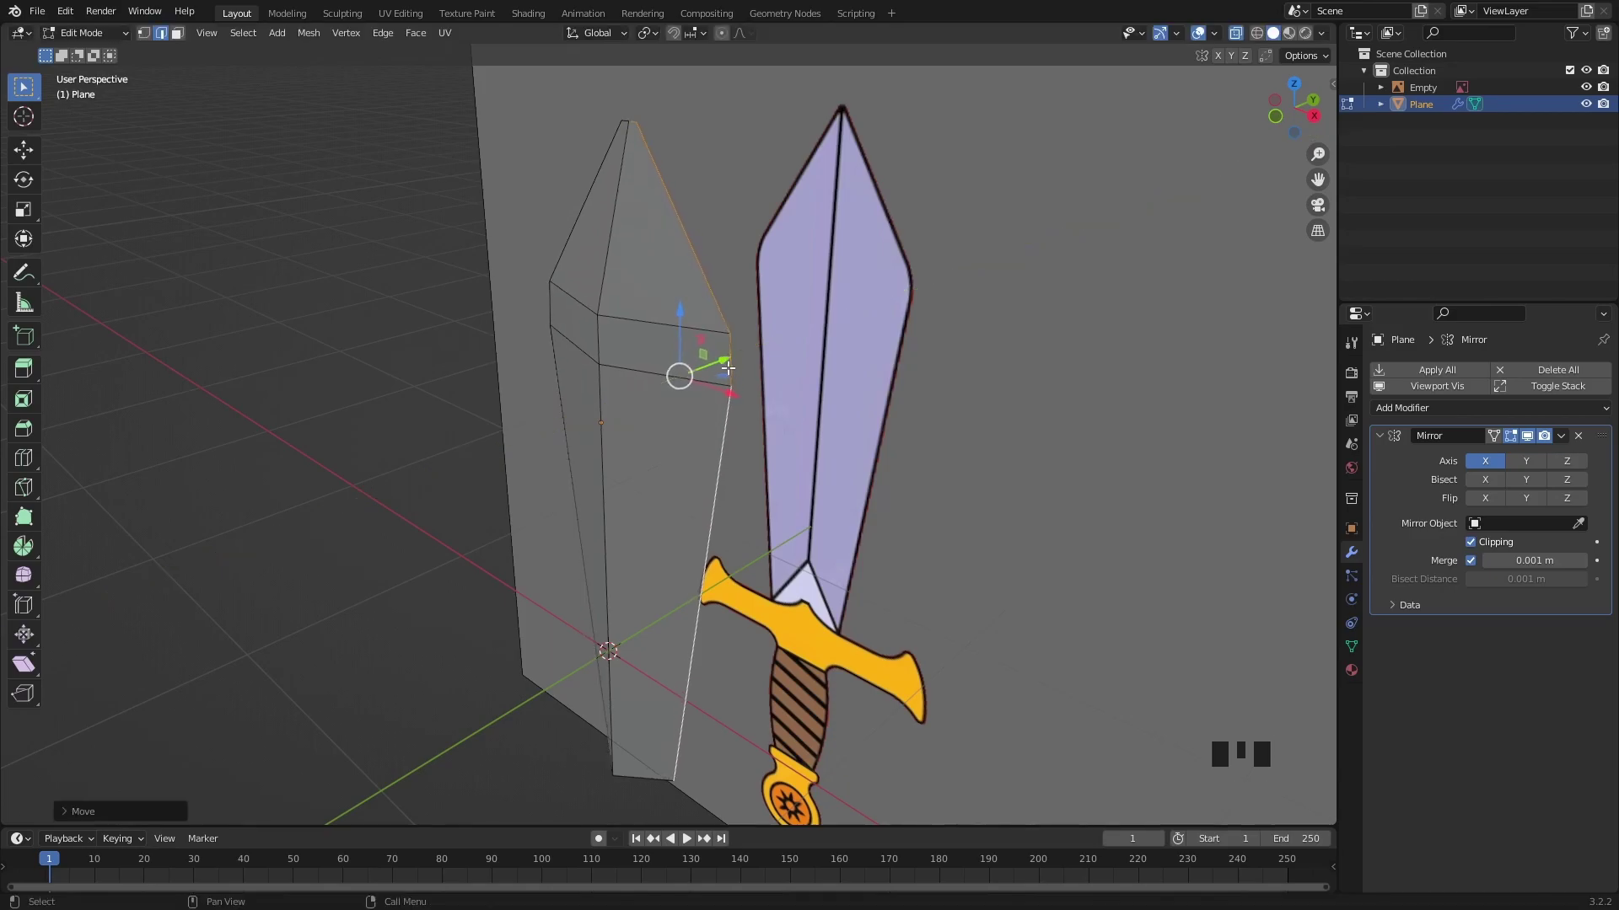
# Step: Add an edge loop above the guard and slide its outer vertex along the blade outline
pyautogui.press('ctrl+r')
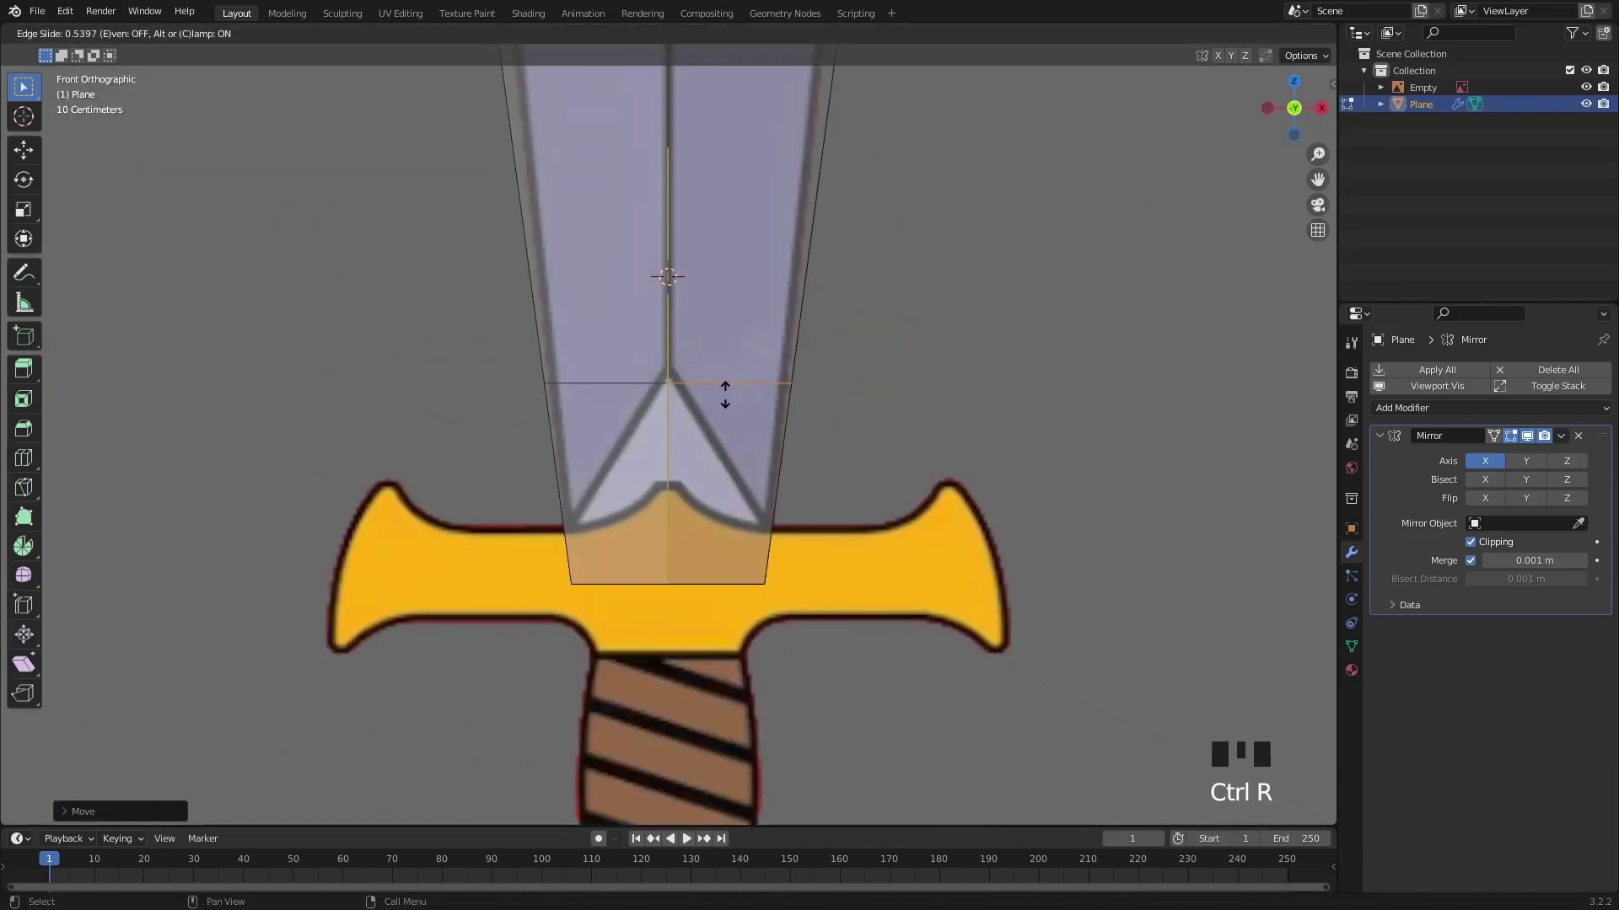
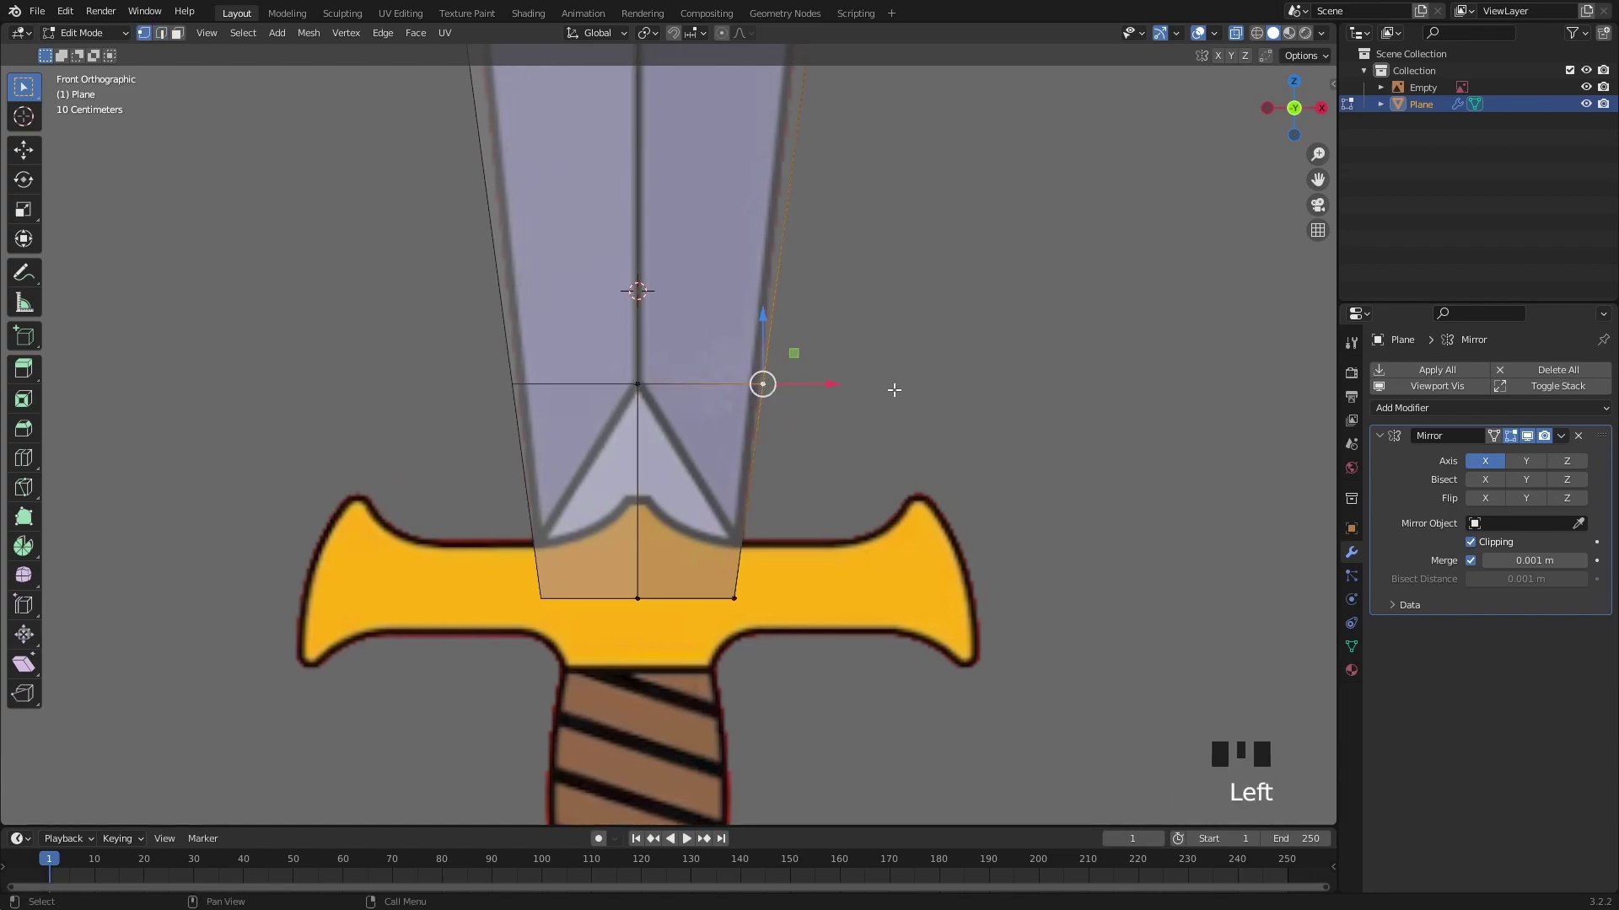
pyautogui.press('g')
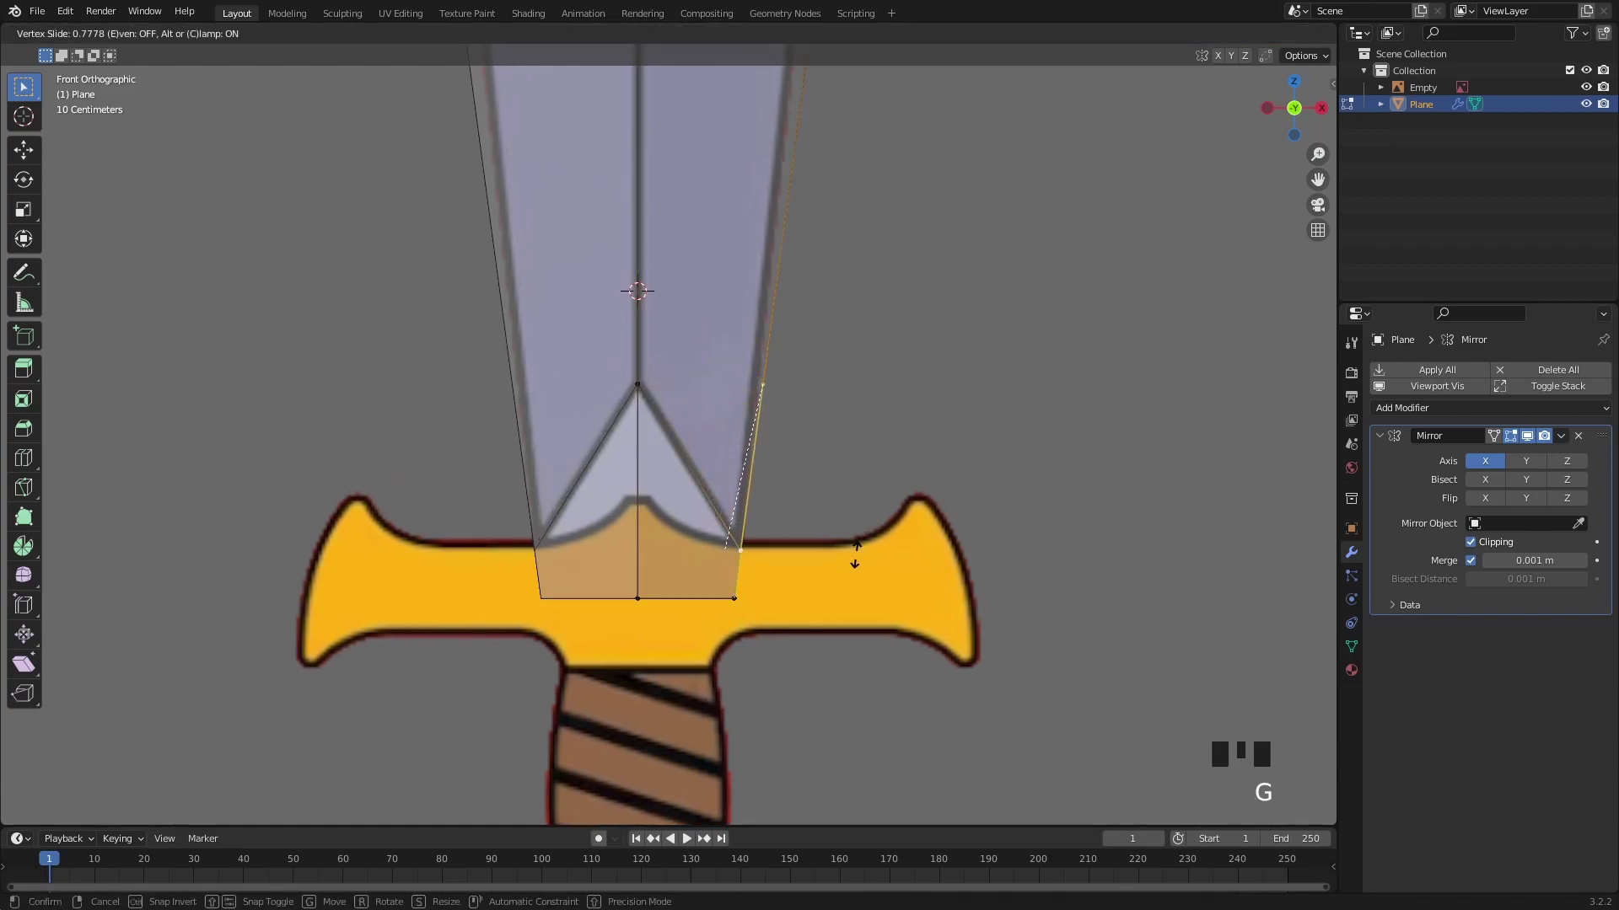
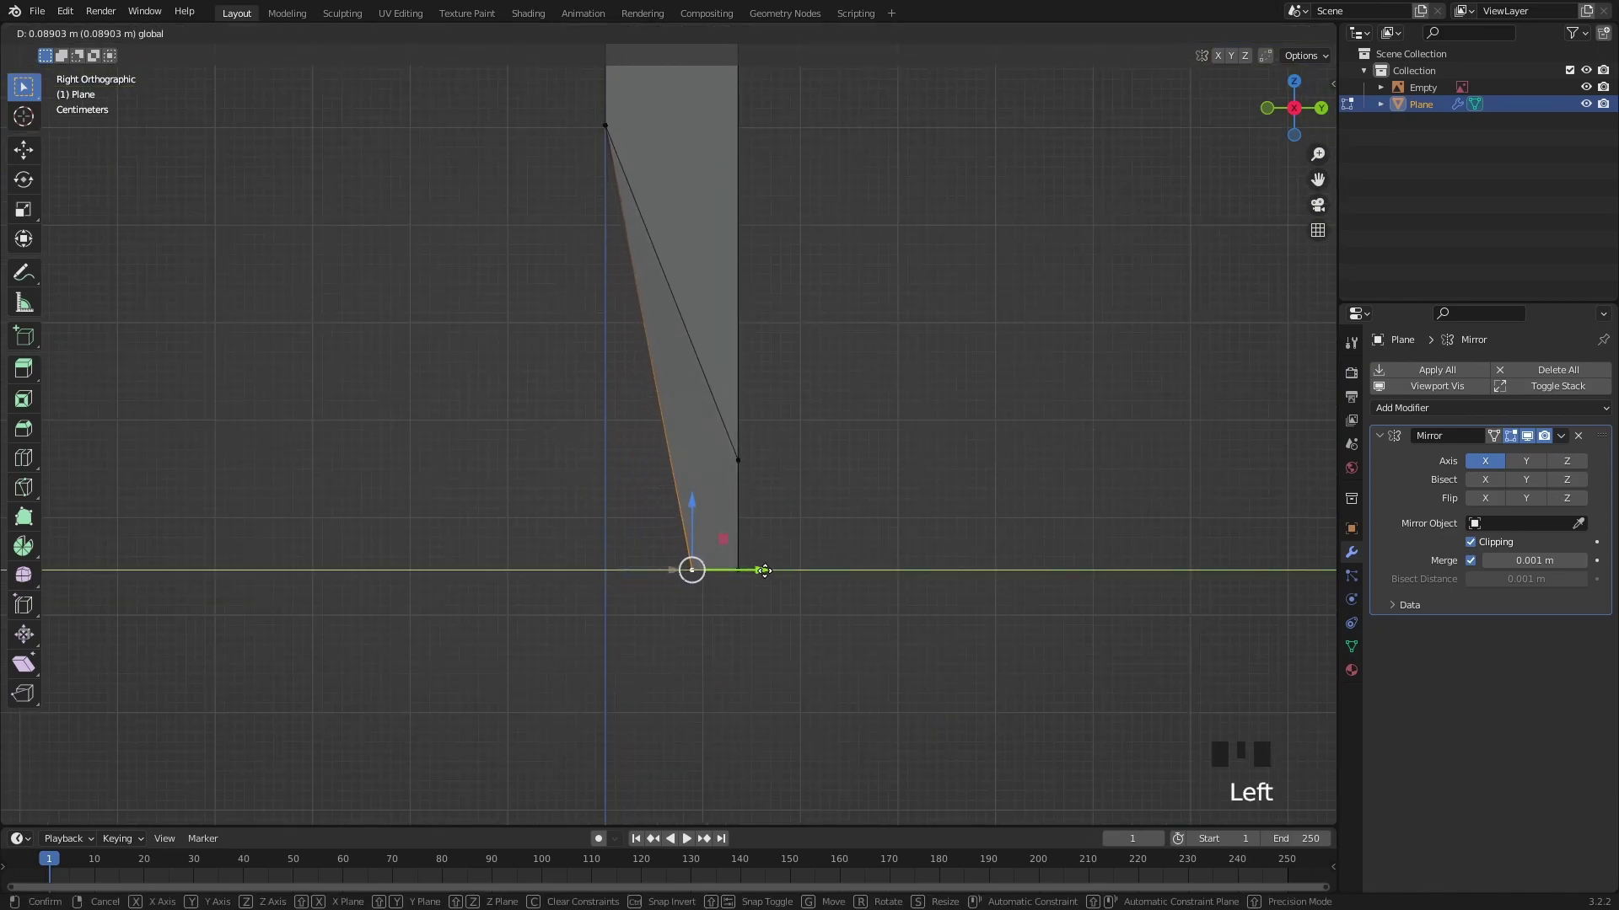
pyautogui.scroll(3)
pyautogui.click(766, 452)
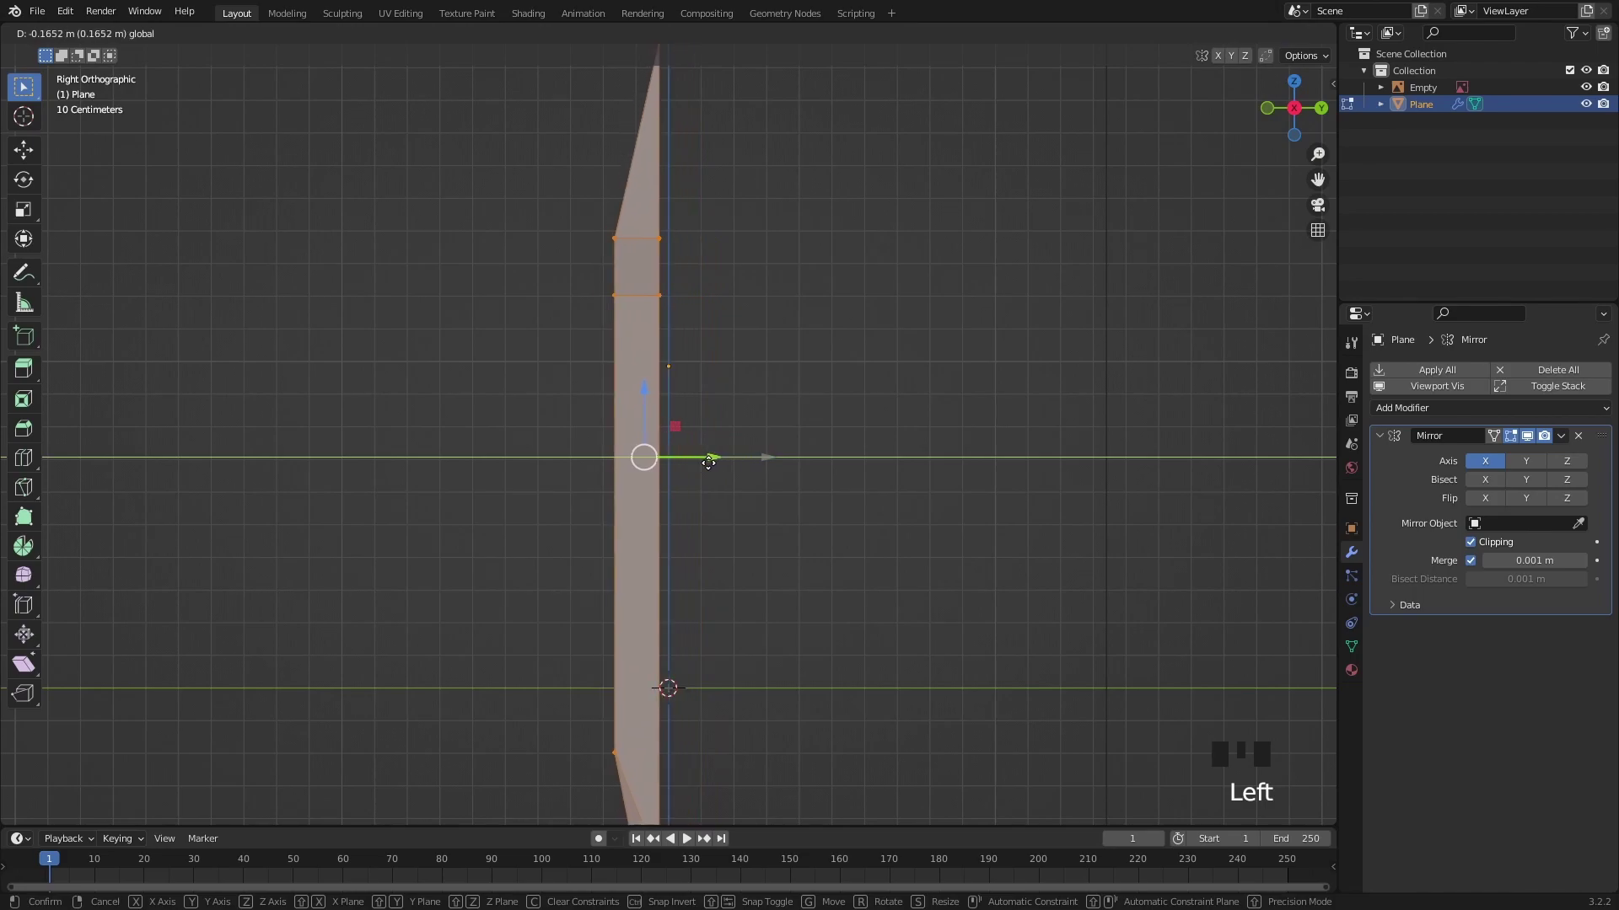
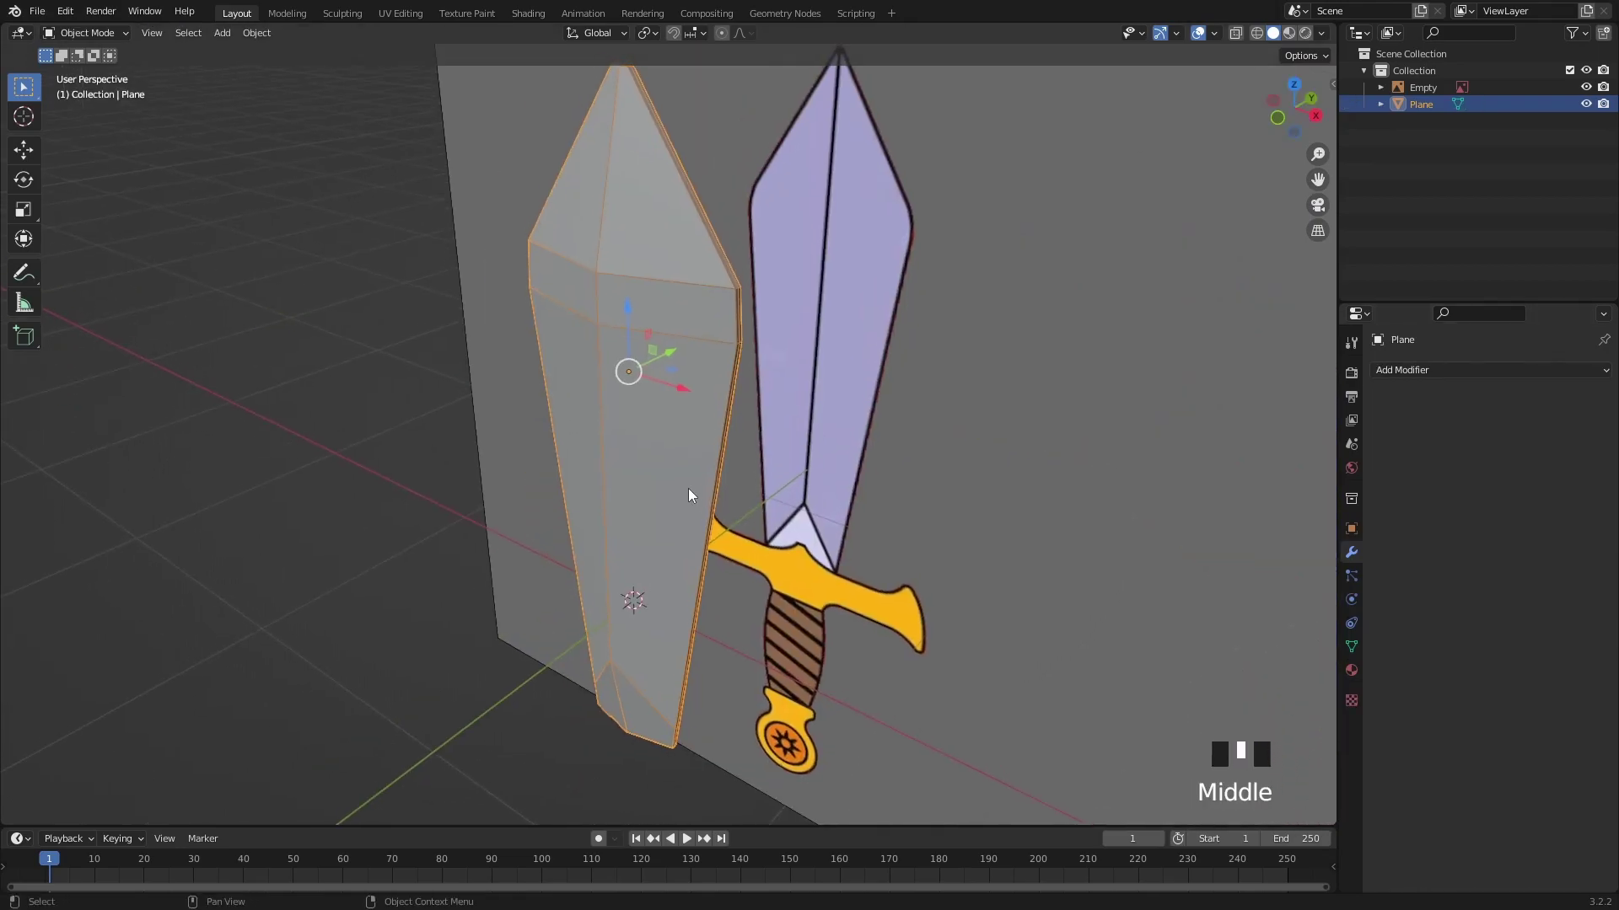
# Step: Add a Subdivision Surface modifier with render level 3 and inspect the blade
pyautogui.press('ctrl+3')
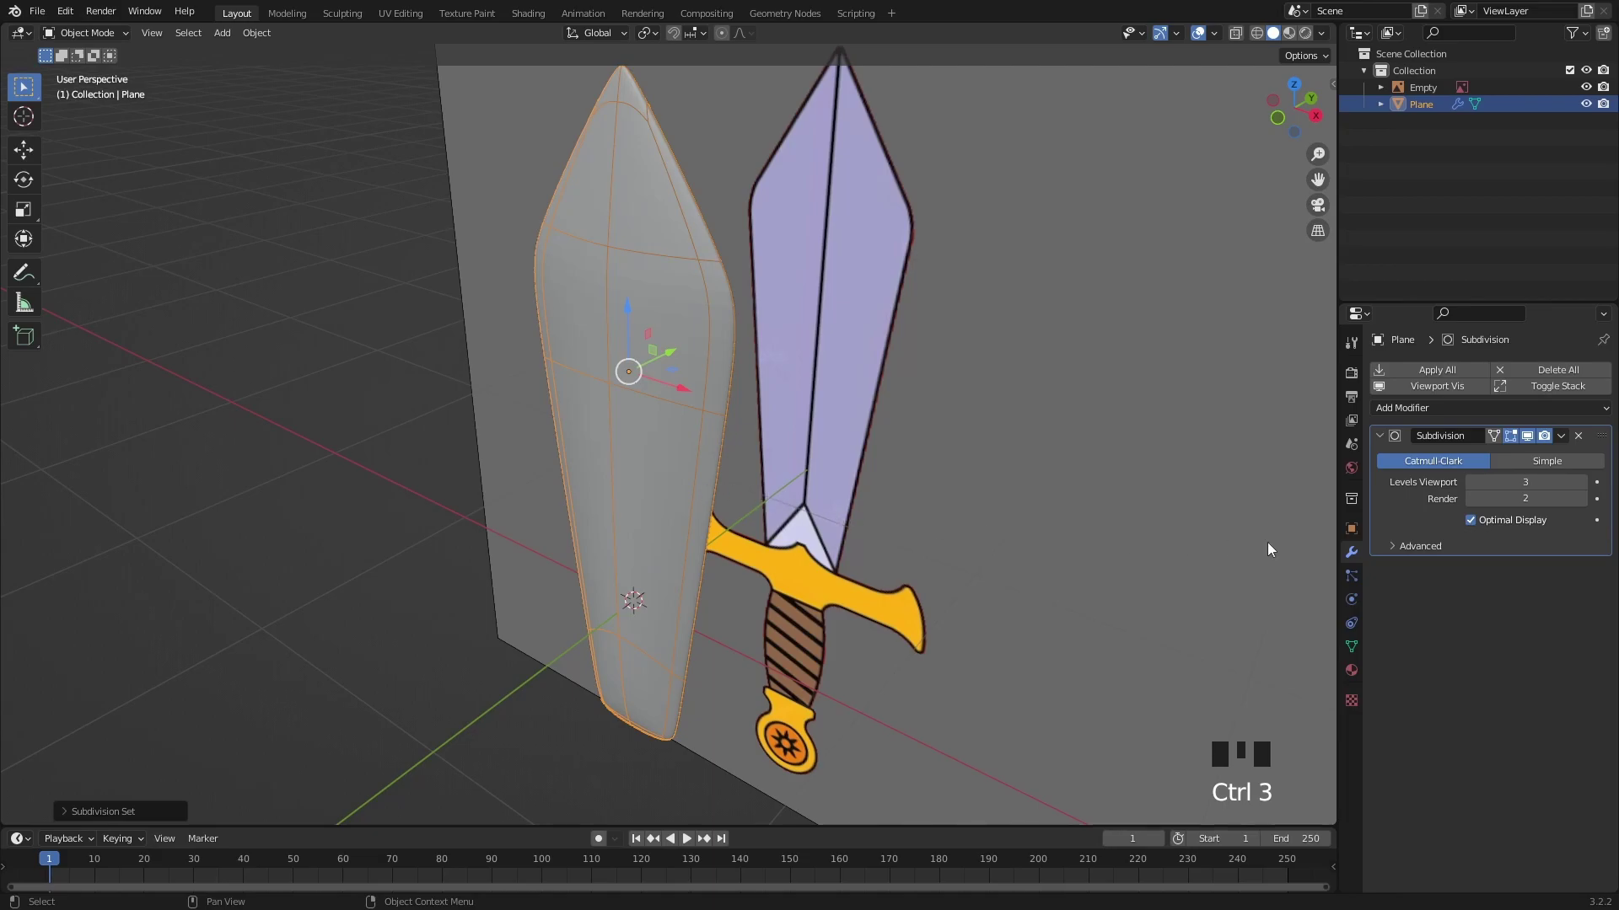
pyautogui.click(1592, 503)
pyautogui.moveTo(657, 530); pyautogui.dragTo(381, 493)
pyautogui.click(381, 493)
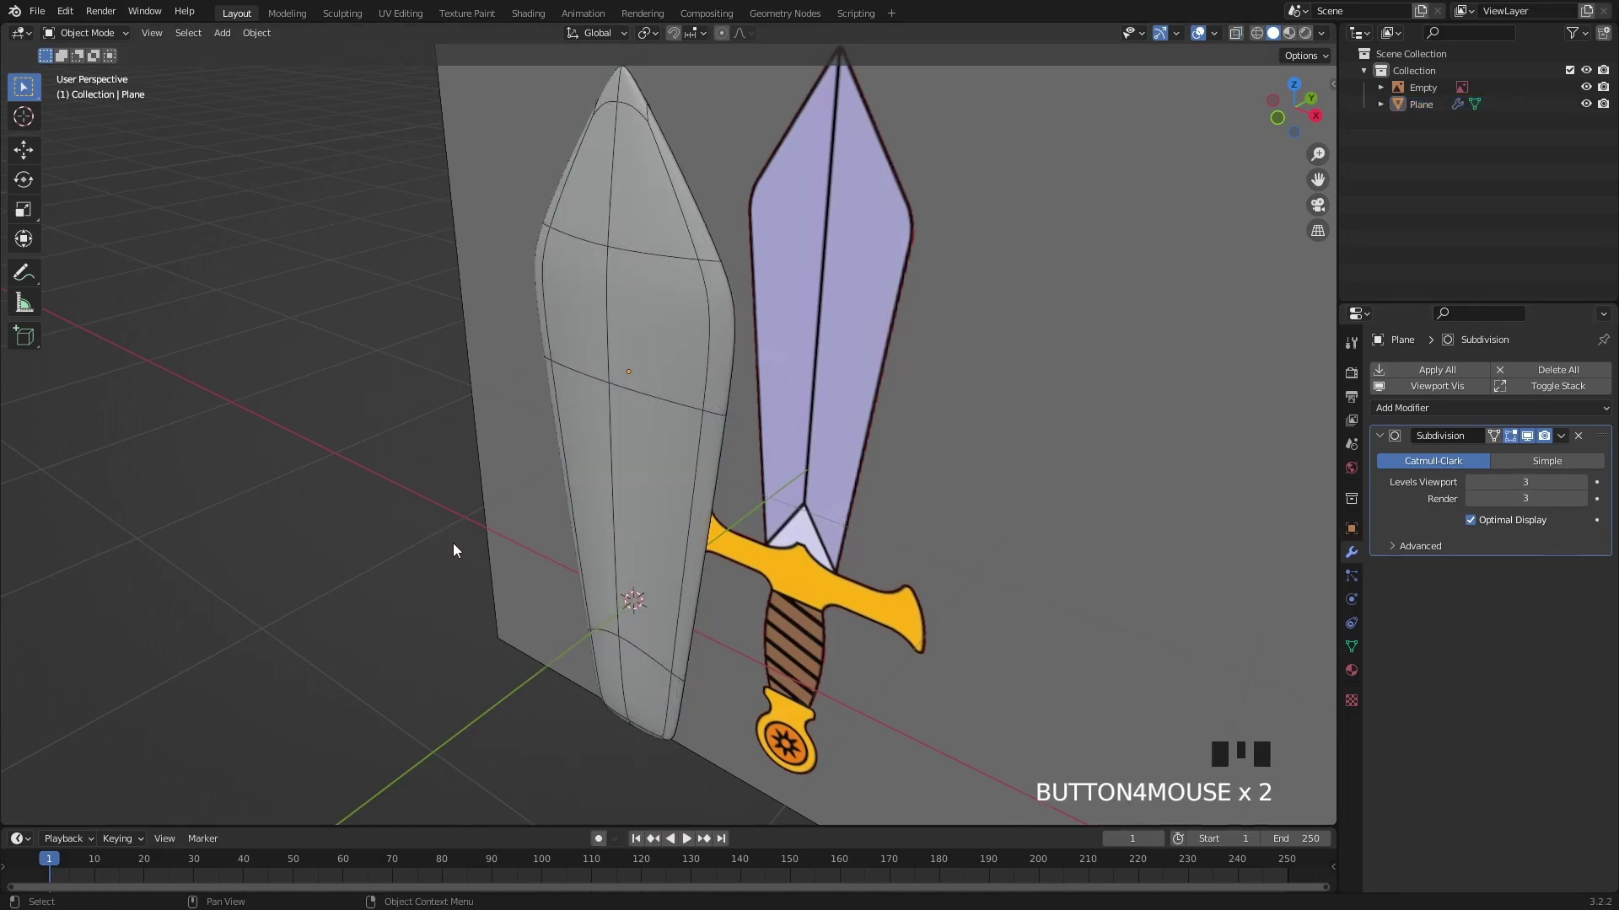
pyautogui.middleClick(726, 474)
pyautogui.scroll(3)
pyautogui.moveTo(731, 517); pyautogui.dragTo(676, 494)
pyautogui.scroll(3)
# Step: Bevel the edges at the blade's base so it stays crisp under subdivision
pyautogui.press('2')
pyautogui.click(678, 544)
pyautogui.moveTo(659, 544); pyautogui.dragTo(422, 449)
pyautogui.middleClick(935, 526)
pyautogui.press('ctrl+b')
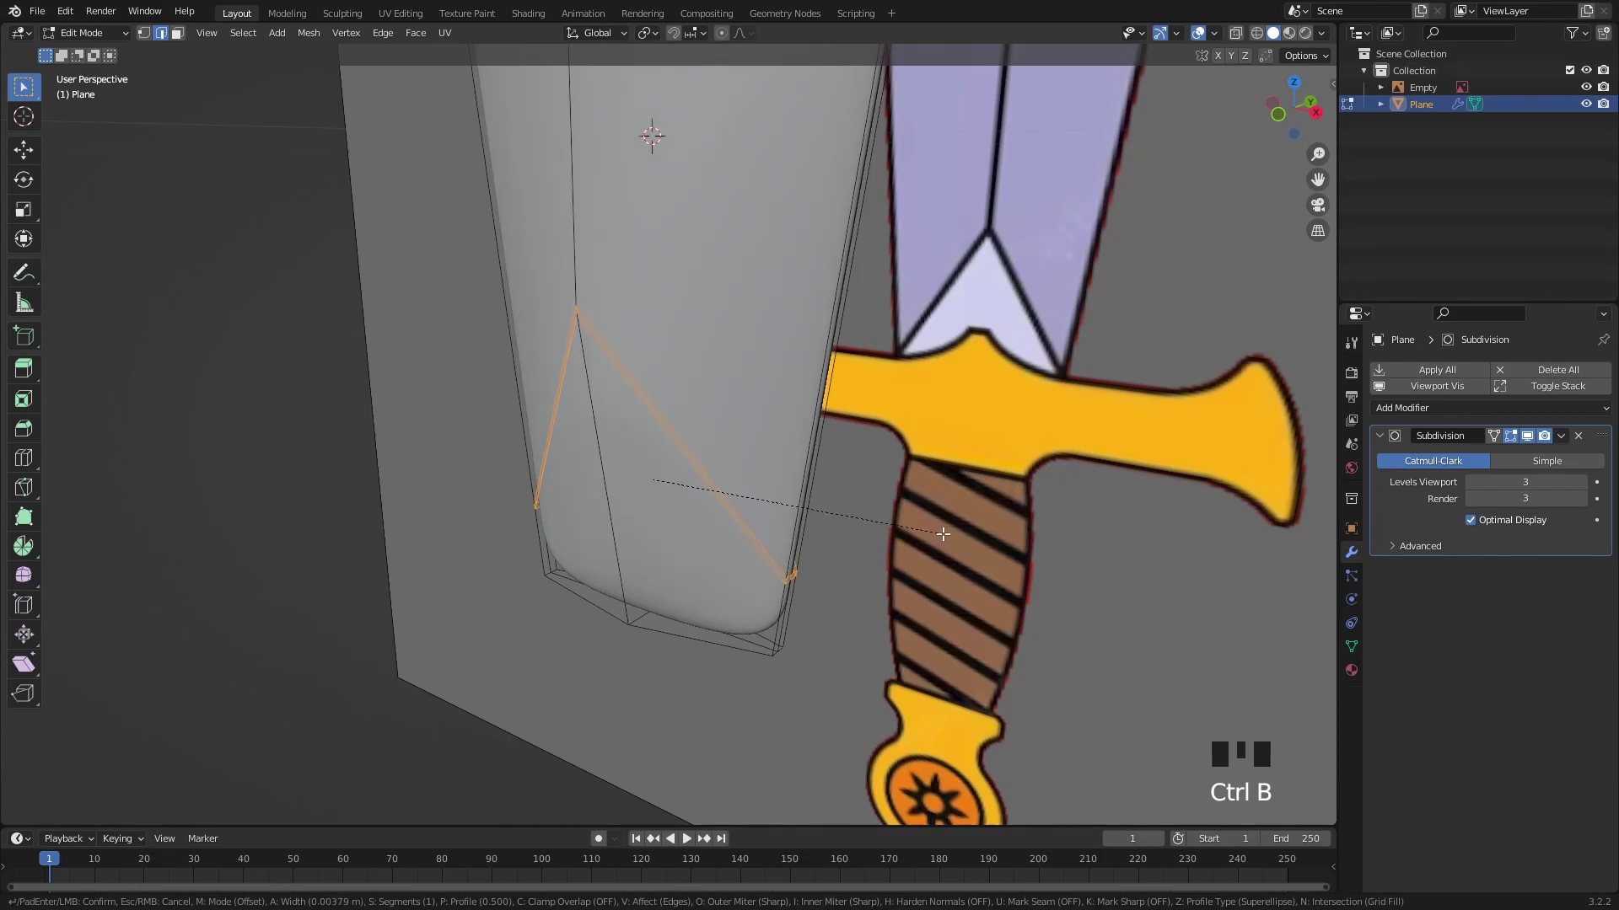
pyautogui.scroll(-3)
pyautogui.press('Tab')
# Step: Slide a support edge loop toward the base to tighten the blade's silhouette
pyautogui.click(322, 498)
pyautogui.moveTo(604, 545); pyautogui.dragTo(789, 550)
pyautogui.moveTo(796, 568); pyautogui.dragTo(570, 490)
pyautogui.scroll(3)
pyautogui.press('ctrl+r')
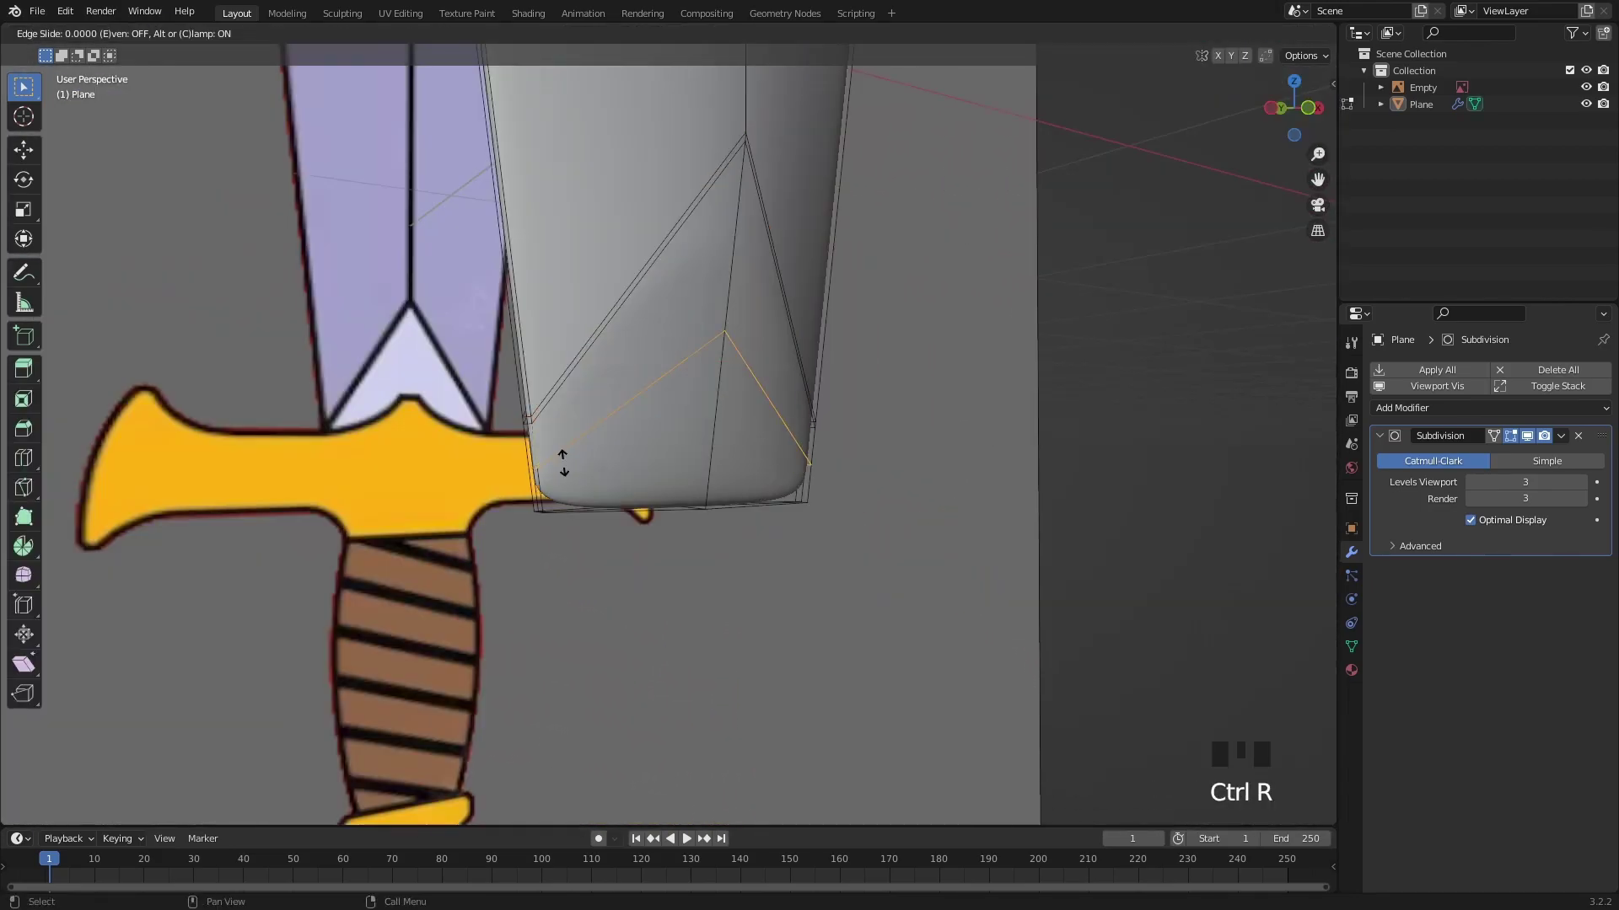
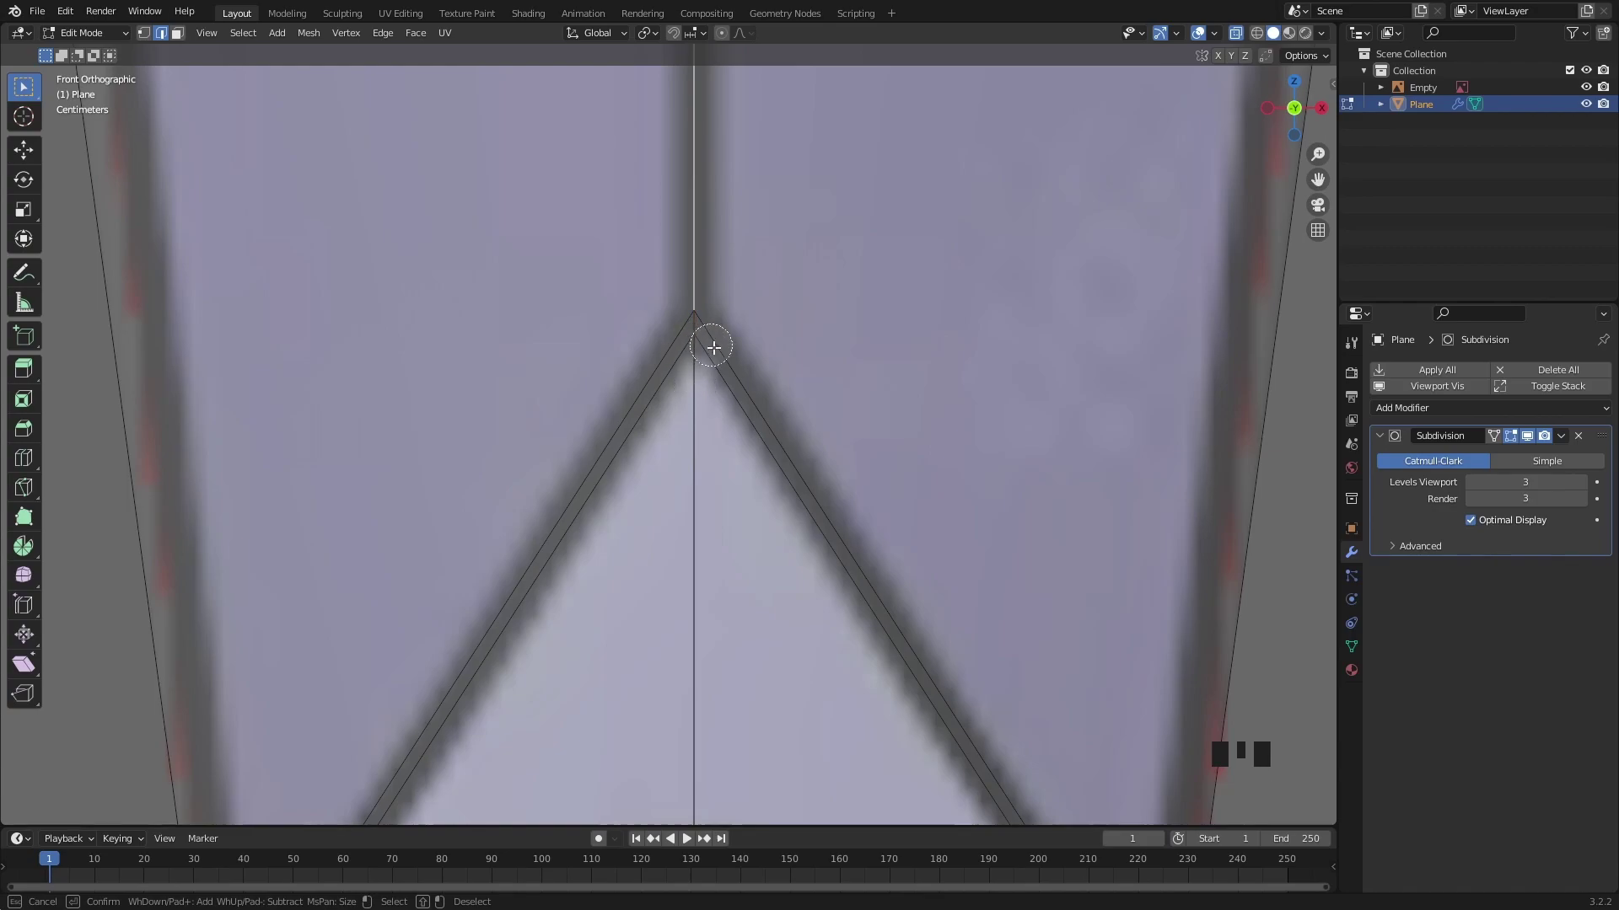
pyautogui.scroll(3)
pyautogui.moveTo(701, 330); pyautogui.dragTo(677, 352)
# Step: Bevel the blade's centre-line edge to keep the ridge sharp
pyautogui.click(677, 353)
pyautogui.scroll(-3)
pyautogui.press('c')
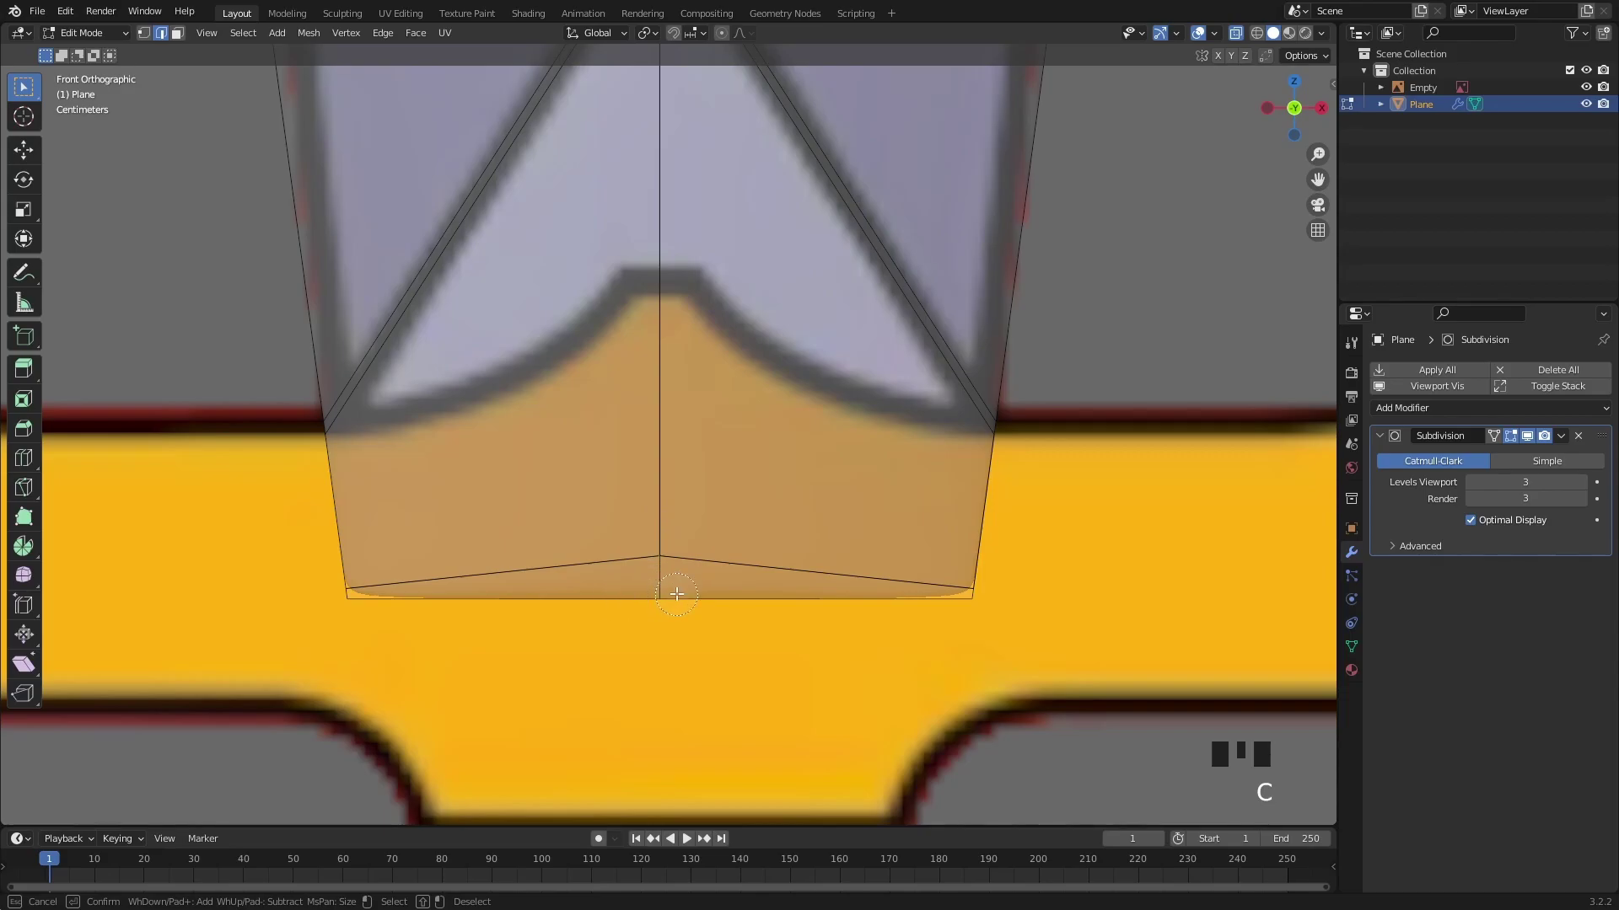
pyautogui.press('ctrl+b')
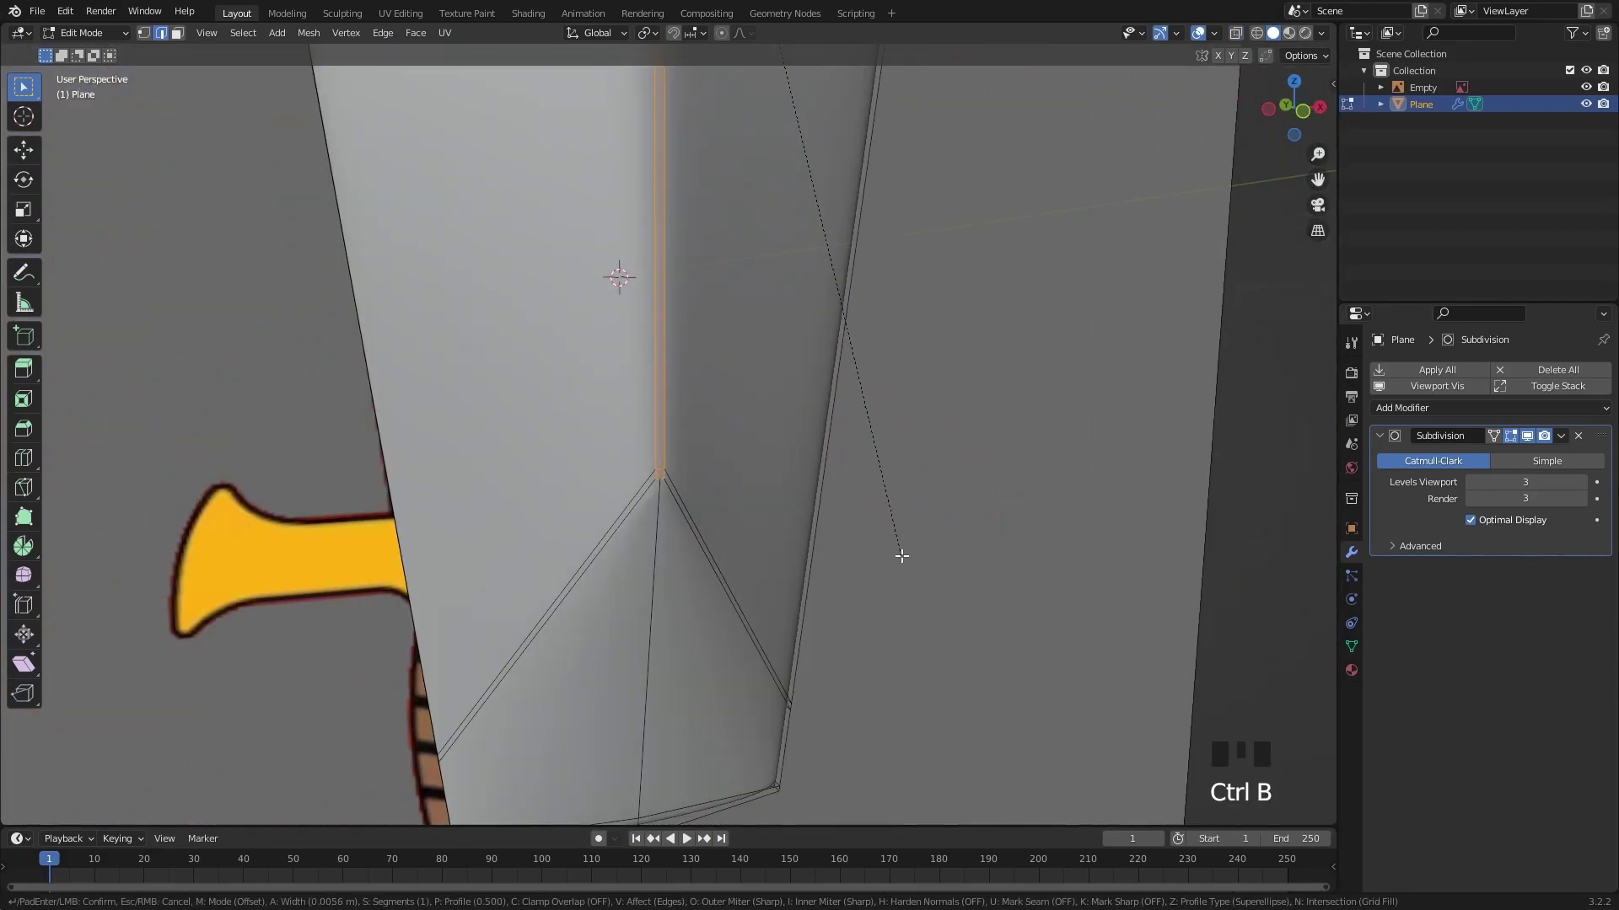
pyautogui.moveTo(822, 499); pyautogui.dragTo(764, 481)
pyautogui.scroll(-3)
pyautogui.moveTo(723, 379); pyautogui.dragTo(682, 482)
# Step: Add a second plane for the guard, stand it upright and scale it over the guard
pyautogui.press('shift+a')
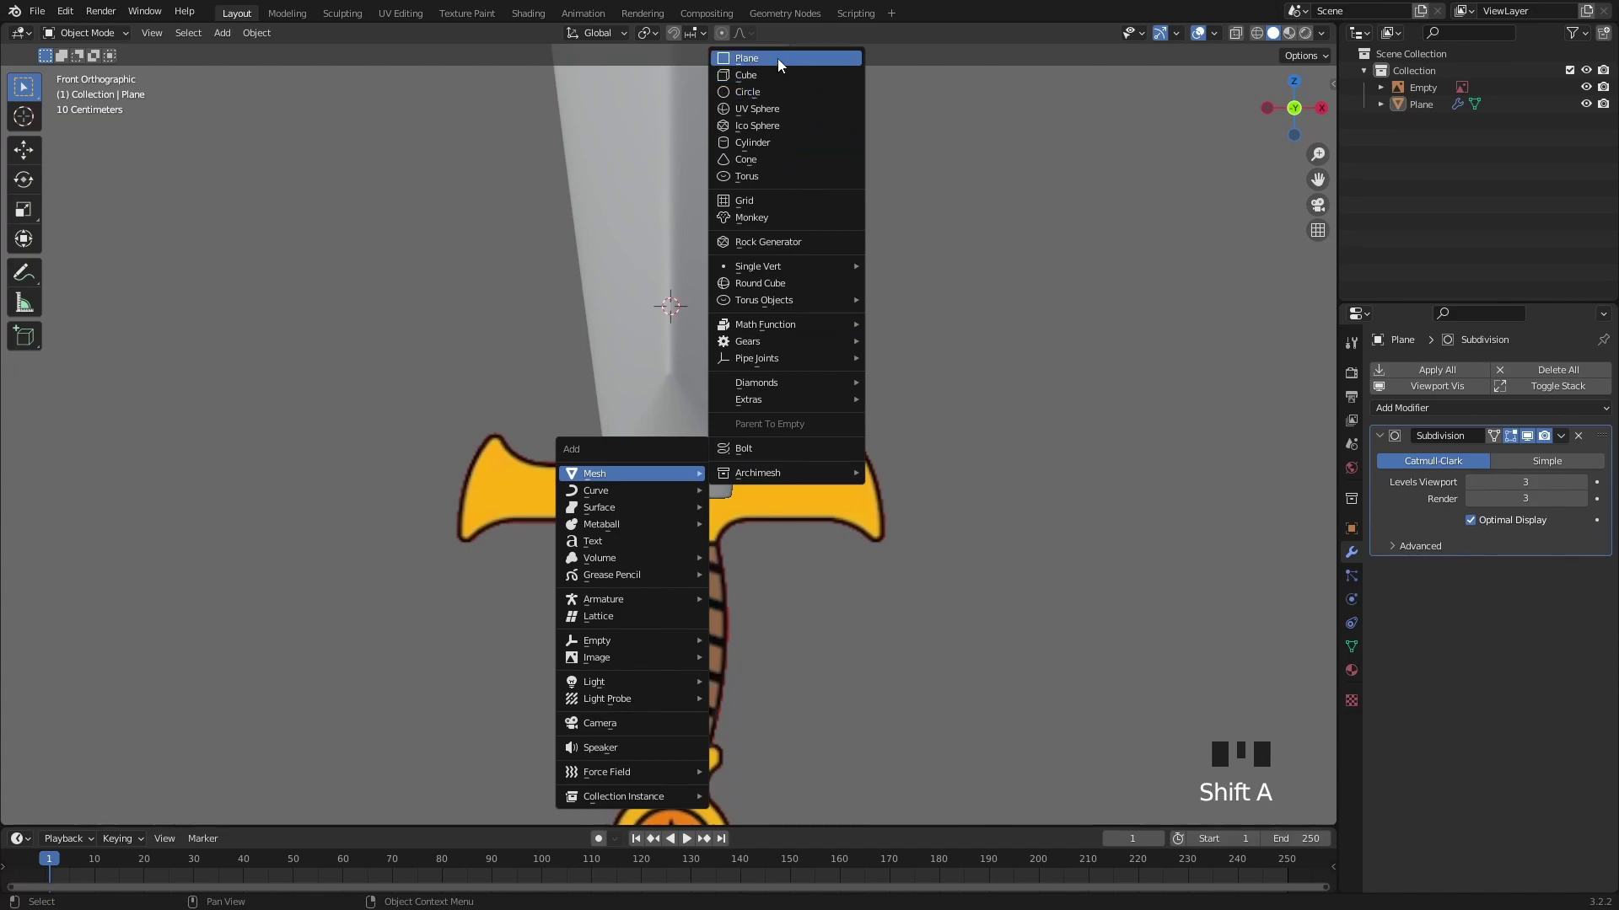
pyautogui.middleClick(795, 396)
pyautogui.press('r')
pyautogui.click(665, 294)
pyautogui.press('s')
pyautogui.moveTo(867, 509); pyautogui.dragTo(734, 492)
pyautogui.moveTo(734, 492); pyautogui.dragTo(755, 451)
pyautogui.scroll(3)
pyautogui.press('ctrl+a')
pyautogui.press('Tab')
pyautogui.press('1')
pyautogui.click(438, 297)
pyautogui.click(655, 285)
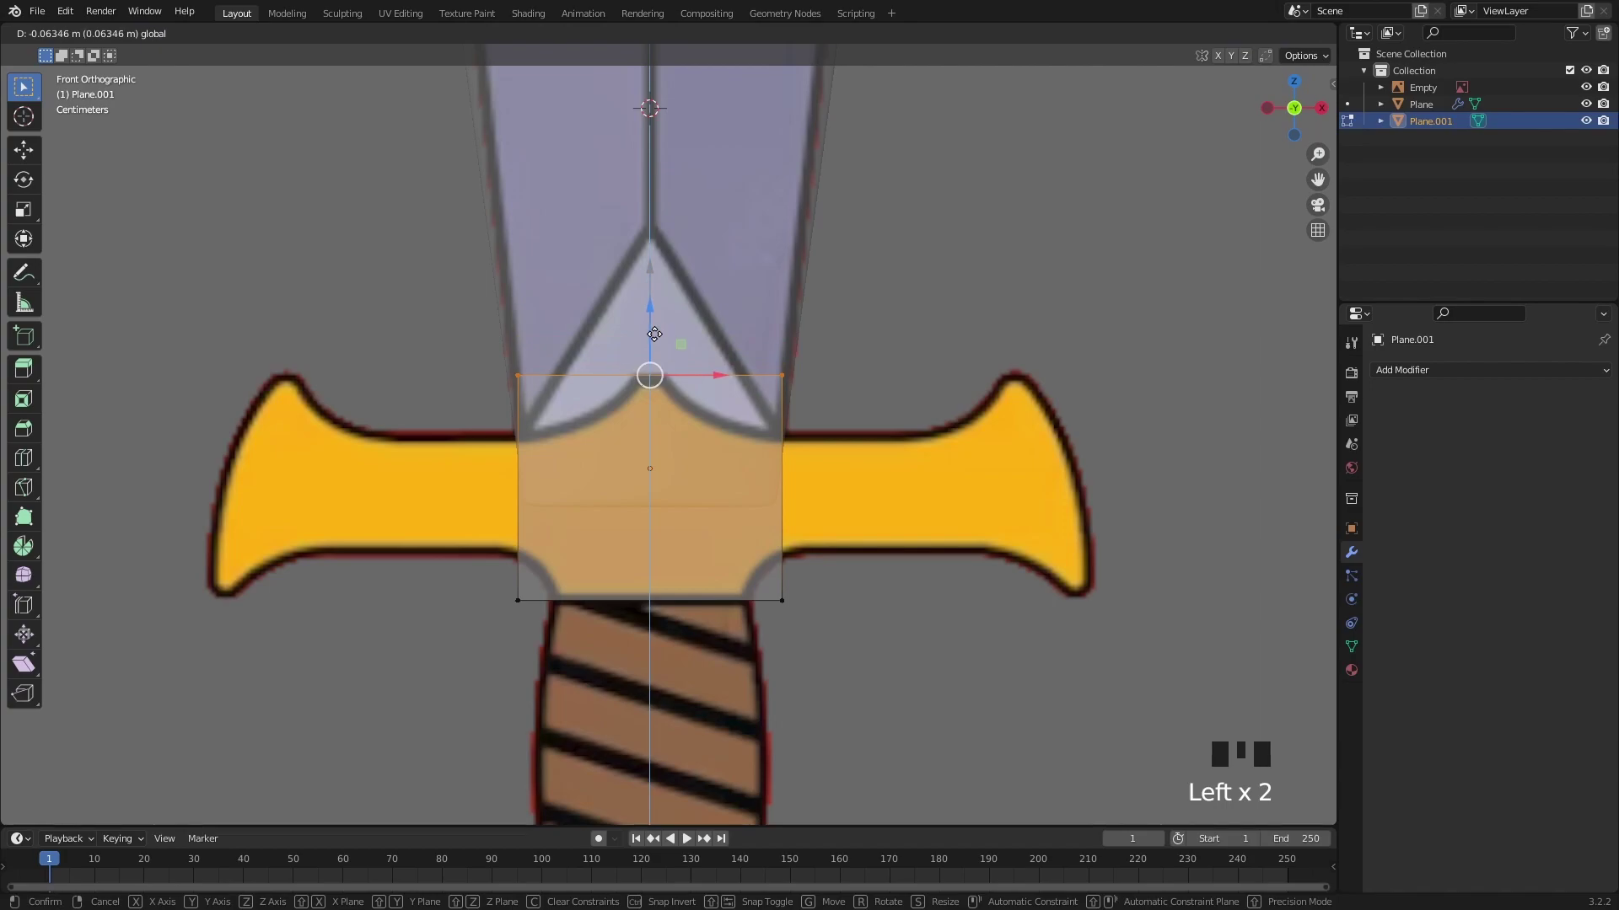
# Step: Centre the plane on the guard, loop-cut it down the middle and delete its left half
pyautogui.press('2')
pyautogui.click(668, 460)
pyautogui.press('ctrl+r')
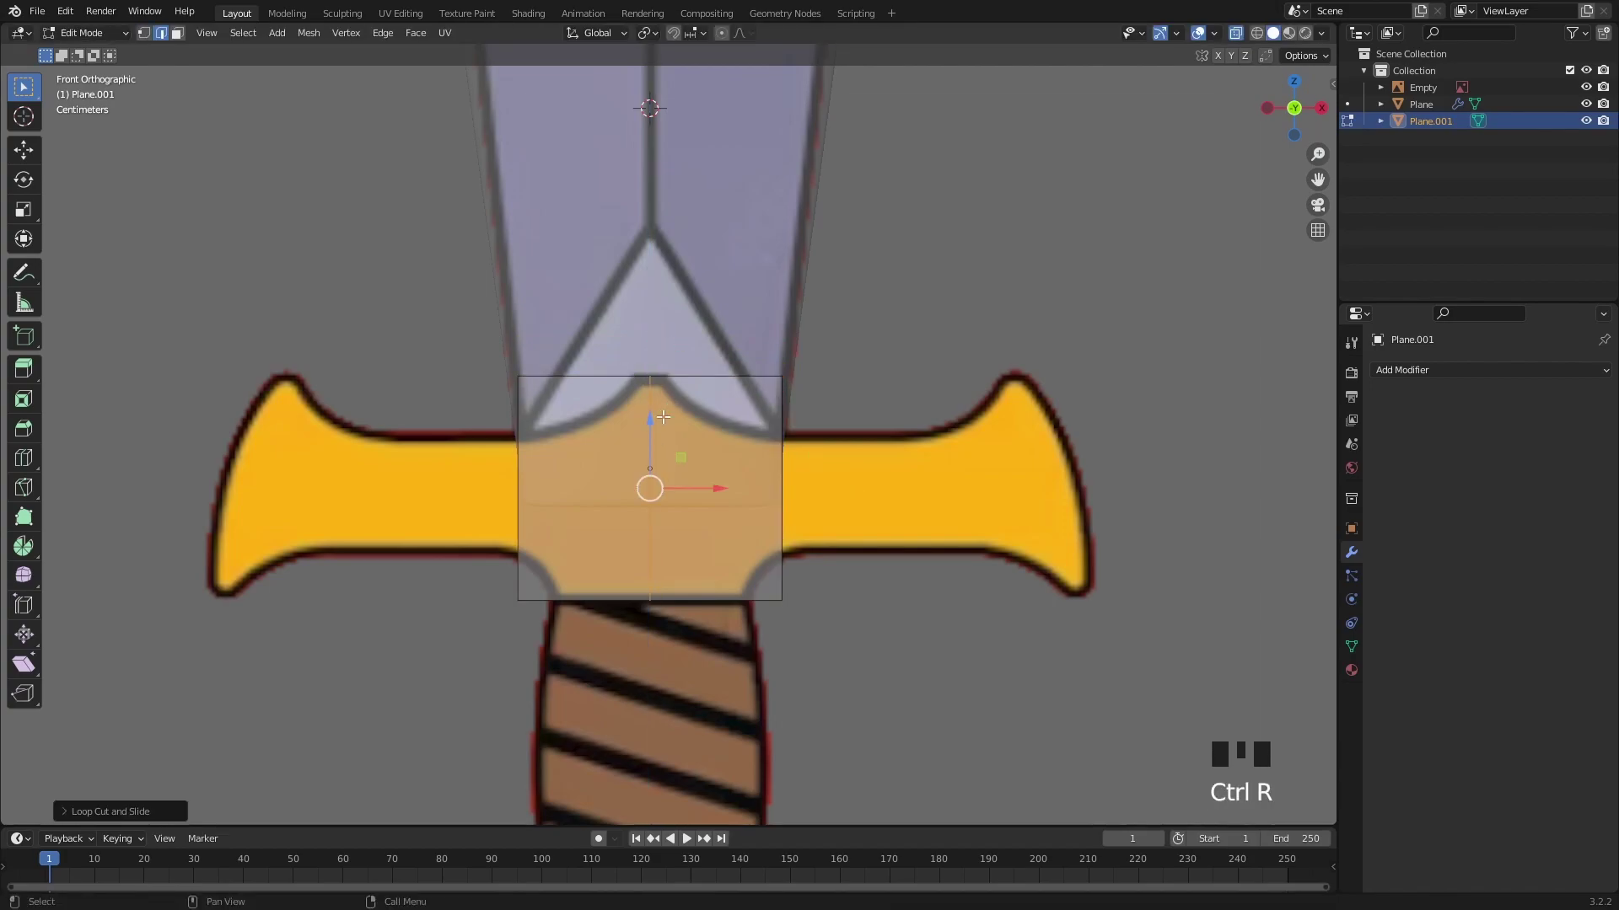
pyautogui.press('3')
pyautogui.click(593, 467)
pyautogui.press('x')
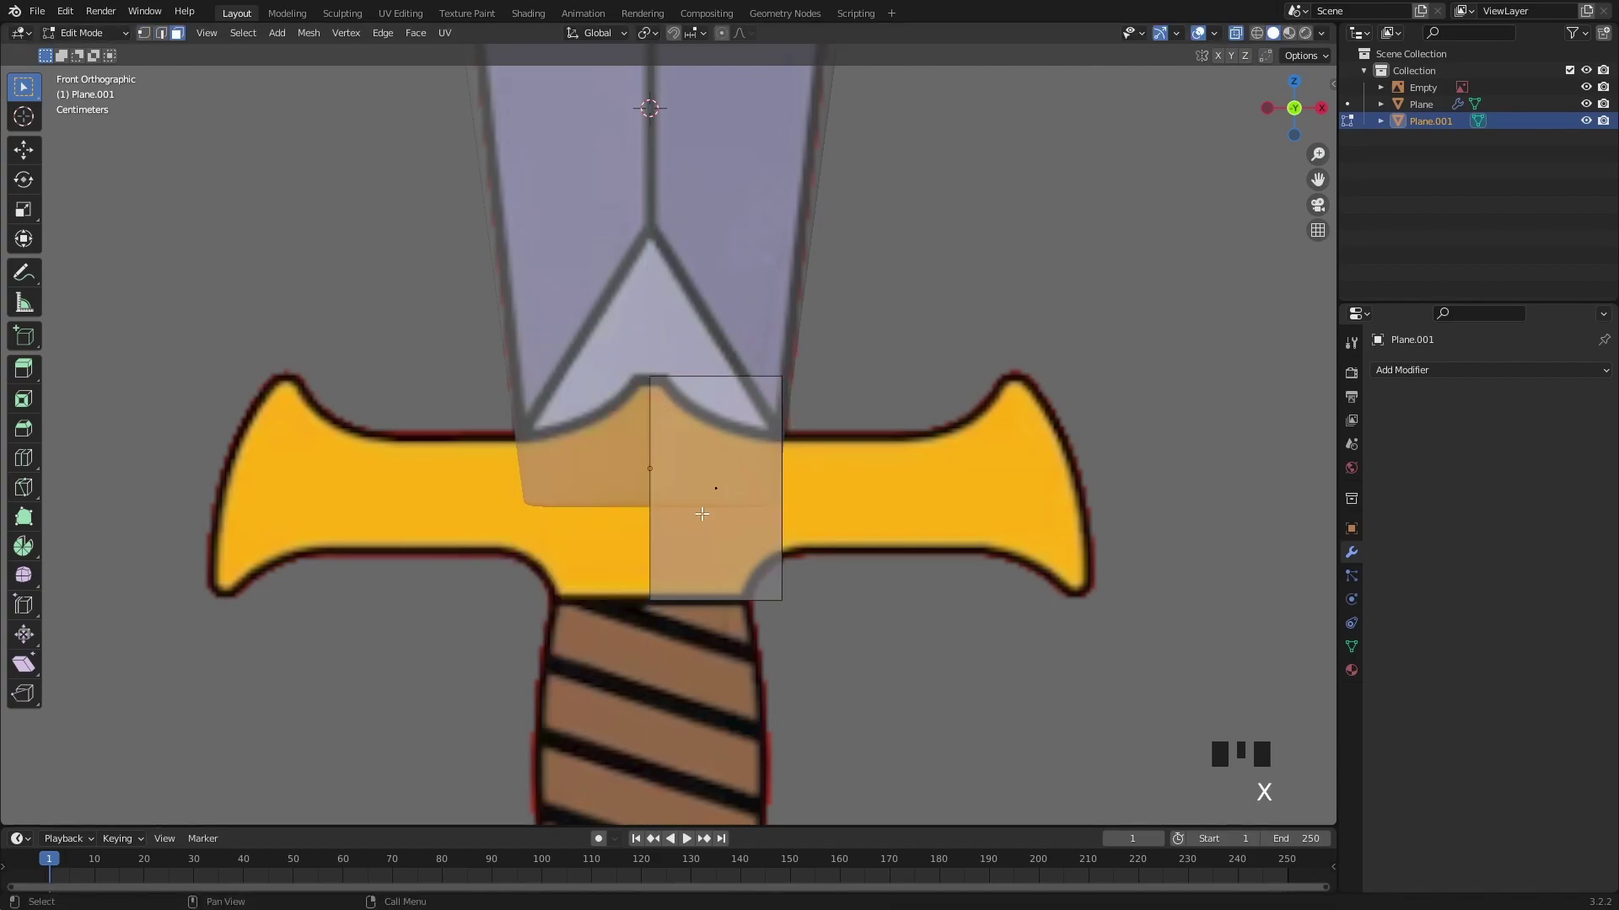
pyautogui.press('Tab')
# Step: Add a Mirror modifier with clipping, using the blade as the mirror object
pyautogui.click(758, 555)
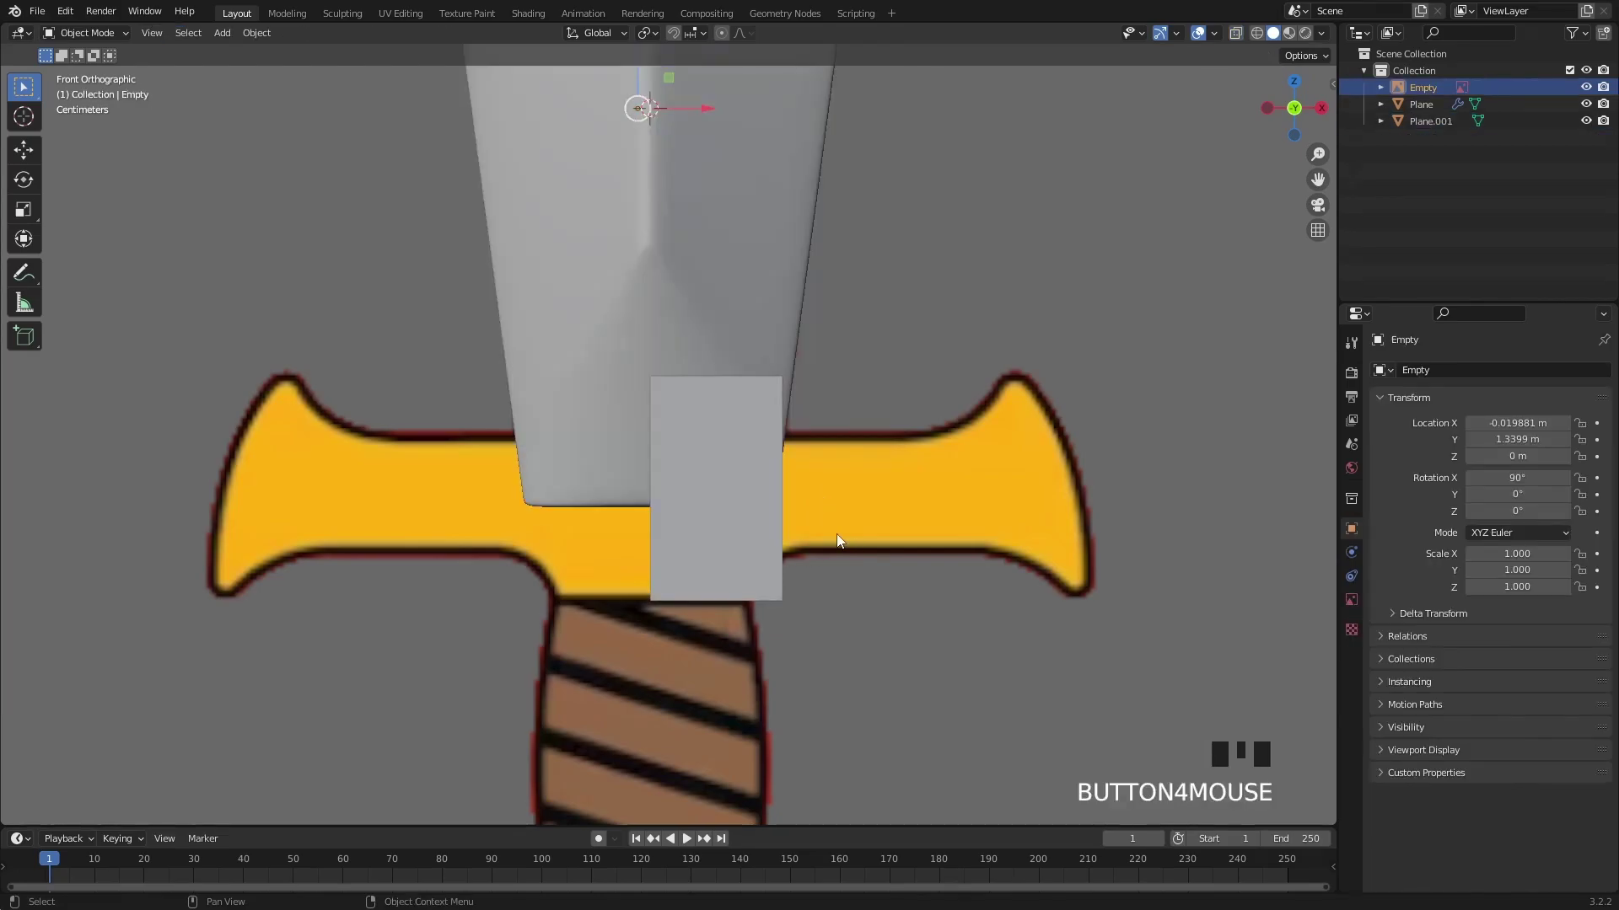
pyautogui.click(738, 556)
pyautogui.click(1433, 378)
pyautogui.moveTo(1306, 570); pyautogui.dragTo(1580, 464)
pyautogui.middleClick(1580, 464)
pyautogui.click(1580, 463)
pyautogui.click(1474, 553)
pyautogui.click(1581, 529)
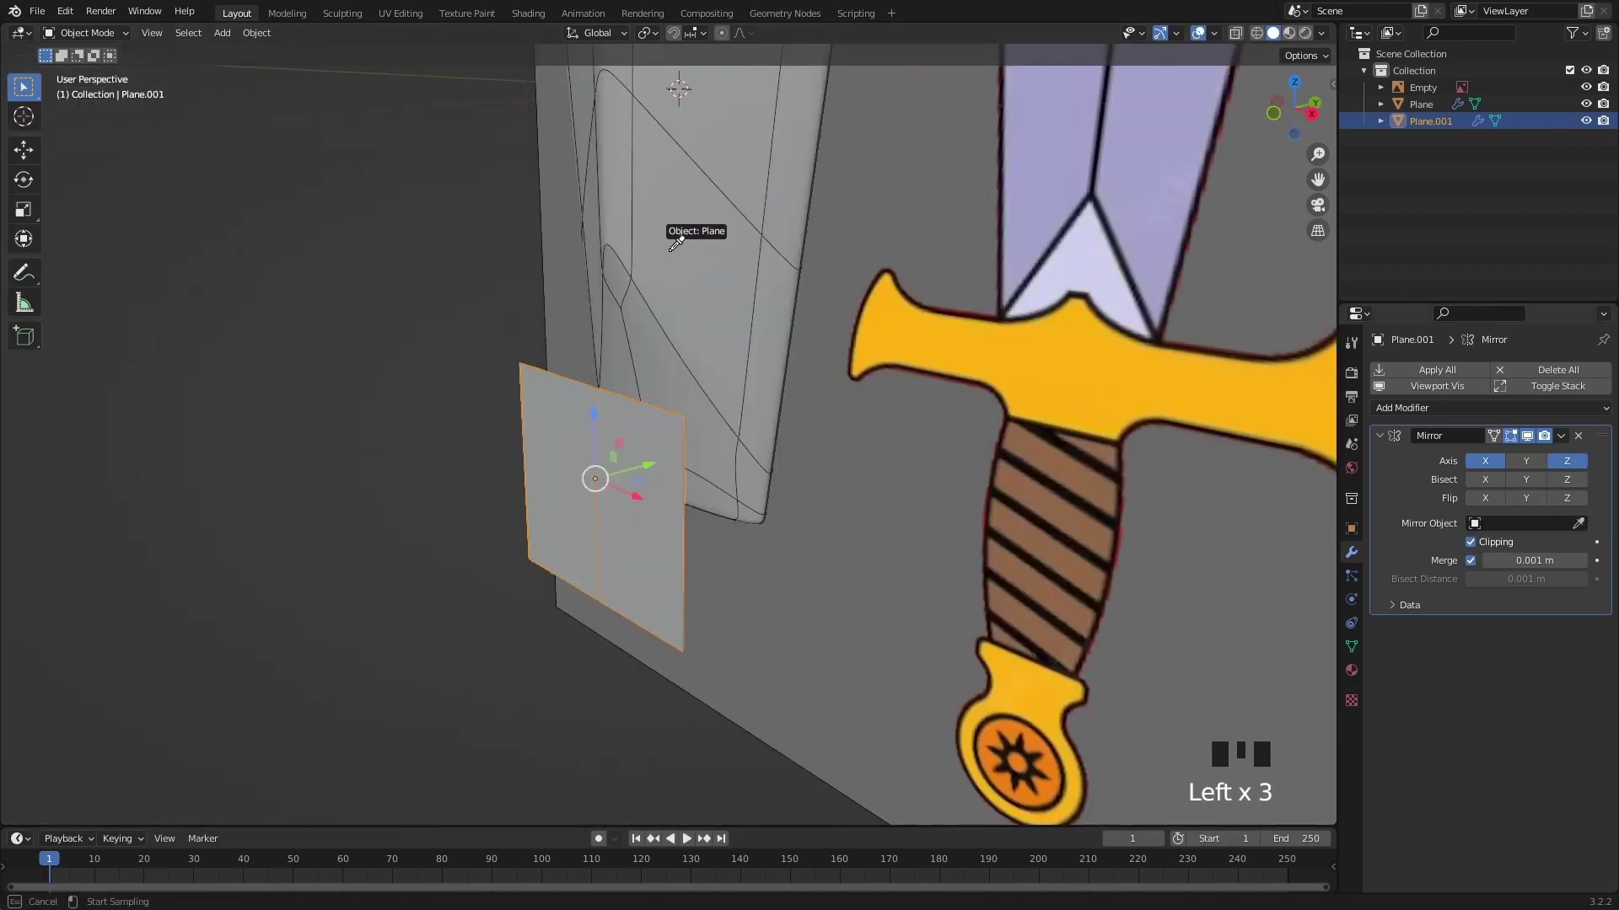
pyautogui.click(395, 392)
# Step: Frame the guard in front view and extrude the plane's edge along its outline
pyautogui.scroll(-3)
pyautogui.moveTo(669, 466); pyautogui.dragTo(636, 480)
pyautogui.click(636, 480)
pyautogui.scroll(3)
pyautogui.moveTo(779, 493); pyautogui.dragTo(811, 508)
pyautogui.press('e')
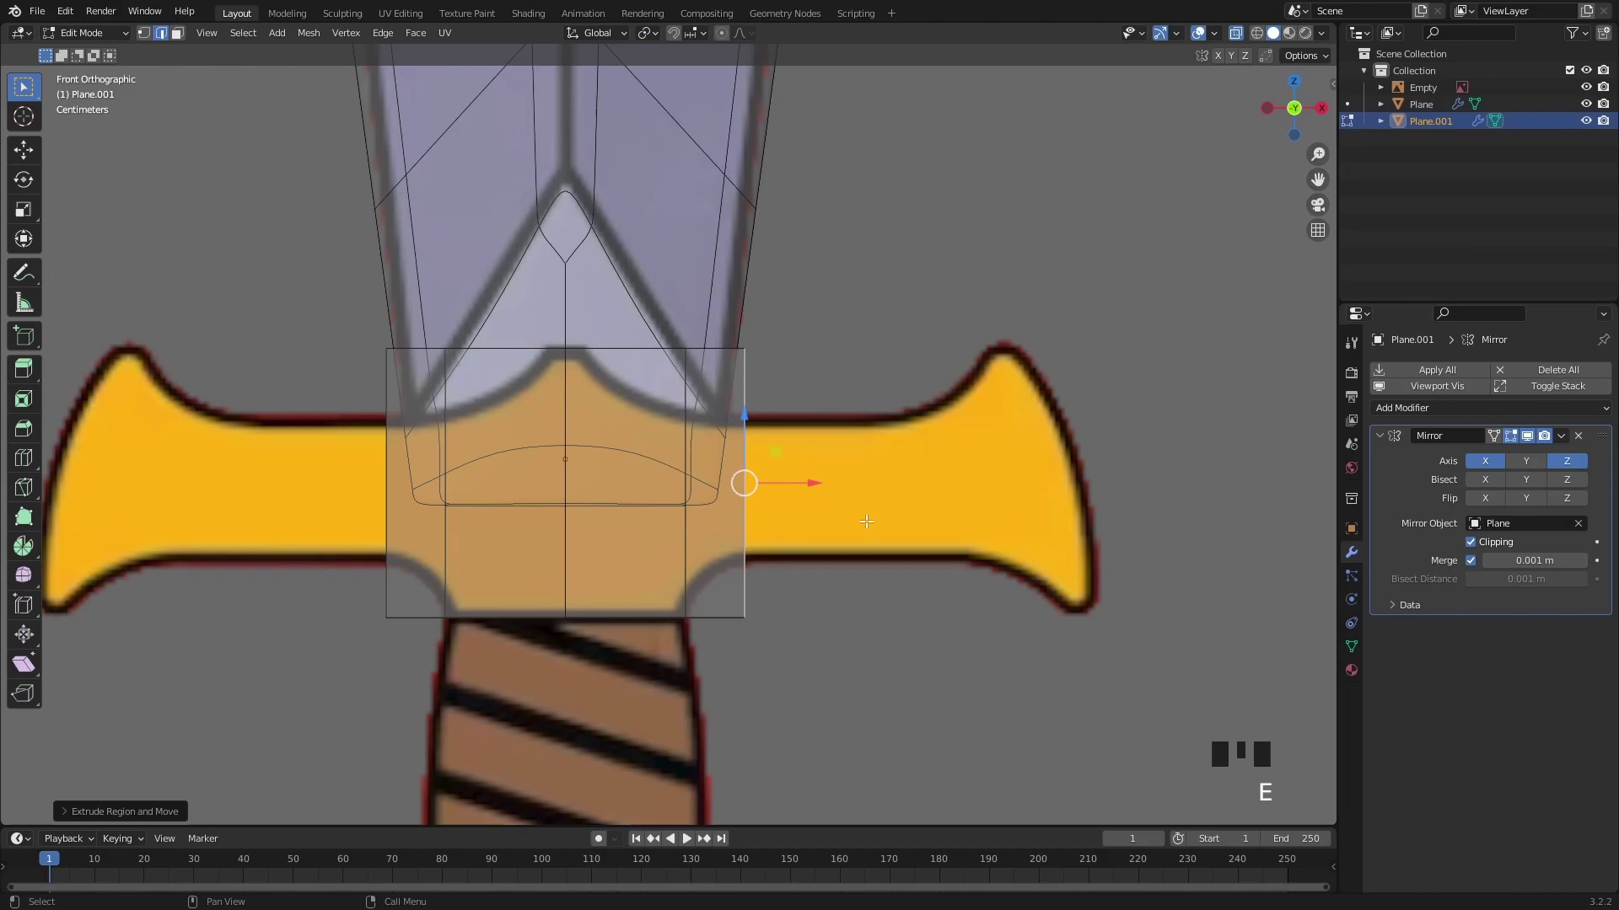
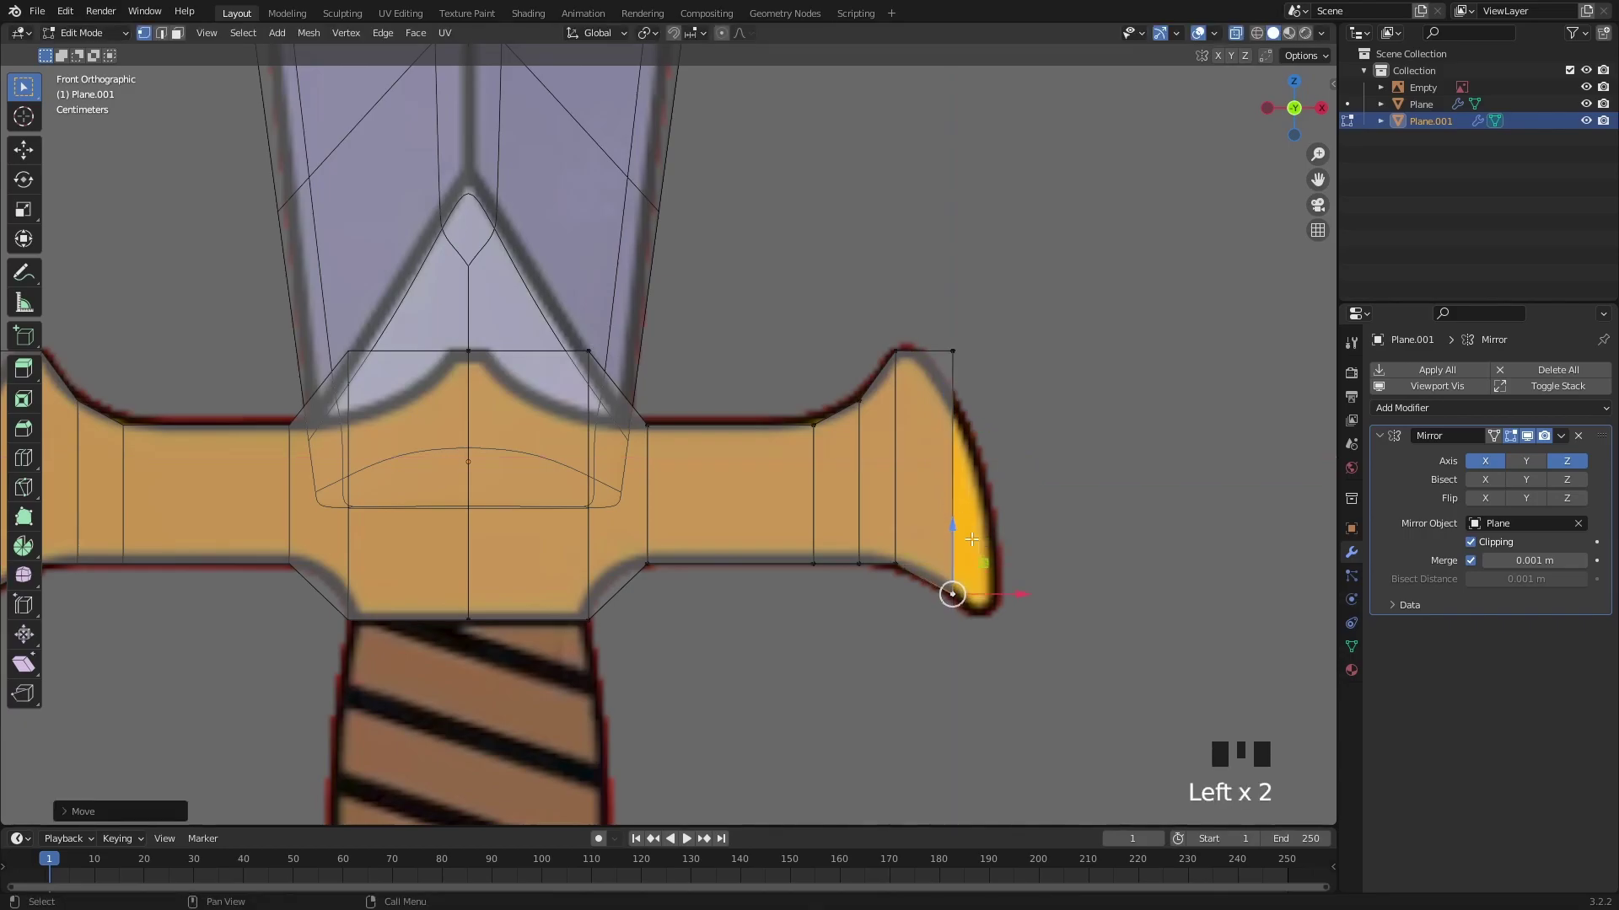
# Step: Extrude the guard's tip edge horizontally to the end and thicken its faces
pyautogui.press('2')
pyautogui.click(955, 481)
pyautogui.press('e')
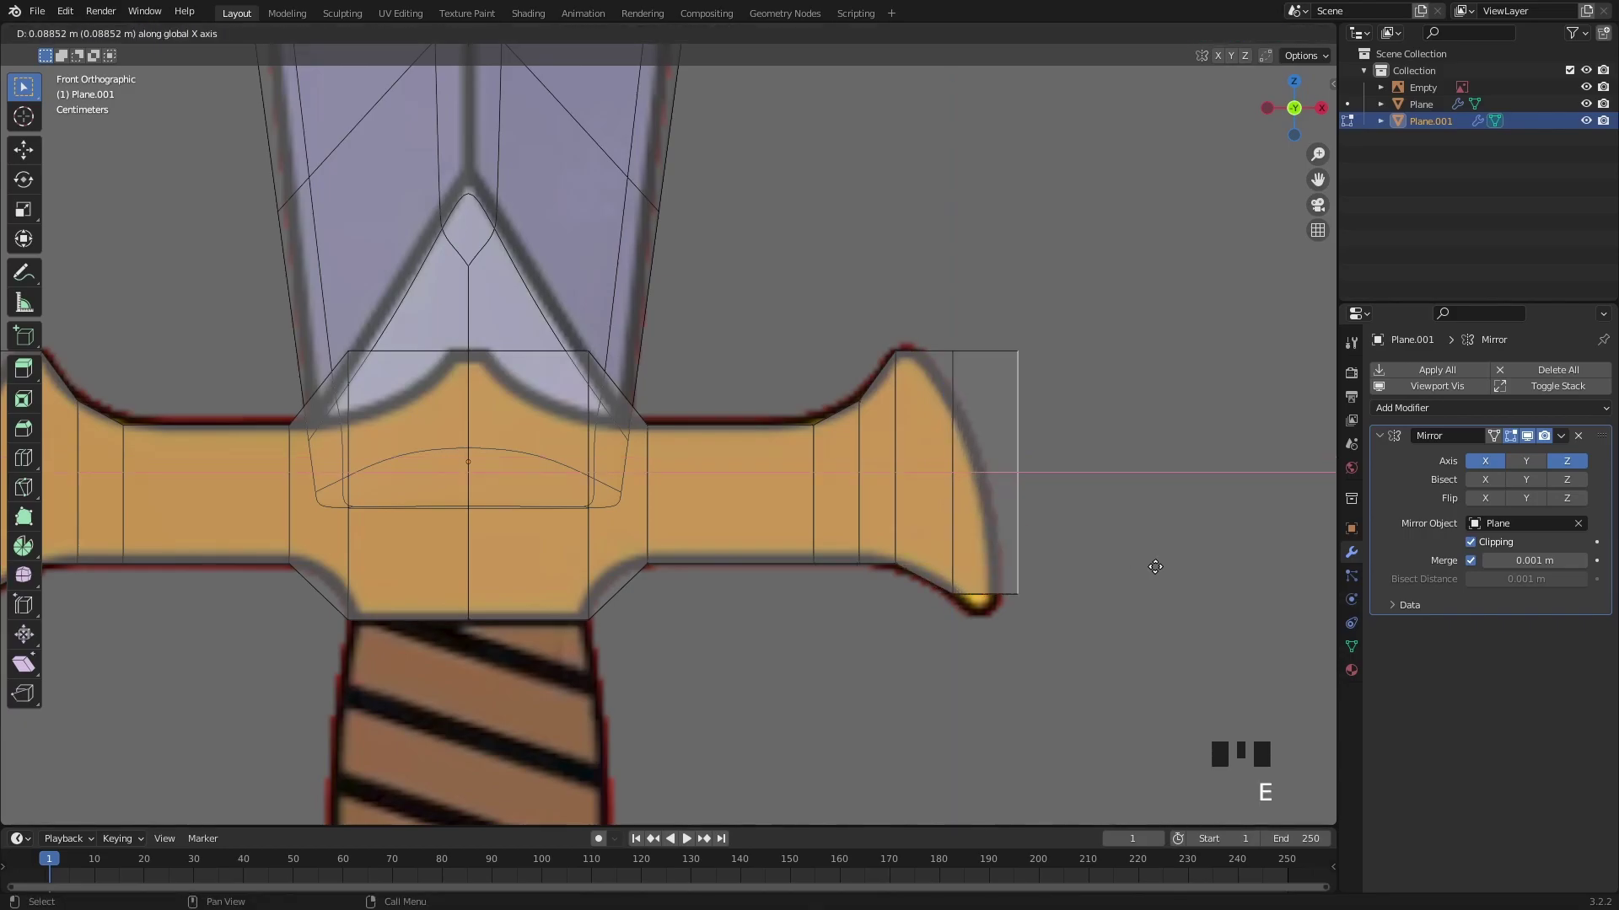
pyautogui.press('1')
pyautogui.moveTo(1022, 315); pyautogui.dragTo(1008, 447)
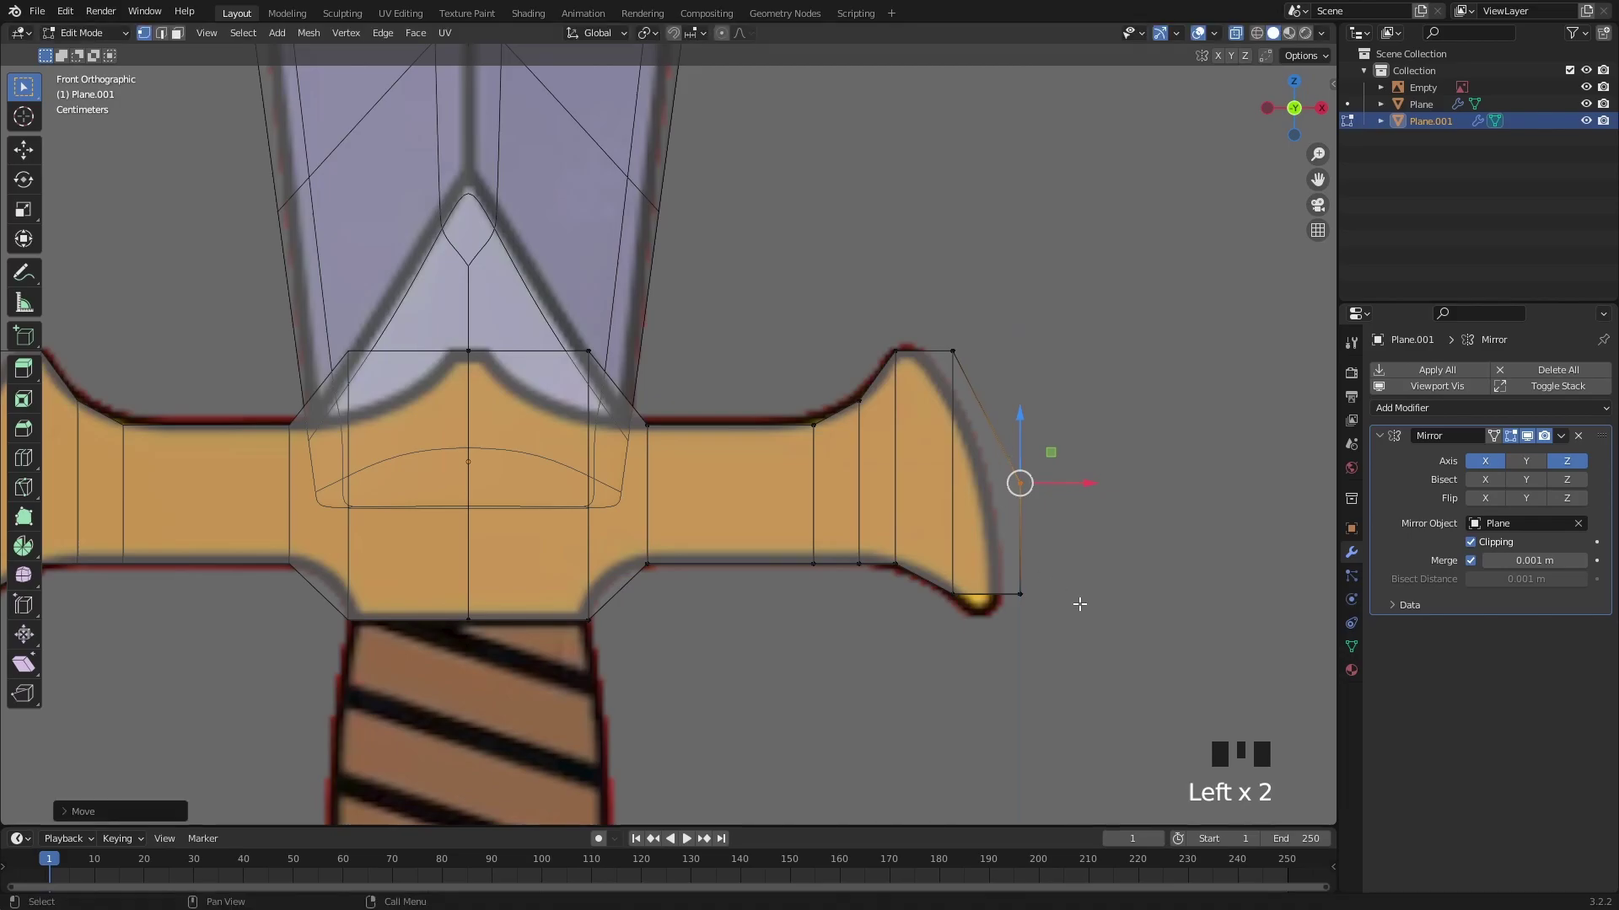
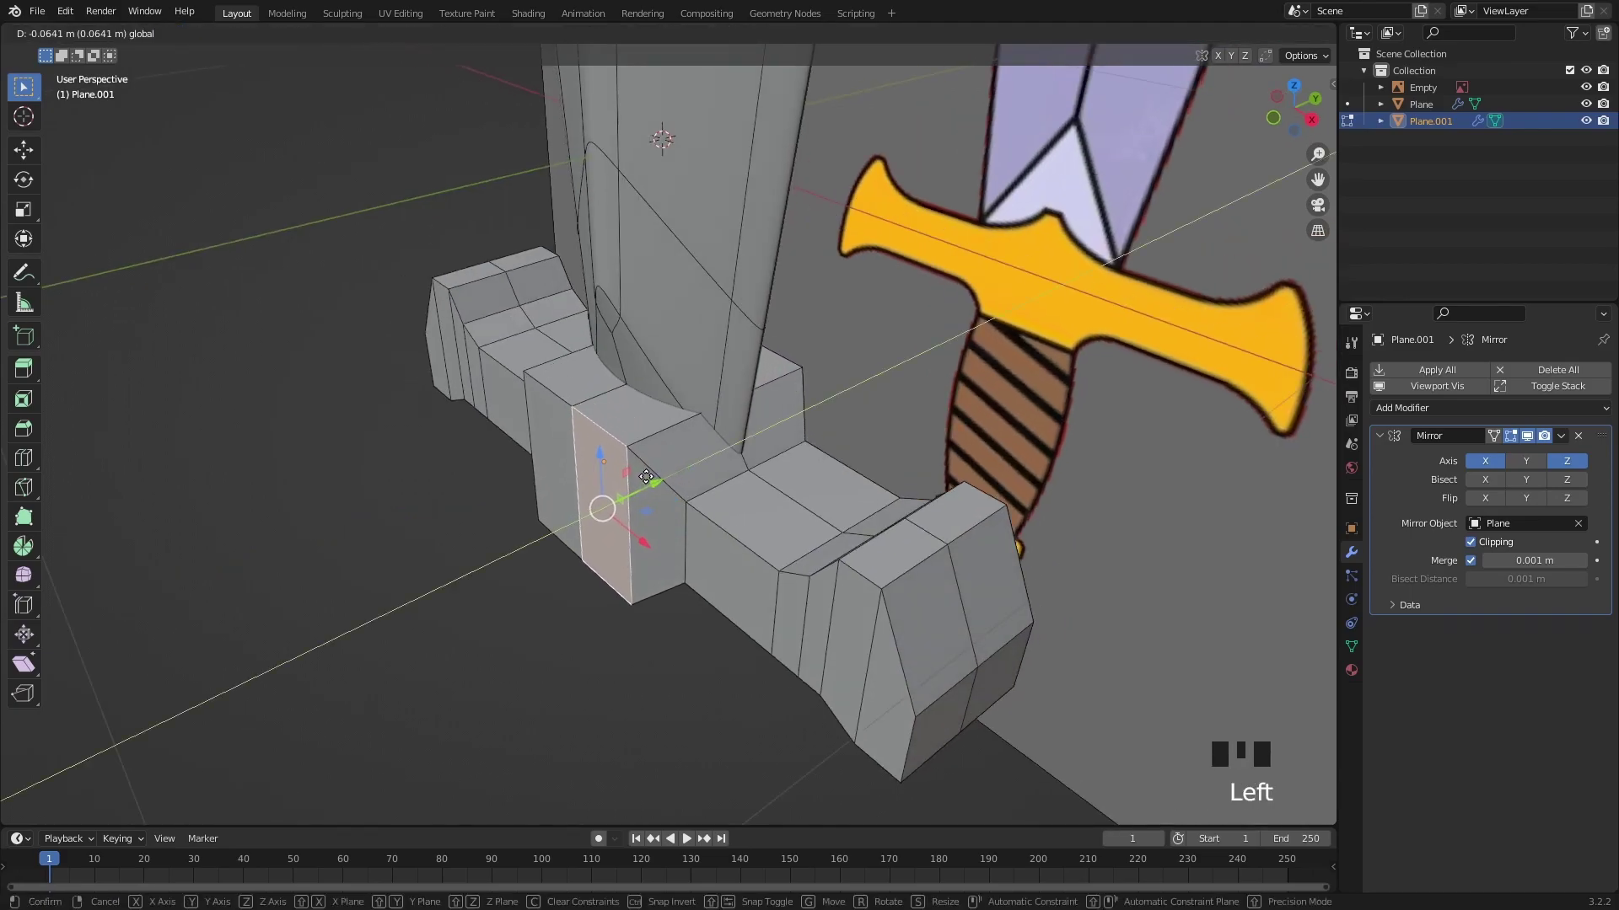
pyautogui.scroll(3)
pyautogui.click(717, 515)
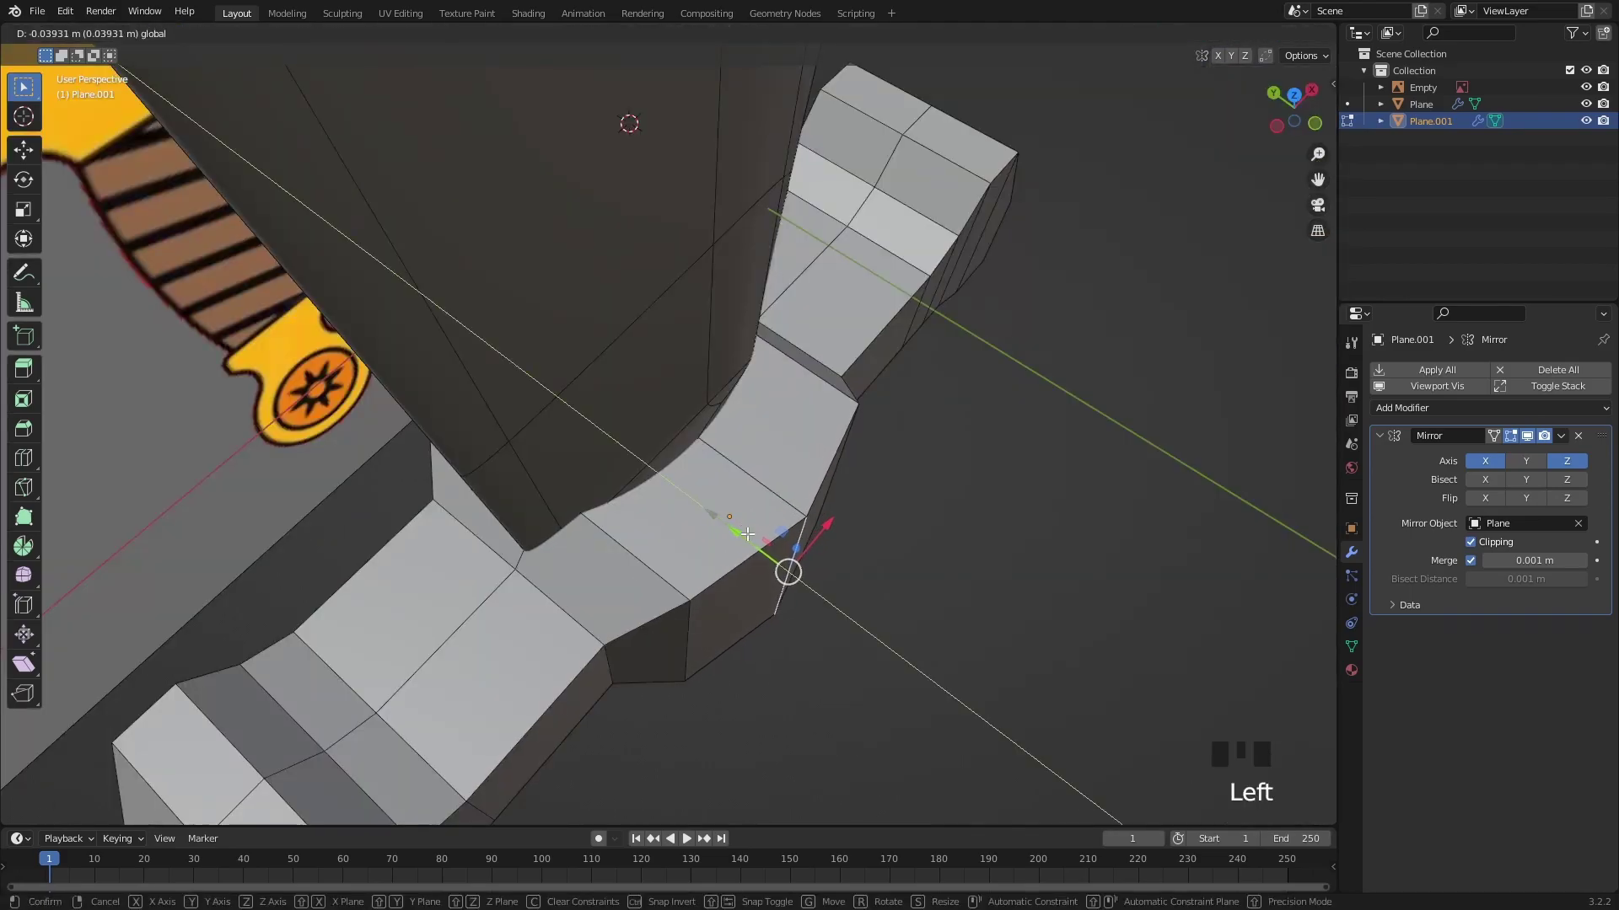
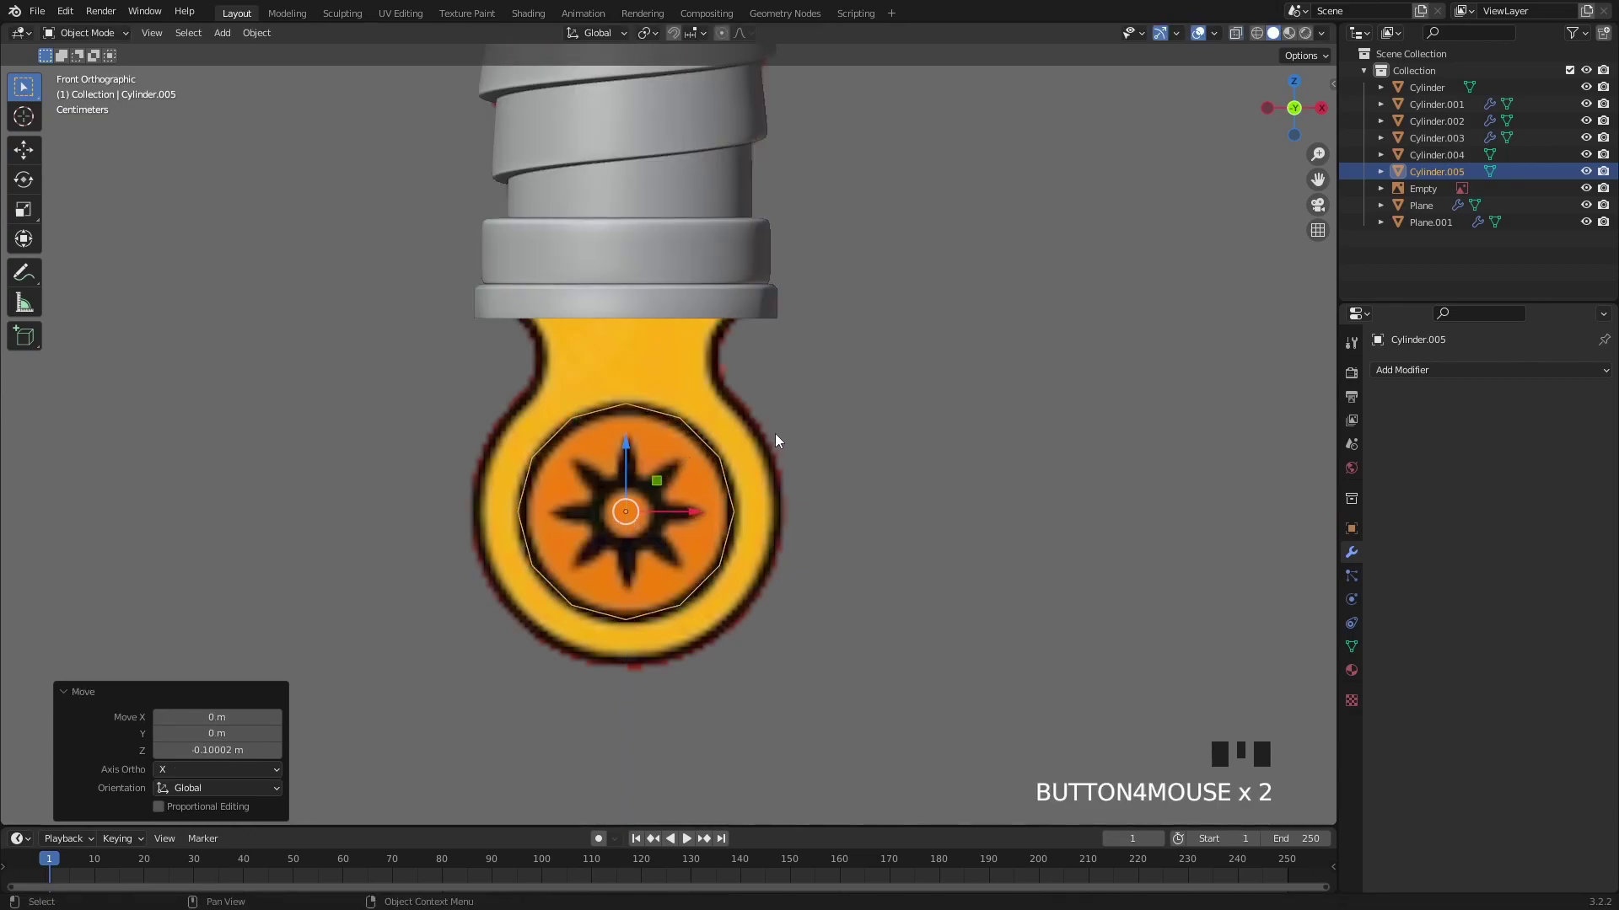
# Step: Move the pommel circle down to match the emblem's outer ring
pyautogui.click(625, 457)
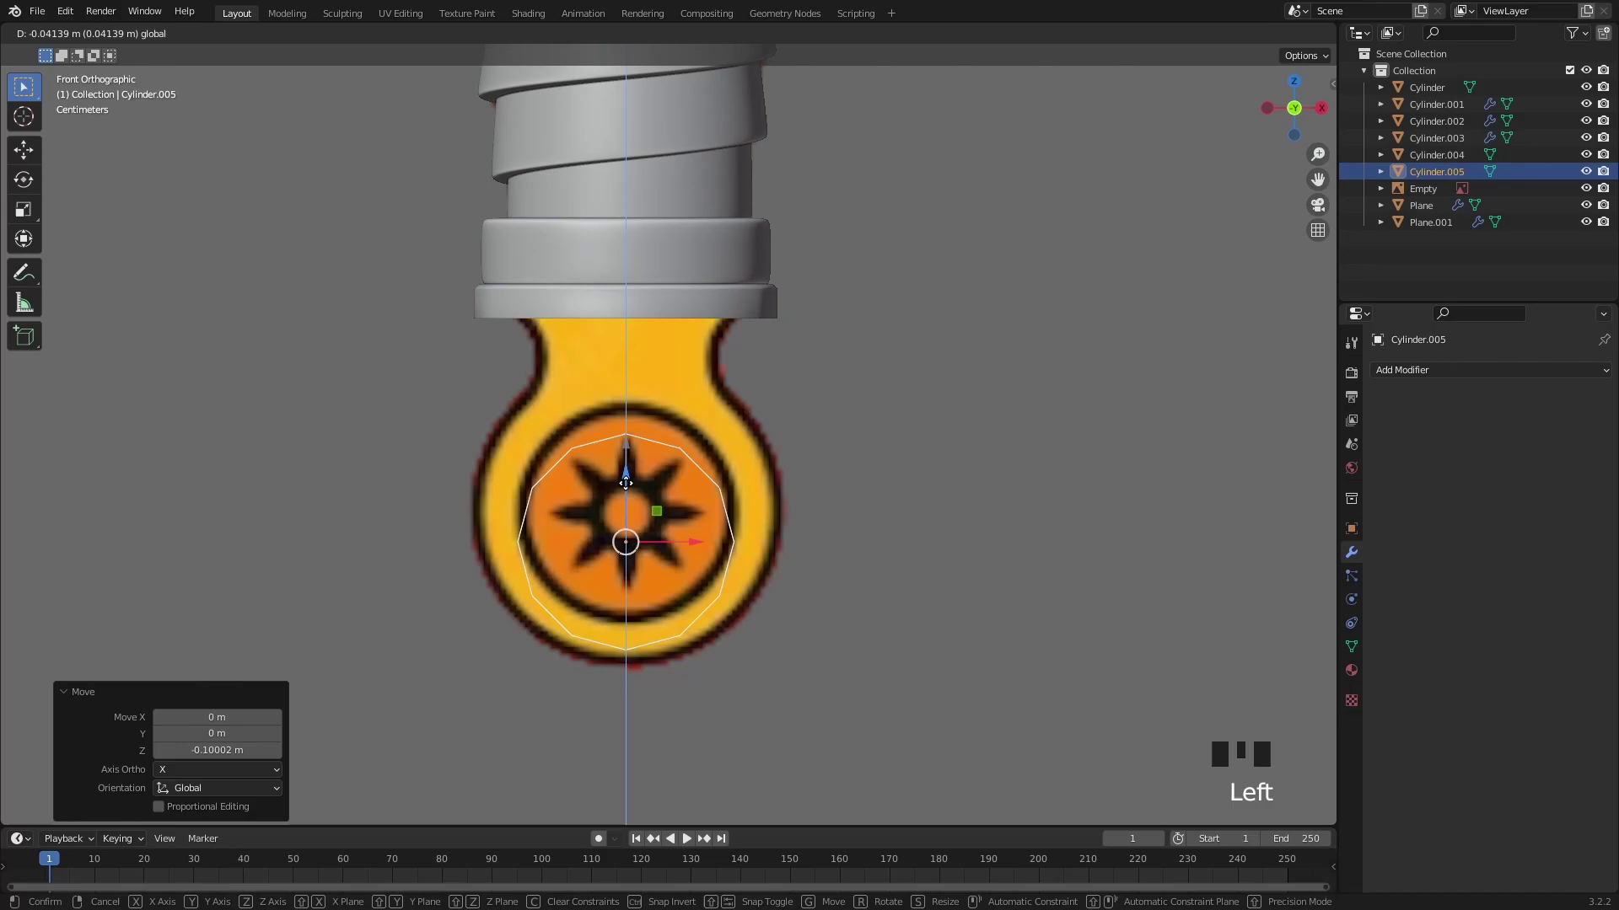
pyautogui.scroll(-3)
# Step: Add a Mirror modifier on Y with Cylinder.004 as the mirror object
pyautogui.moveTo(709, 515); pyautogui.dragTo(834, 547)
pyautogui.scroll(3)
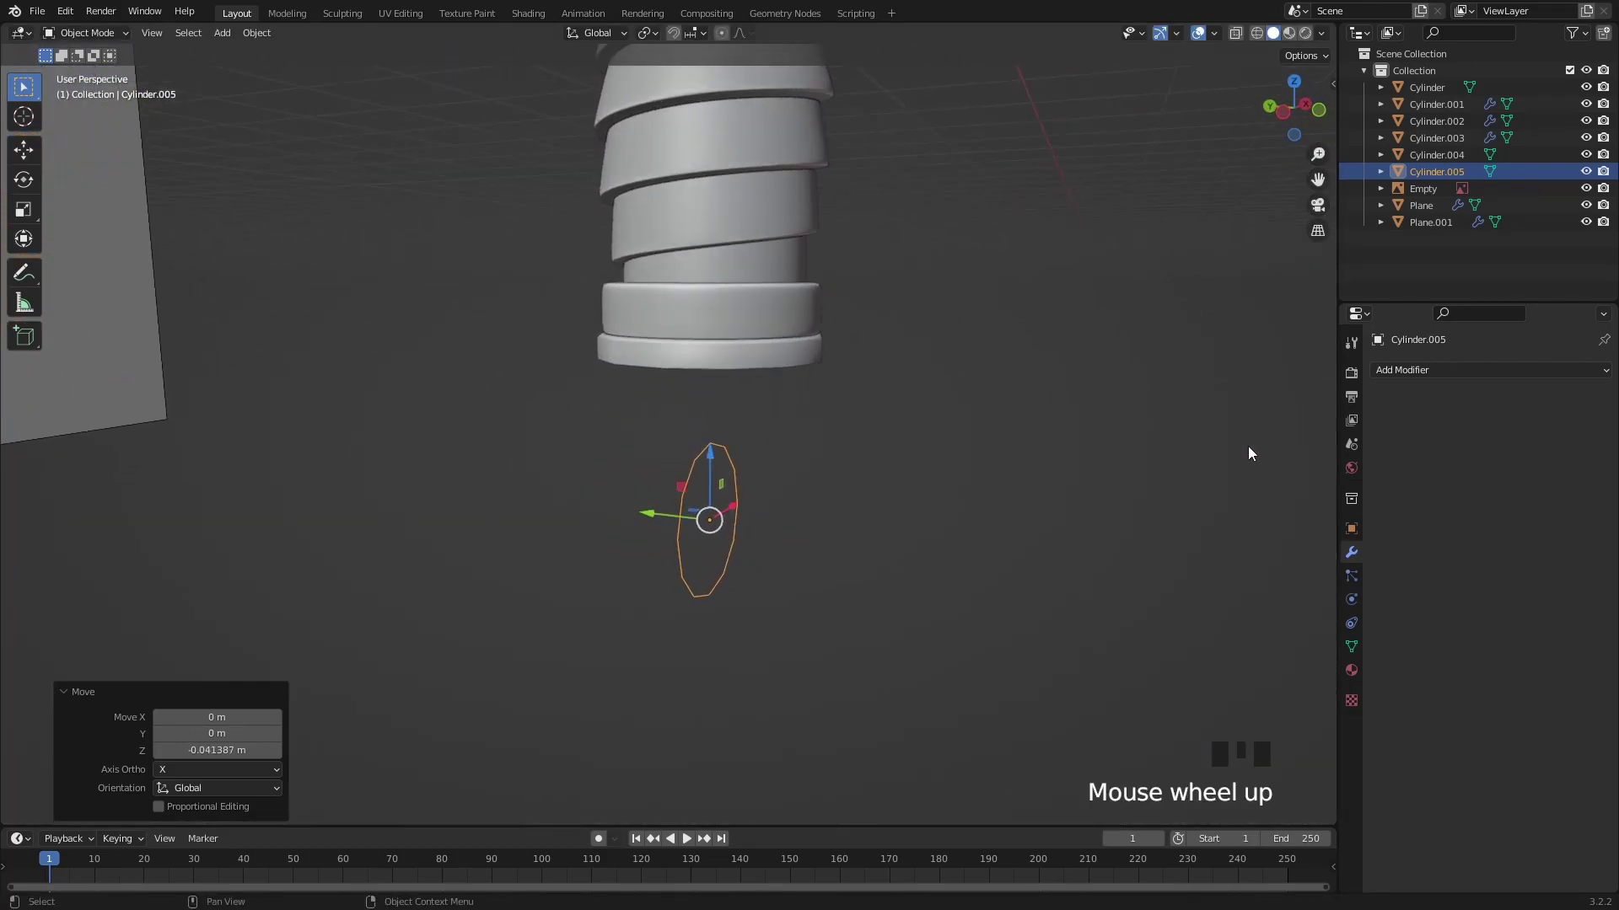
pyautogui.click(1414, 380)
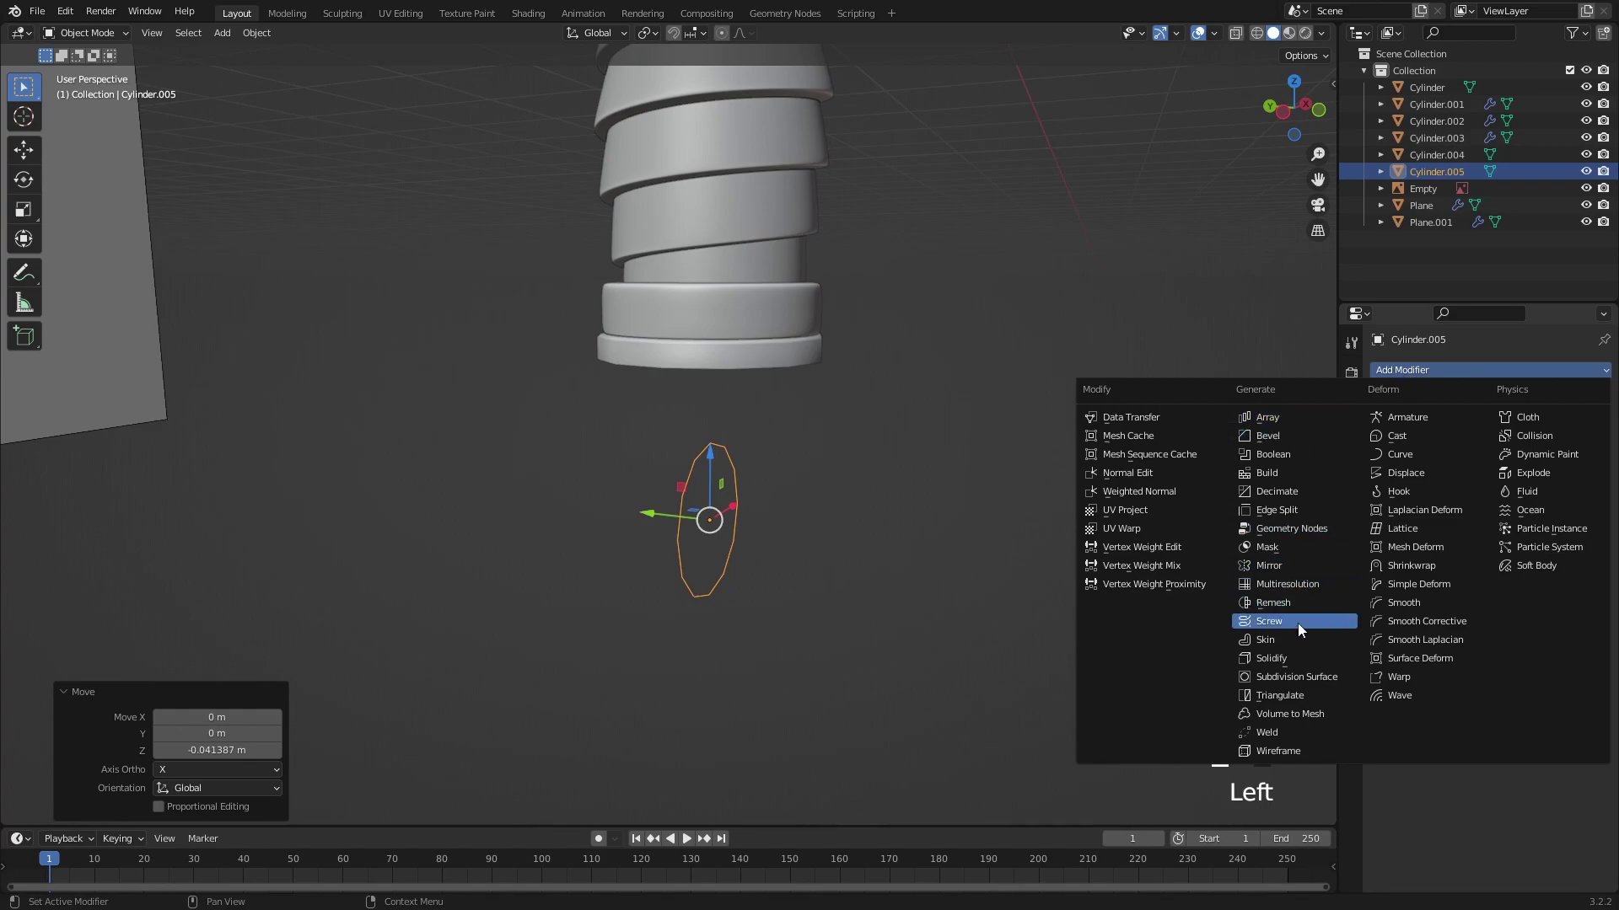
pyautogui.click(1274, 576)
pyautogui.moveTo(1586, 528); pyautogui.dragTo(1163, 486)
pyautogui.click(675, 522)
pyautogui.click(1539, 466)
pyautogui.click(1491, 466)
# Step: Move the circle along Y into a facing pair and Ctrl+J join it with the bottom collar
pyautogui.moveTo(746, 524); pyautogui.dragTo(712, 510)
pyautogui.click(712, 510)
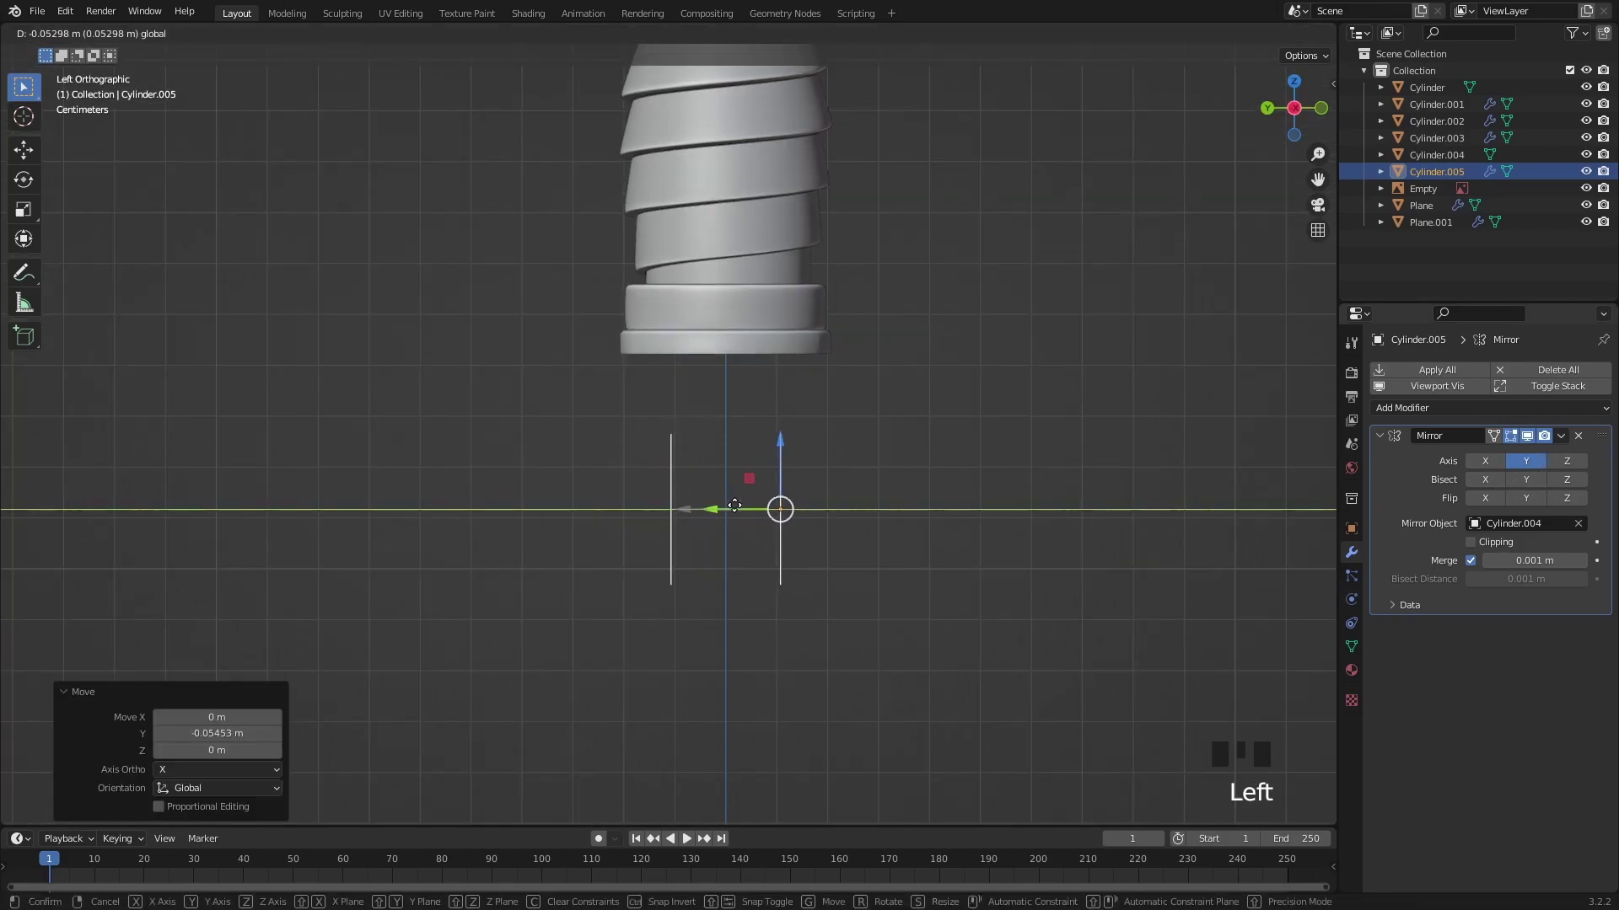
pyautogui.moveTo(1474, 497); pyautogui.dragTo(1566, 442)
pyautogui.moveTo(1567, 442); pyautogui.dragTo(828, 517)
pyautogui.moveTo(829, 516); pyautogui.dragTo(743, 349)
pyautogui.click(744, 349)
pyautogui.moveTo(854, 504); pyautogui.dragTo(873, 511)
pyautogui.press('ctrl+j')
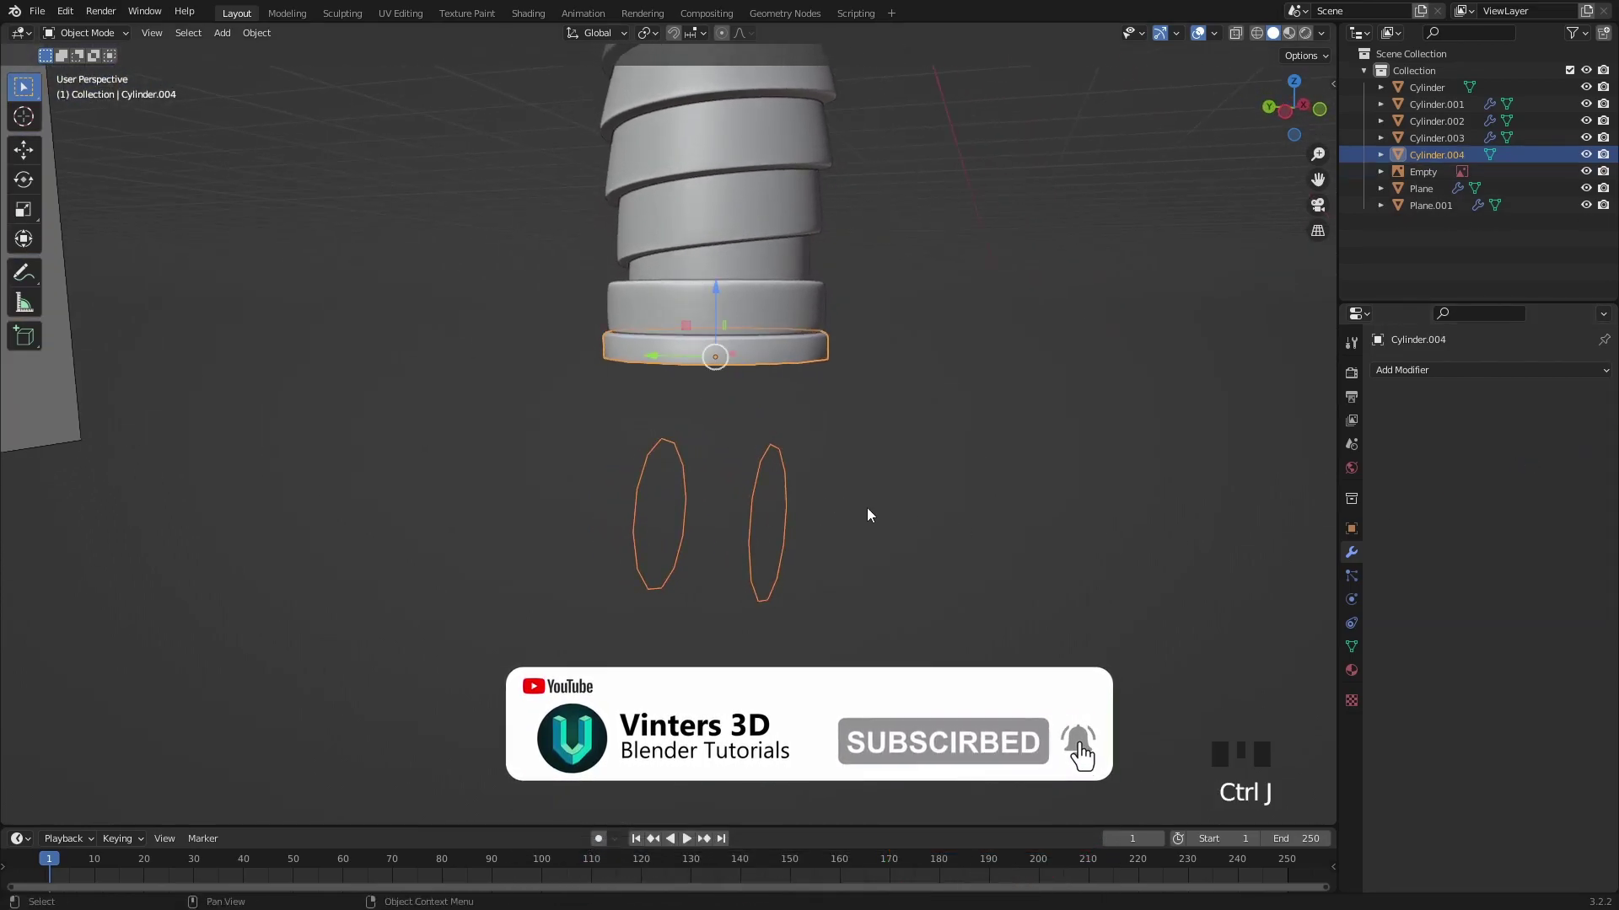
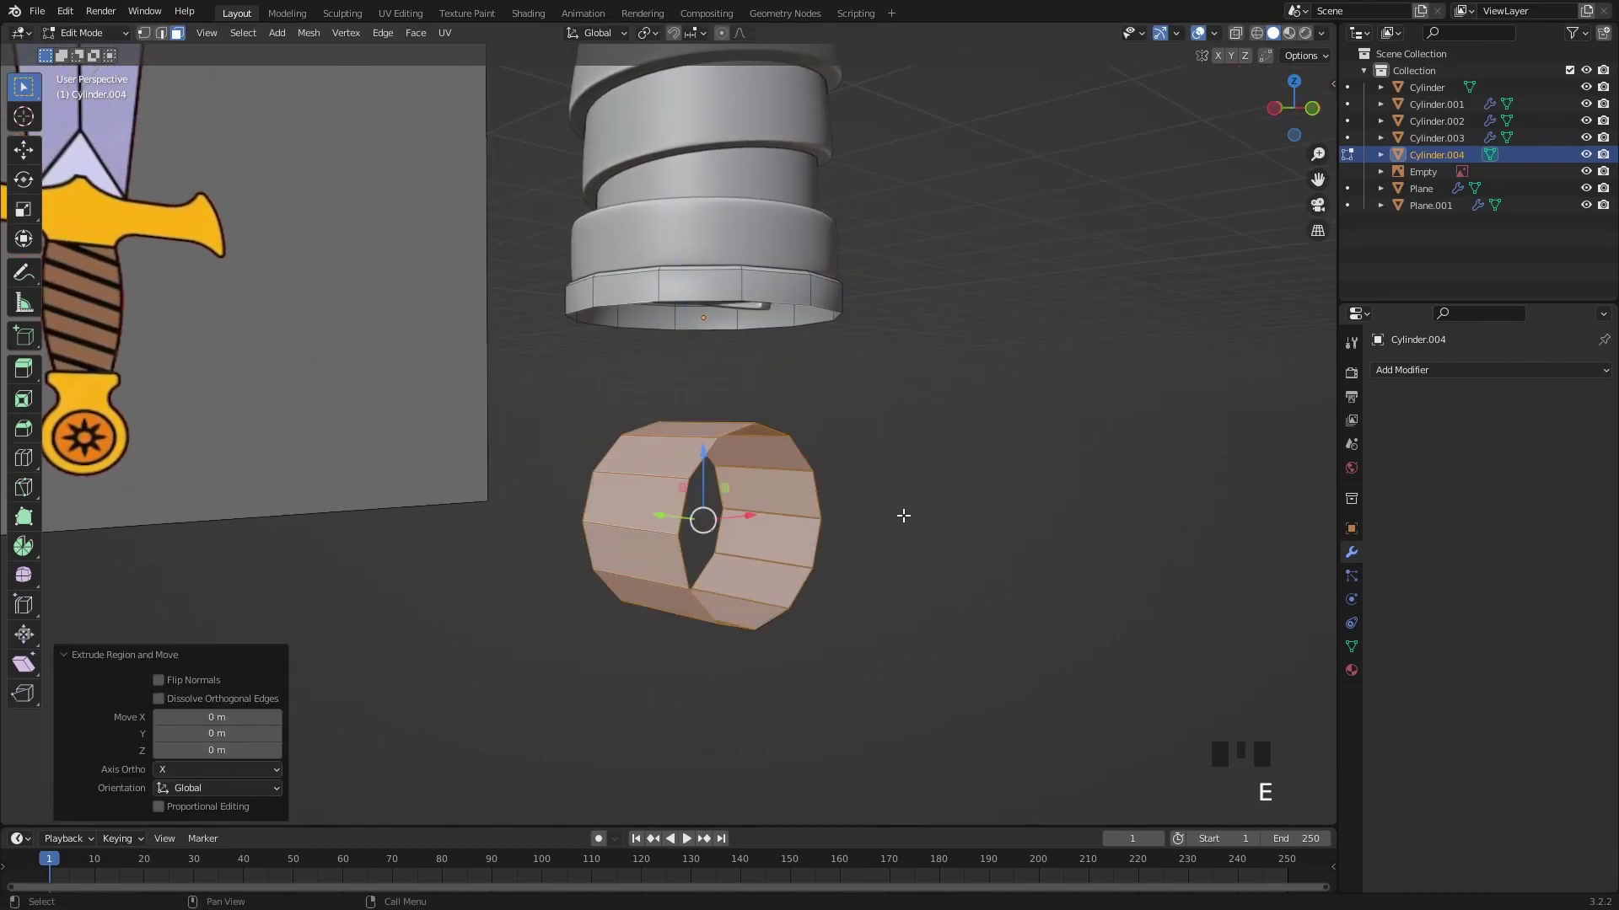
# Step: Thicken the bridged pommel ring outward with Alt+S shrink/fatten using Offset Even
pyautogui.press('alt+s')
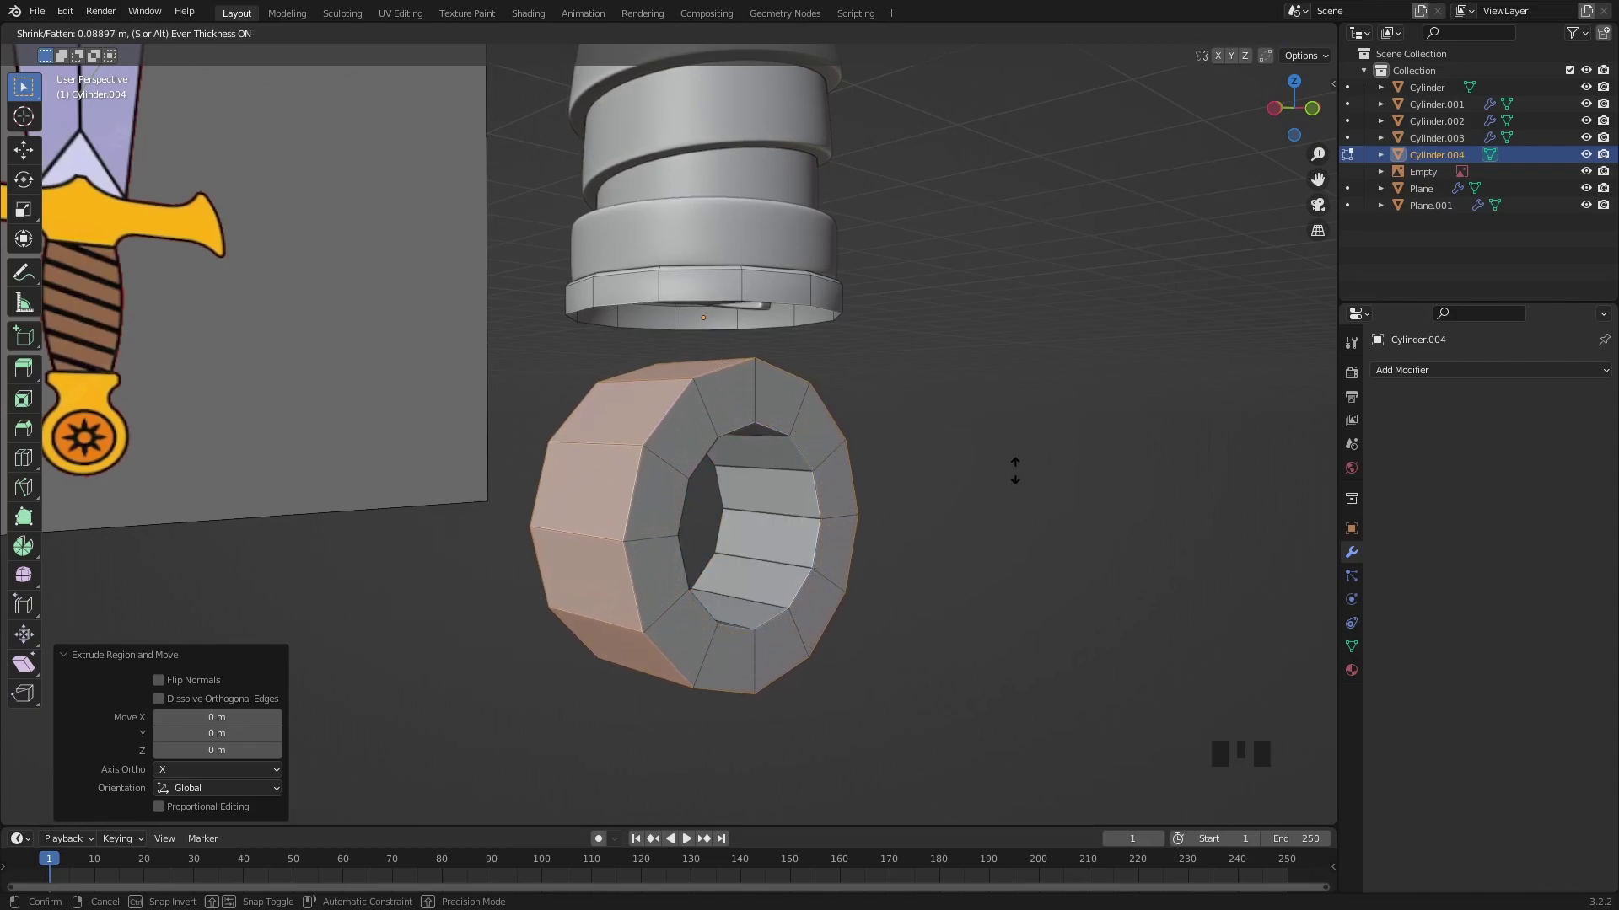
pyautogui.moveTo(804, 576); pyautogui.dragTo(768, 560)
pyautogui.scroll(-3)
pyautogui.scroll(3)
pyautogui.scroll(3)
# Step: Loop cut the ring and widen its top edges with proportional editing toward the collar
pyautogui.press('ctrl+r')
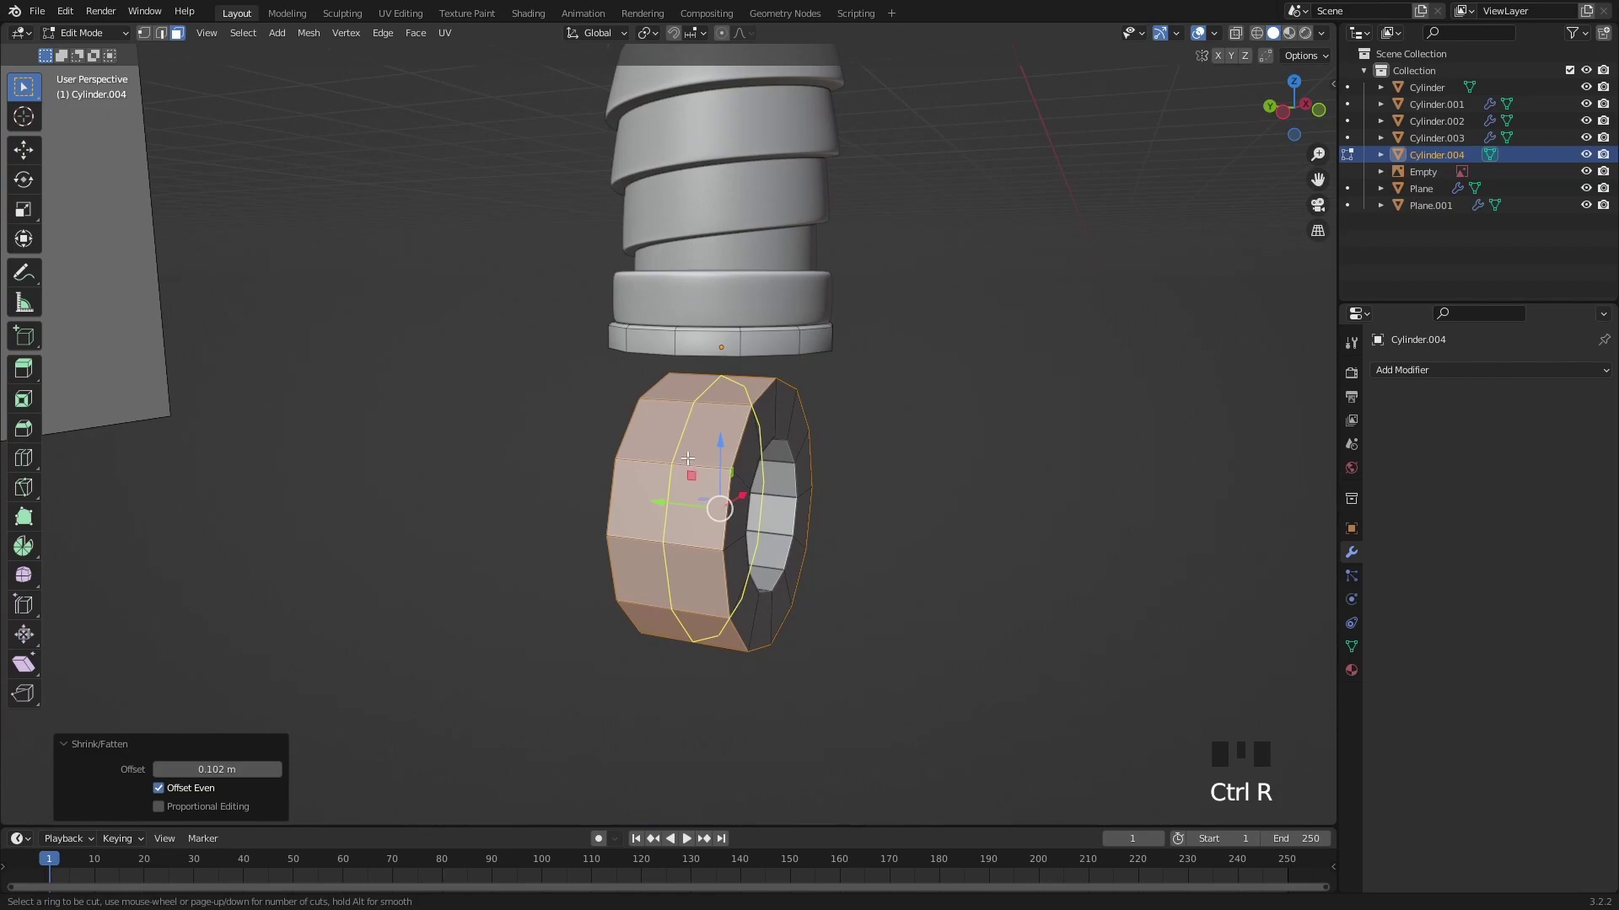
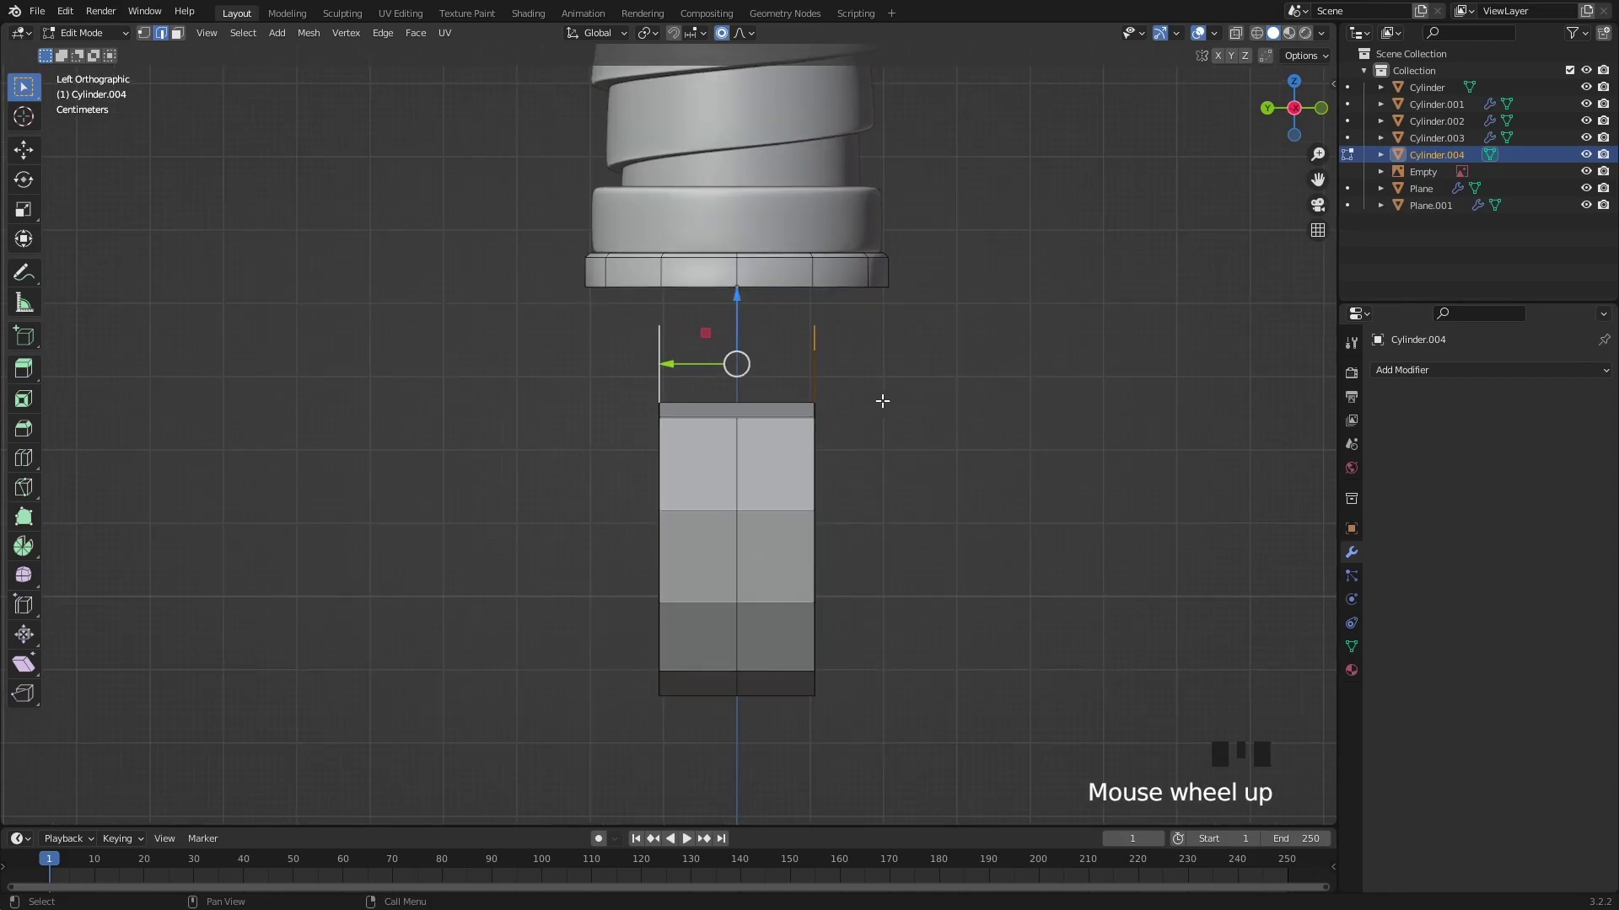
pyautogui.press('s')
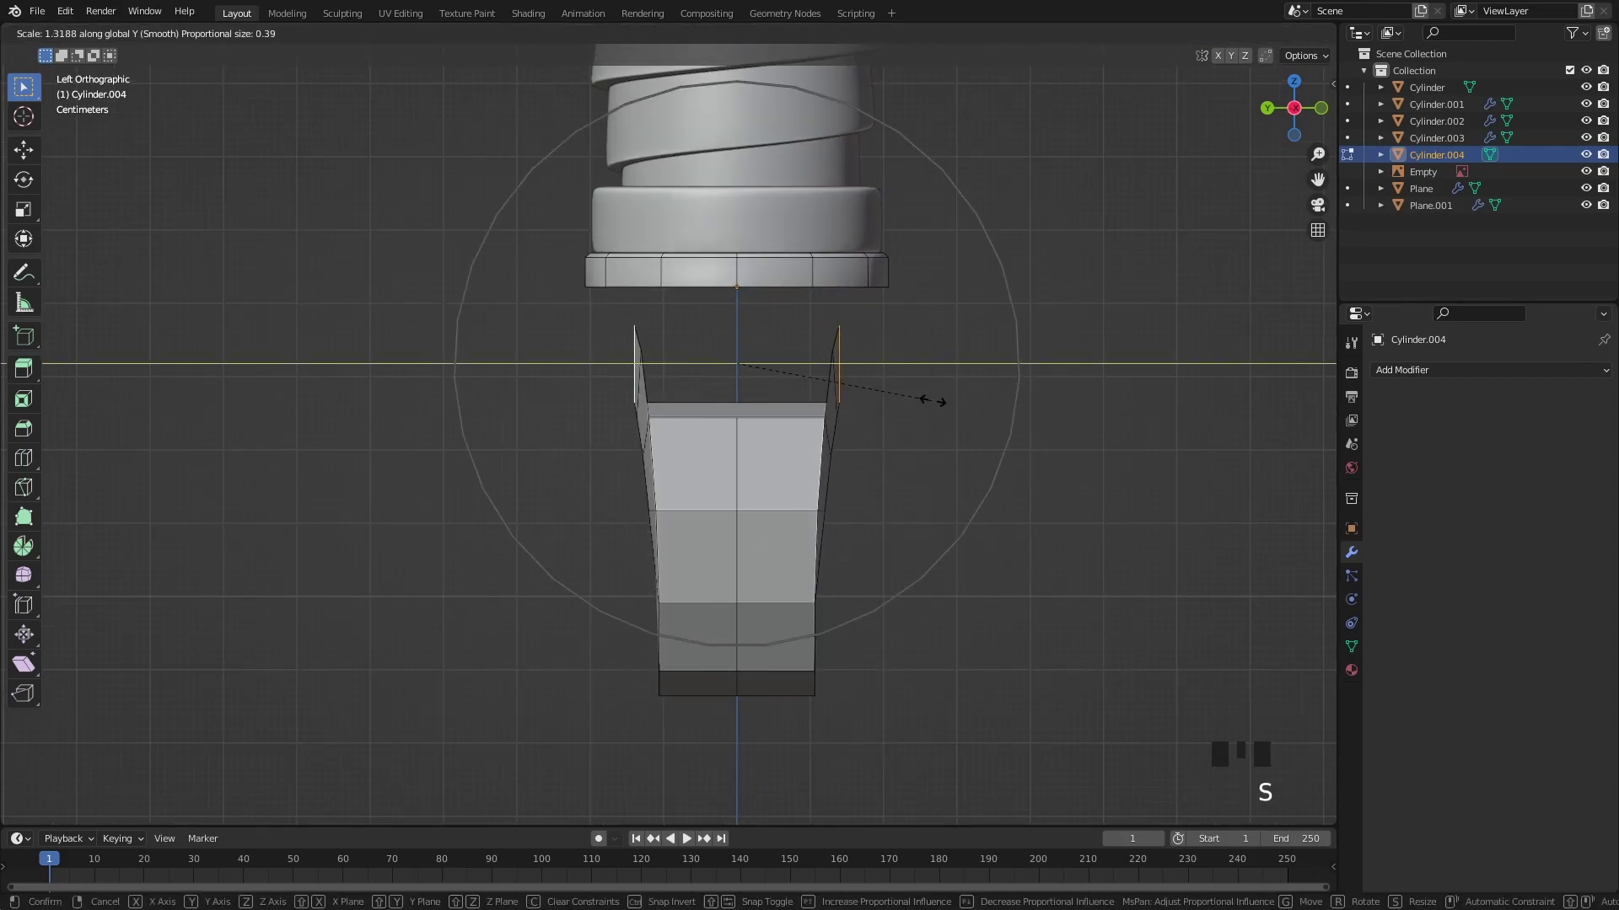
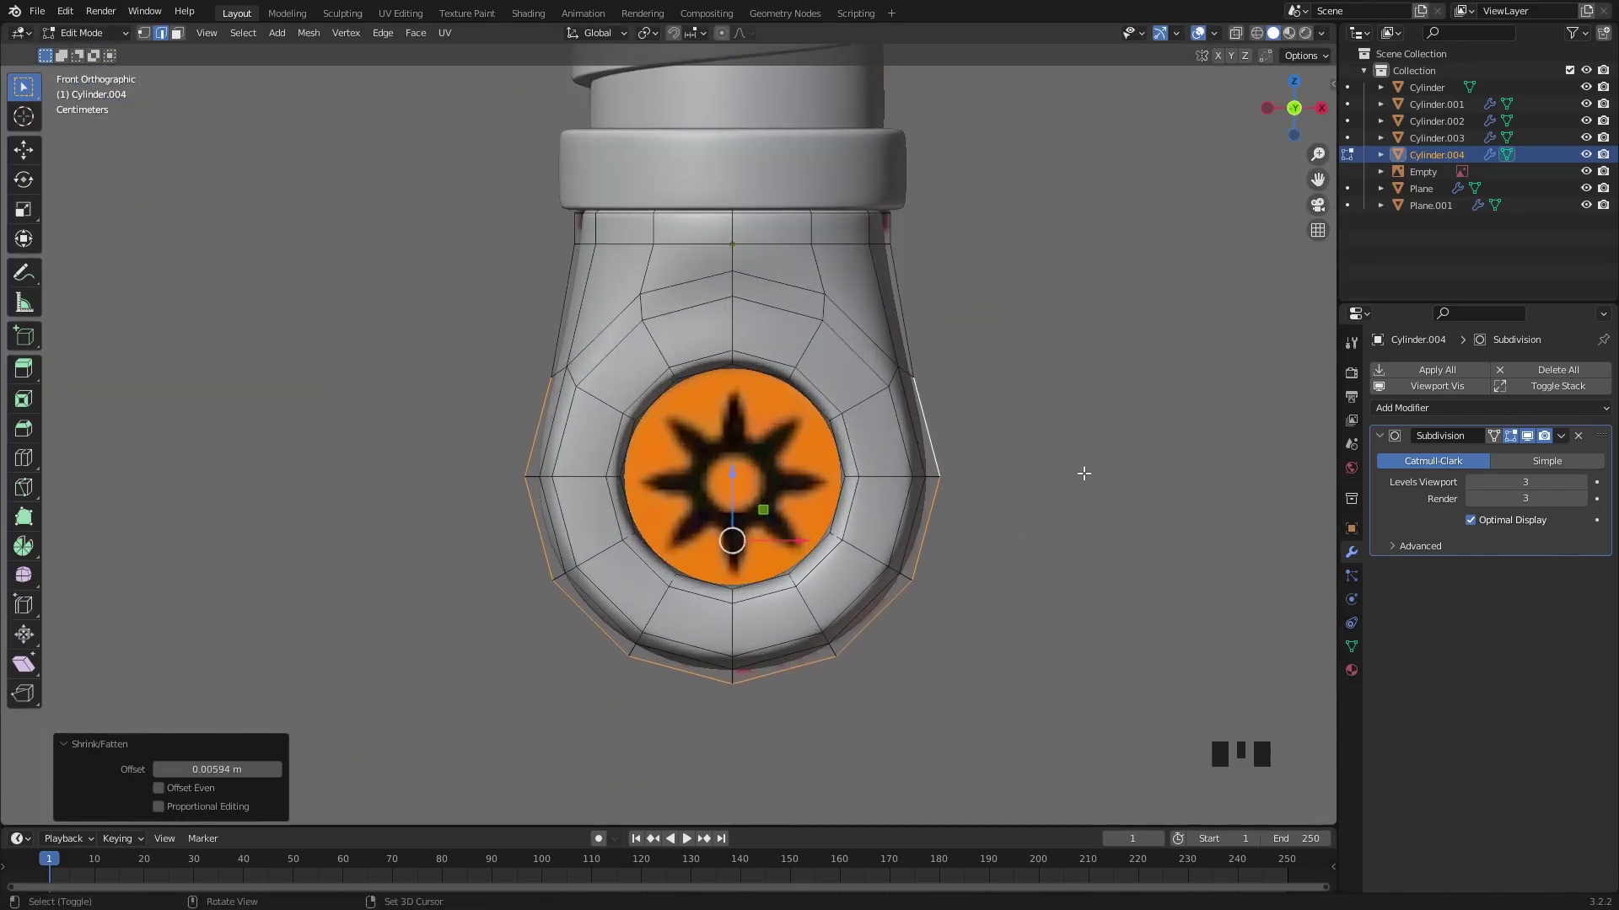
# Step: Orbit out to view the whole finished sword with its rounded pommel
pyautogui.moveTo(833, 560); pyautogui.dragTo(898, 591)
# Step: Hide the reference image Empty via its Outliner visibility icons
pyautogui.click(898, 590)
pyautogui.moveTo(897, 606); pyautogui.dragTo(1437, 171)
pyautogui.click(1433, 179)
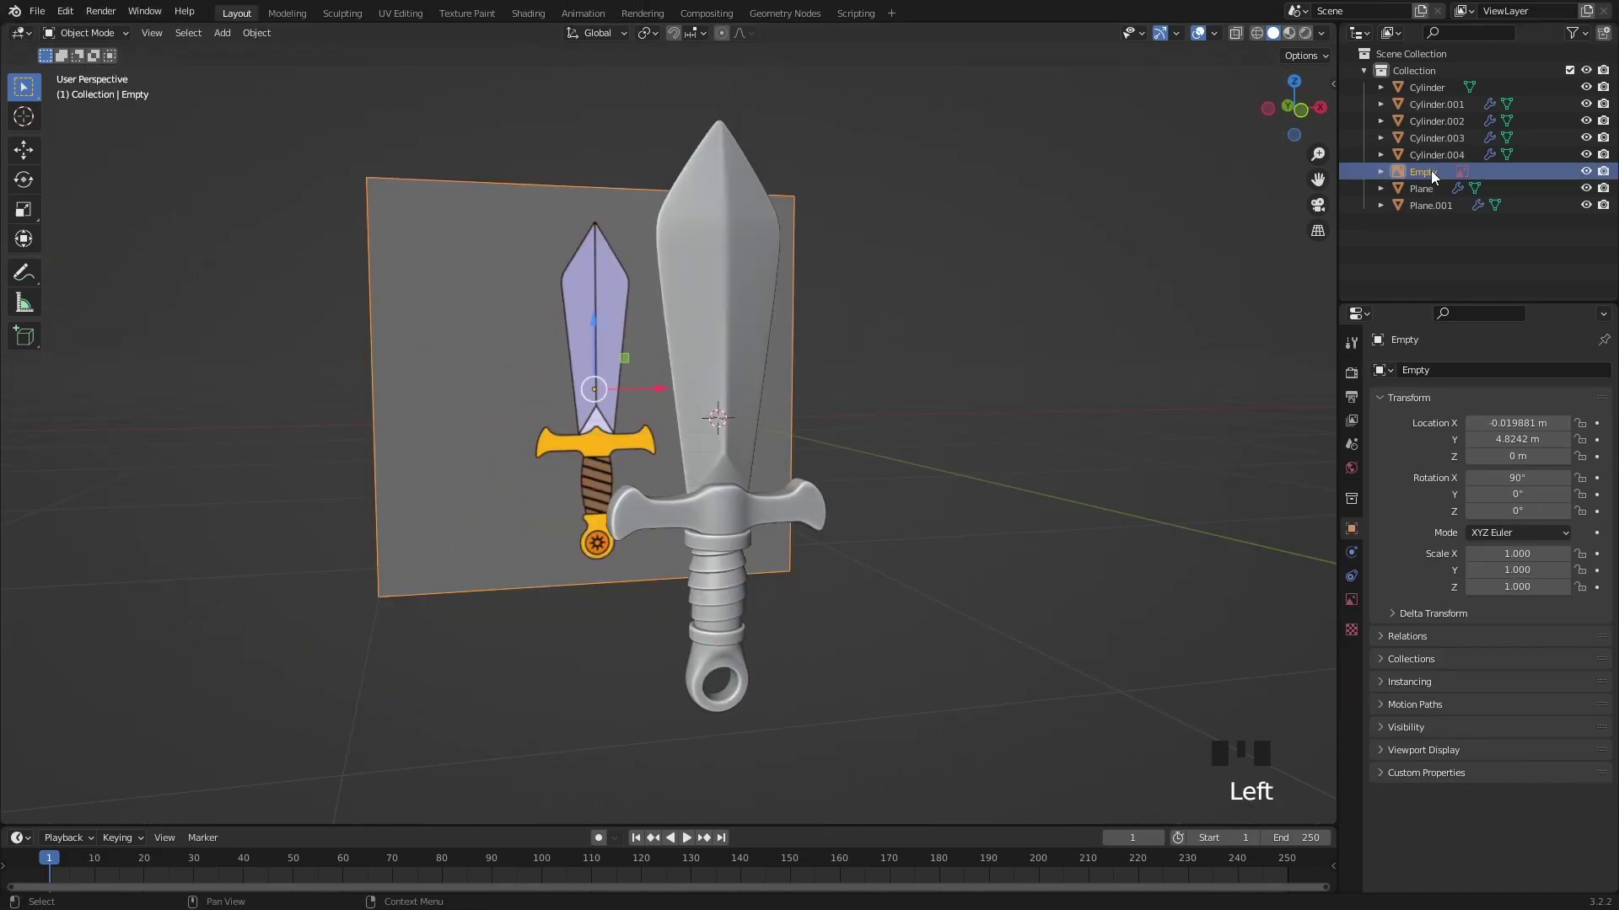
pyautogui.click(1586, 179)
pyautogui.click(1615, 175)
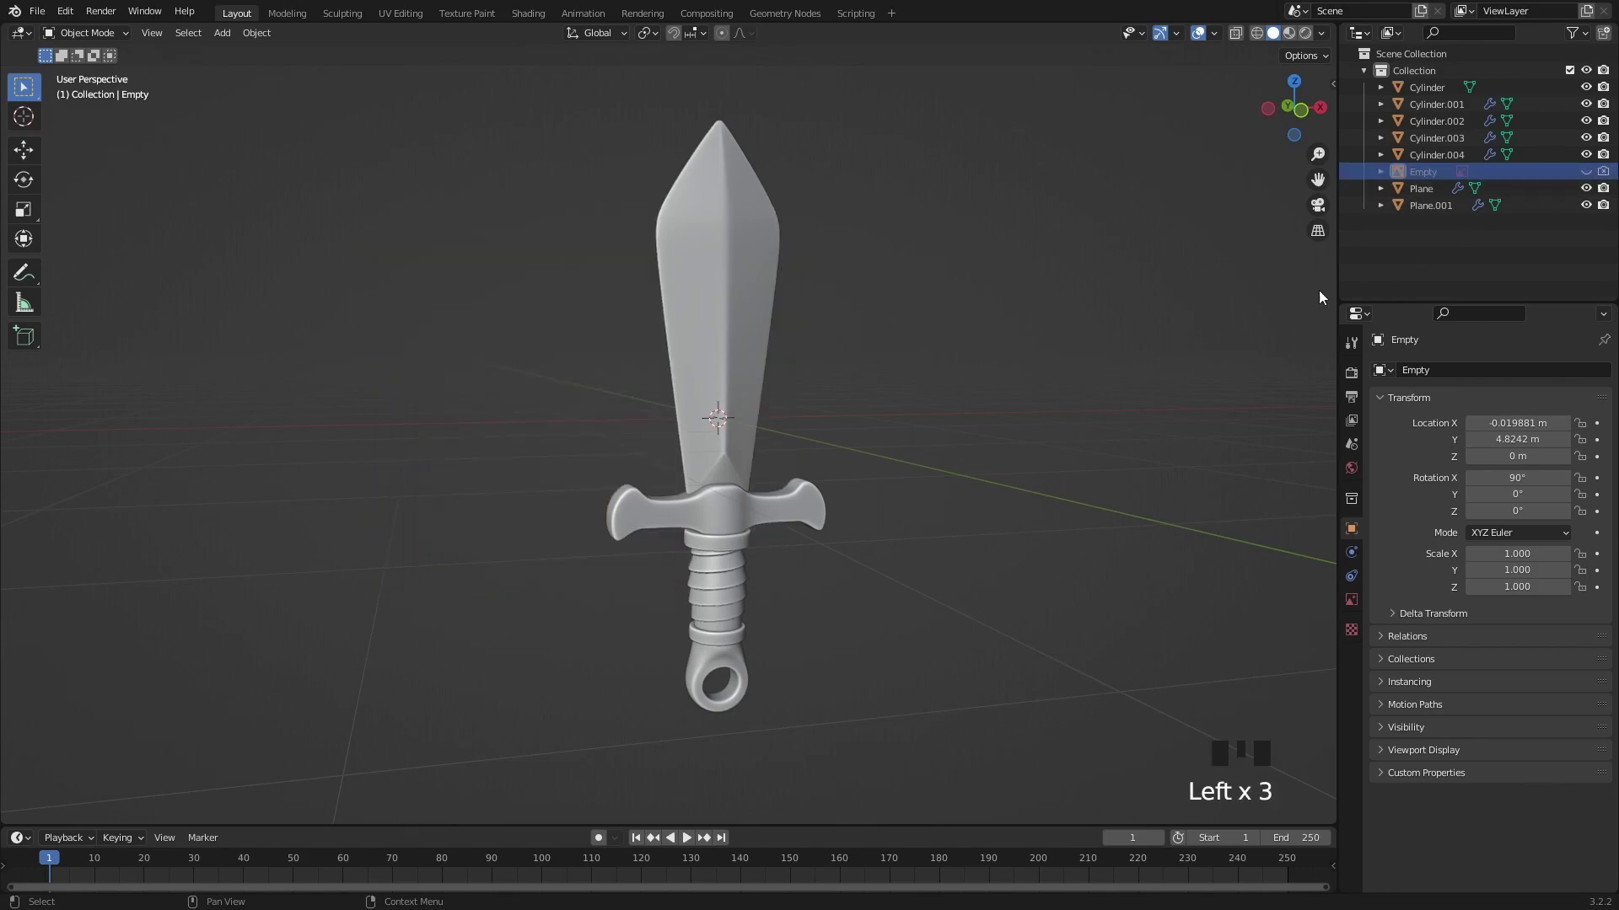
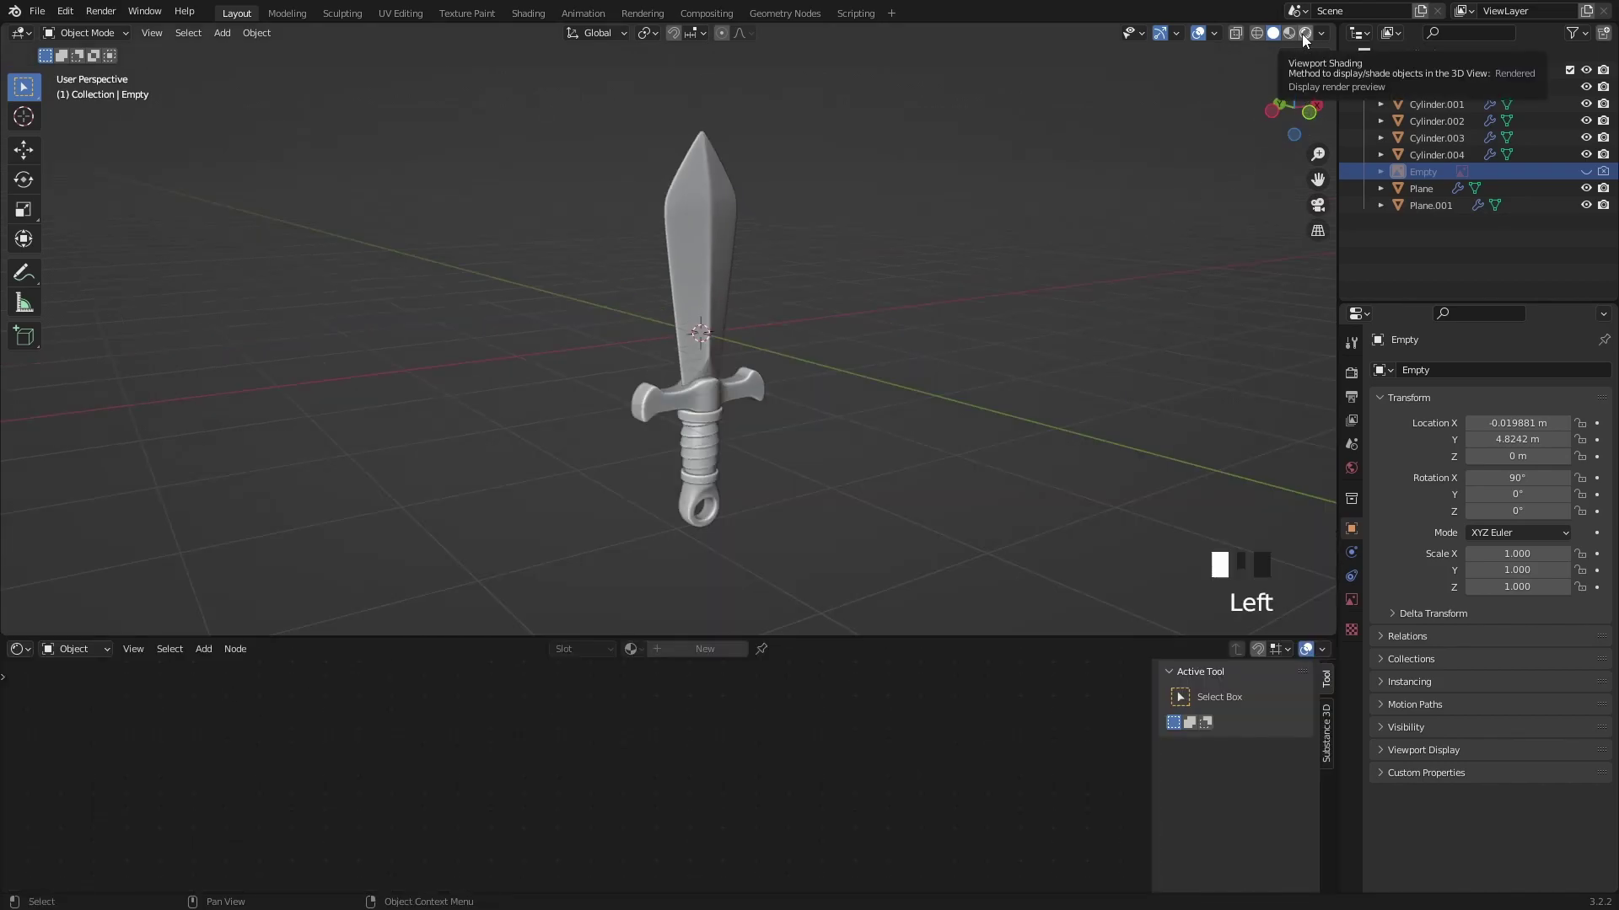
# Step: Switch to Rendered shading with Cycles on GPU Compute and go to front view
pyautogui.click(1353, 378)
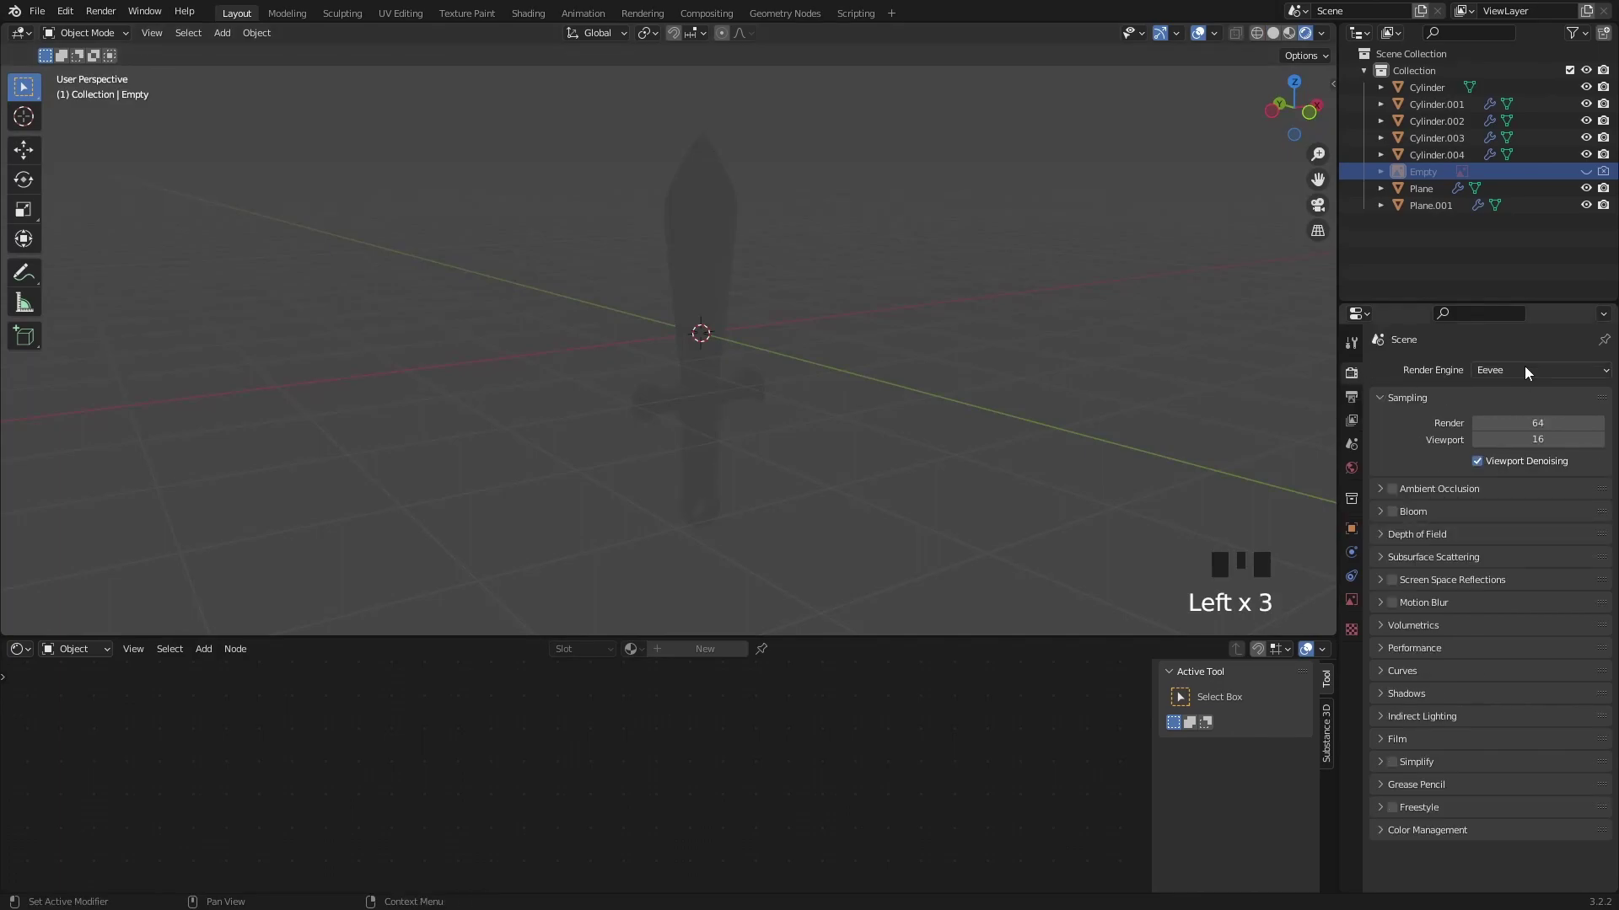
pyautogui.moveTo(1527, 369); pyautogui.dragTo(1407, 559)
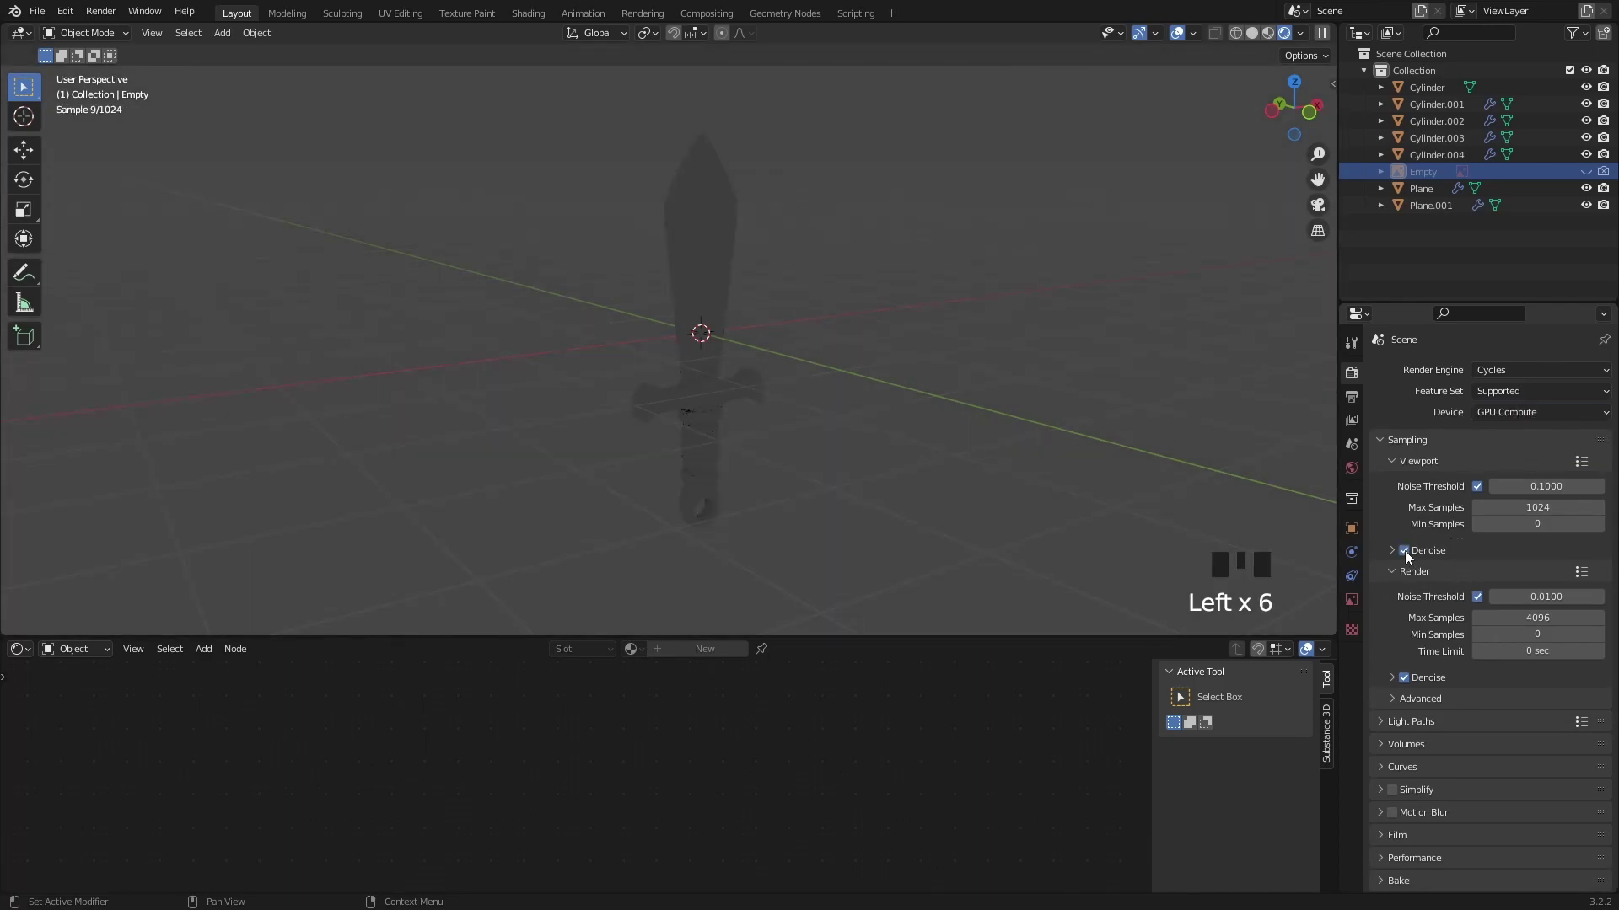
pyautogui.click(605, 193)
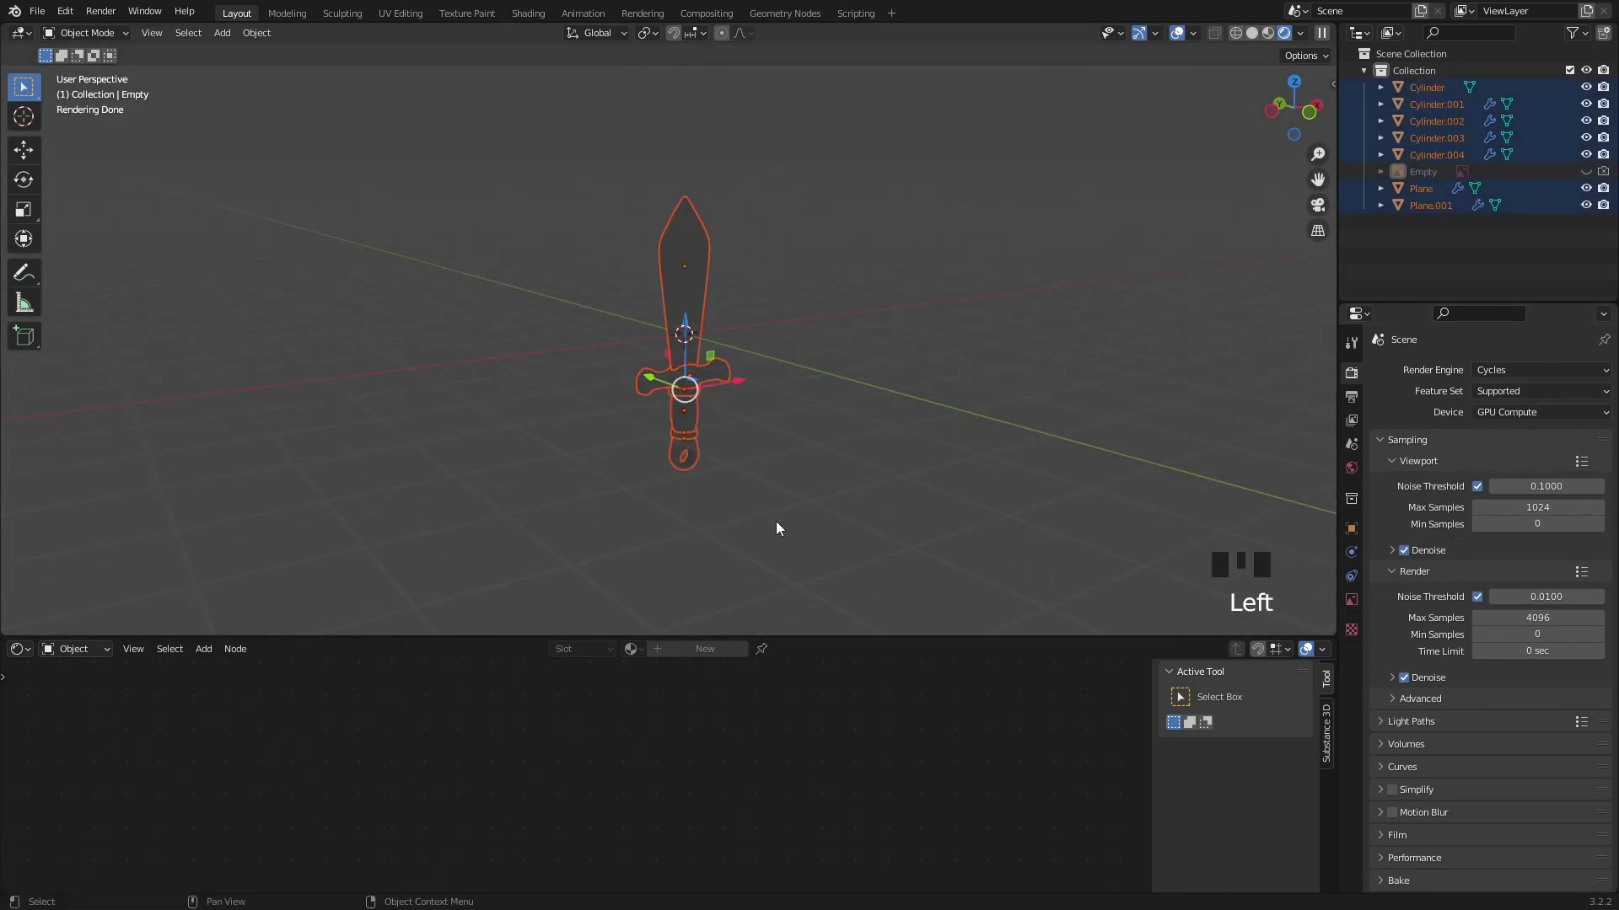
pyautogui.scroll(3)
# Step: Tilt the sword, duplicate it and rotate the copy so the two cross in an X
pyautogui.press('r')
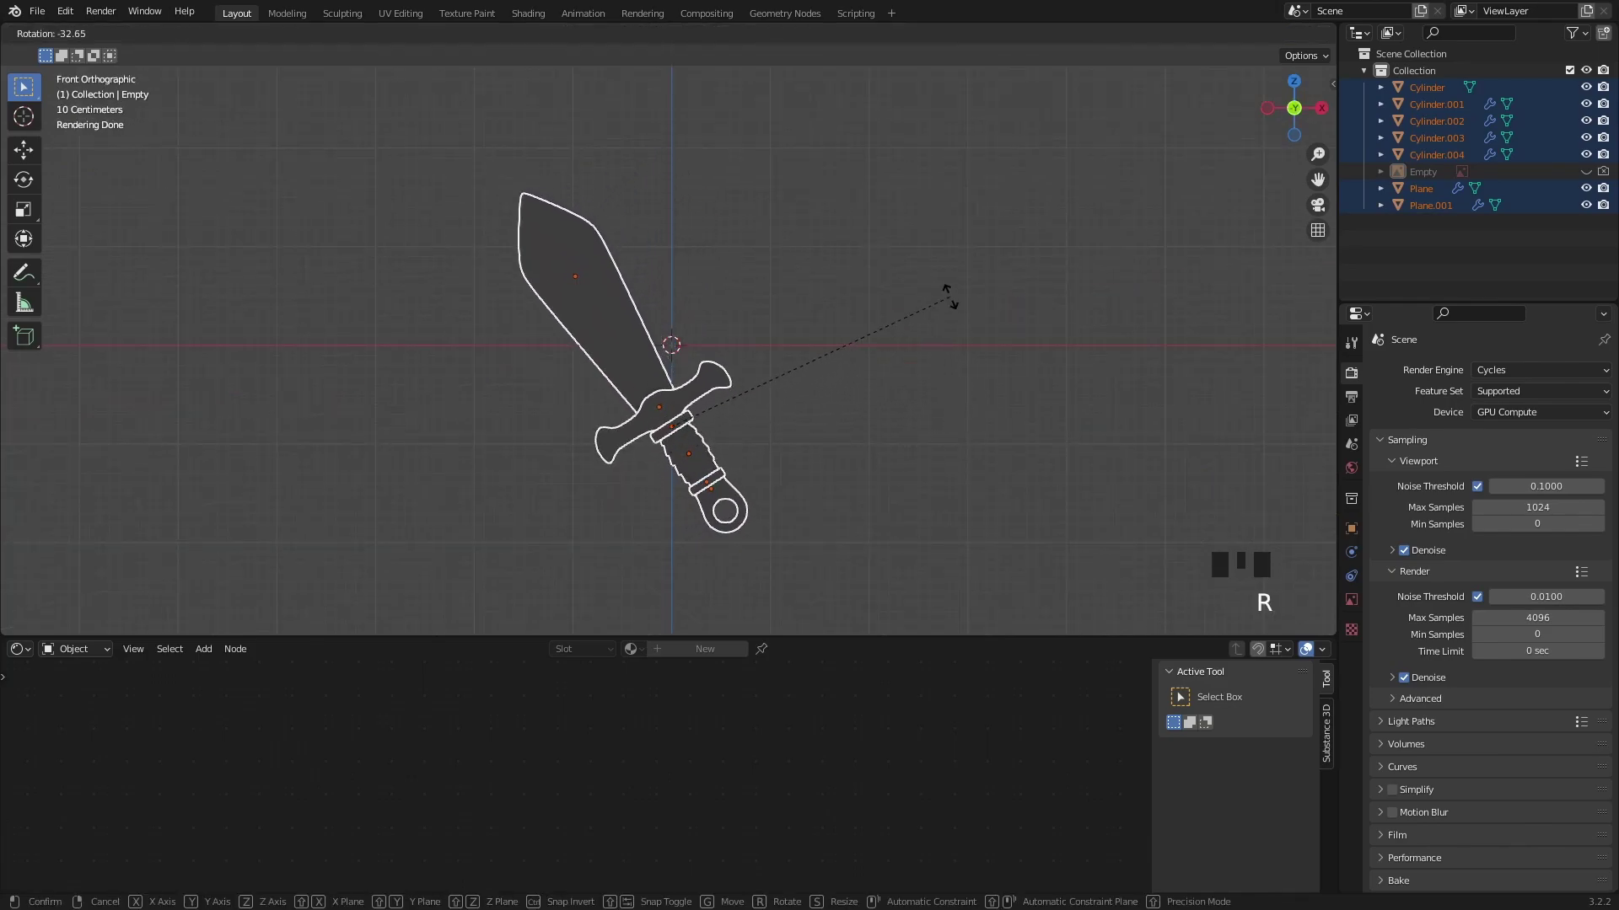
pyautogui.press('alt+d')
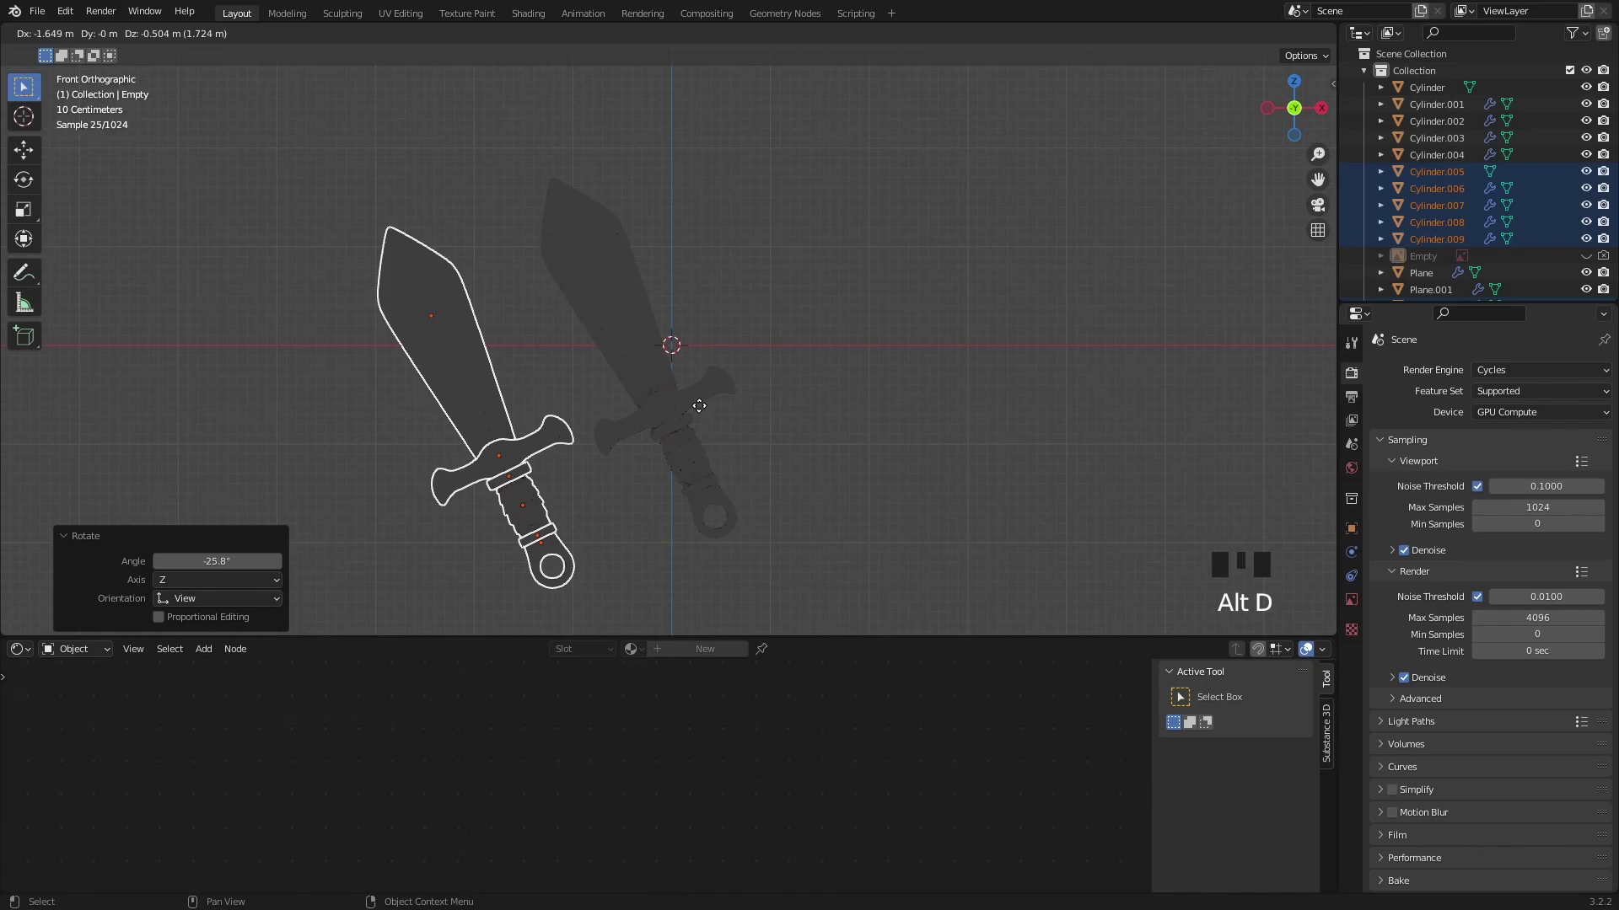
pyautogui.press('r')
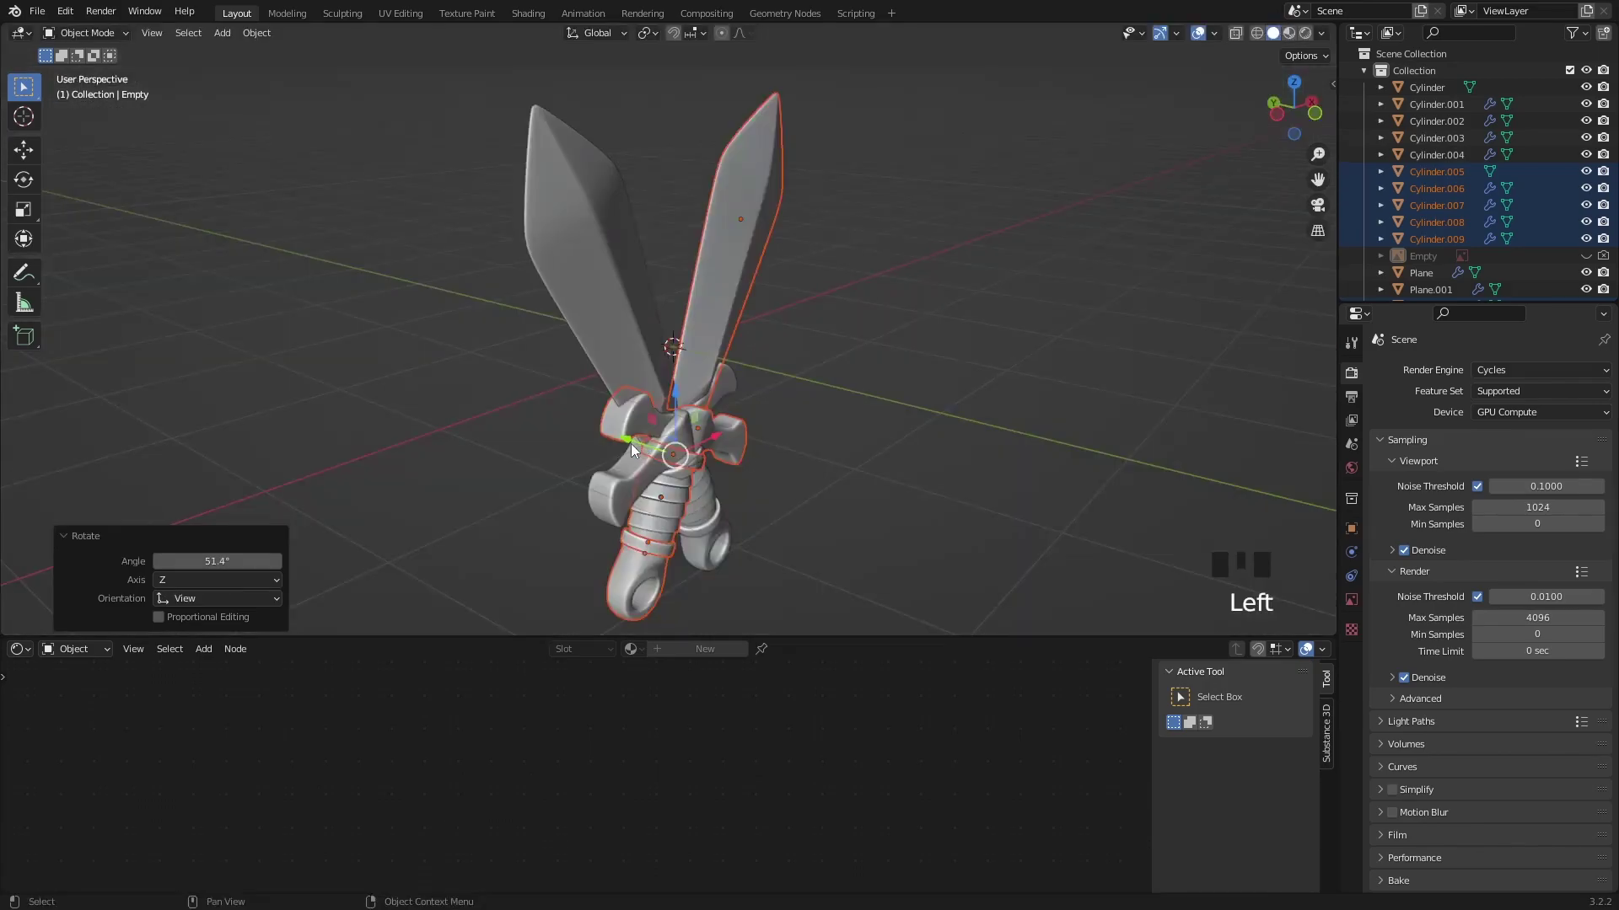
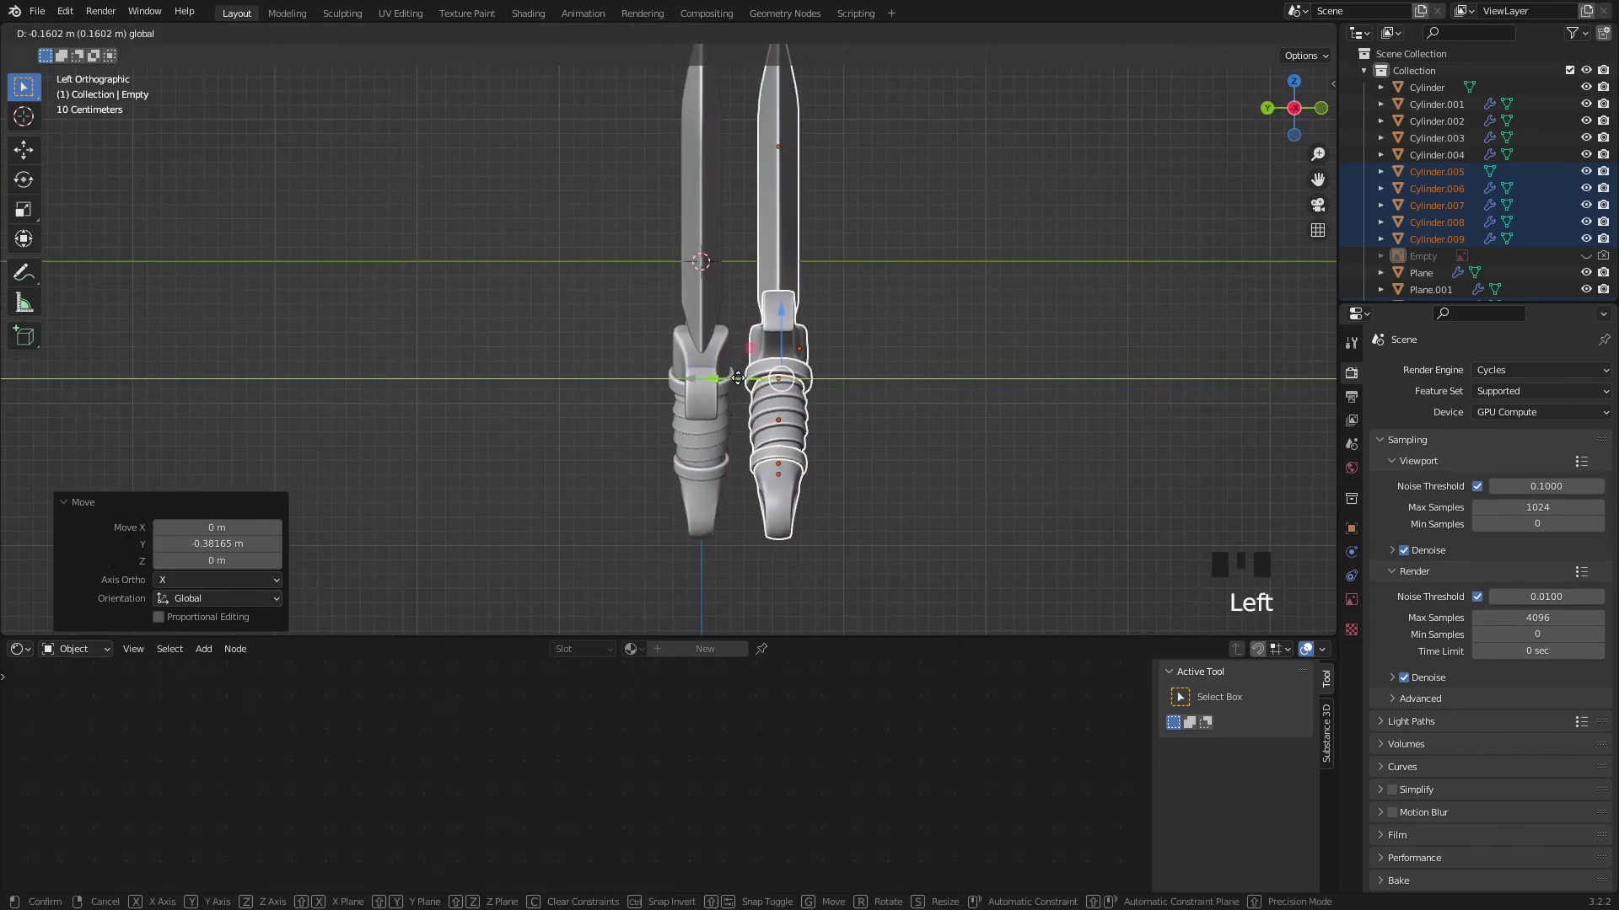
pyautogui.scroll(-3)
# Step: Add a camera and look through it at the crossed swords
pyautogui.moveTo(646, 402); pyautogui.dragTo(692, 421)
pyautogui.scroll(-3)
pyautogui.moveTo(693, 411); pyautogui.dragTo(774, 430)
pyautogui.press('shift+a')
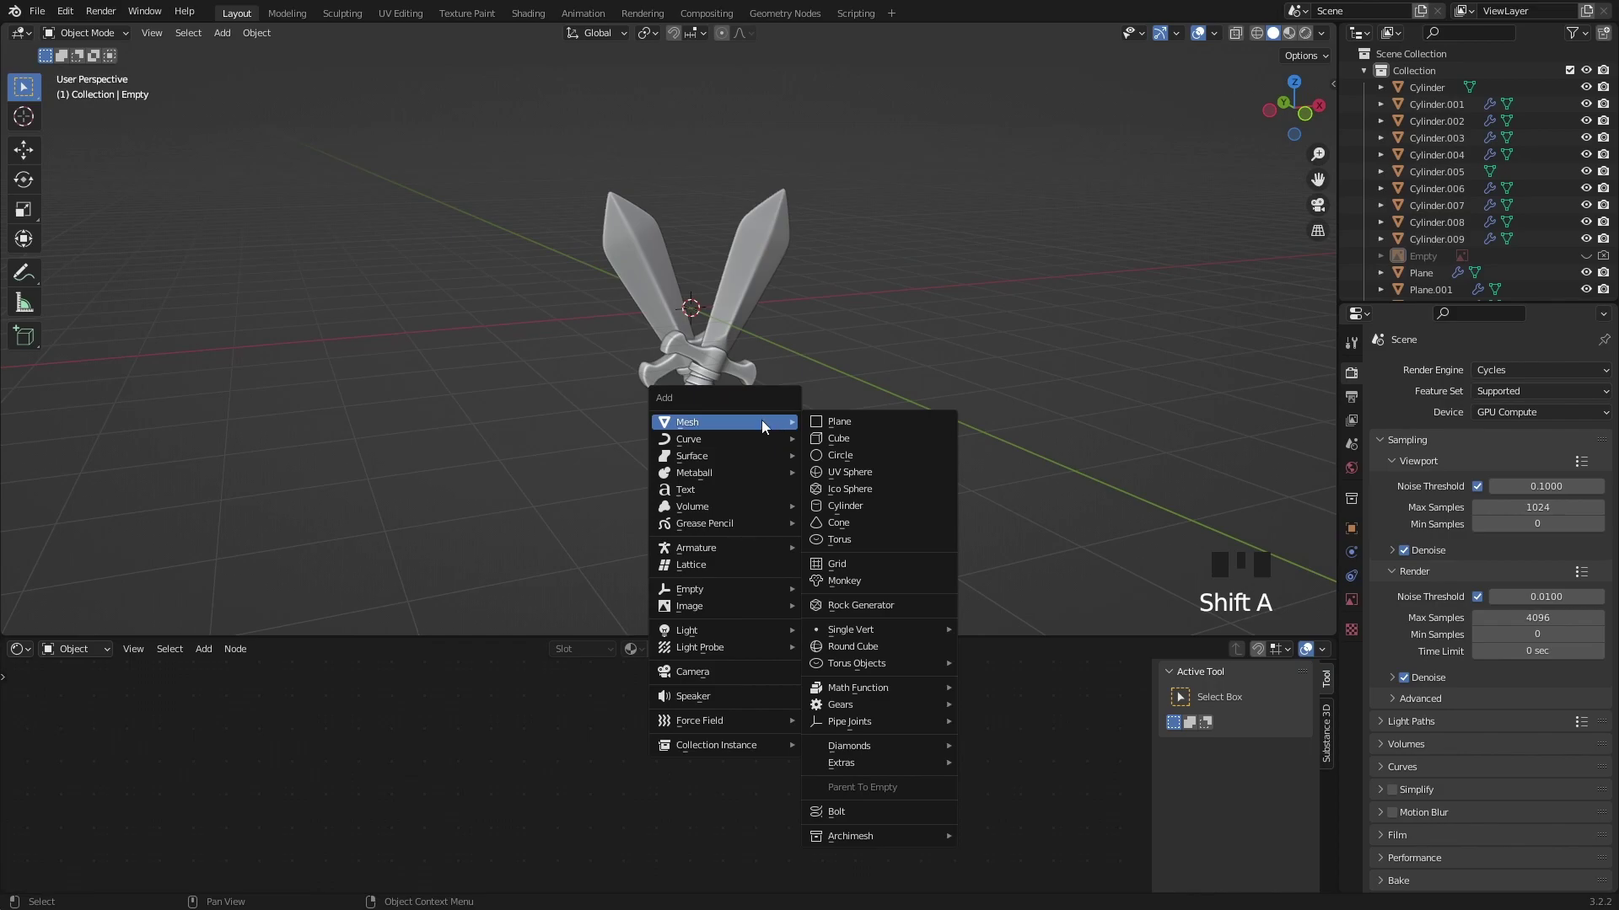
pyautogui.scroll(-3)
pyautogui.moveTo(784, 465); pyautogui.dragTo(793, 467)
pyautogui.press('ctrl+alt+KP_0')
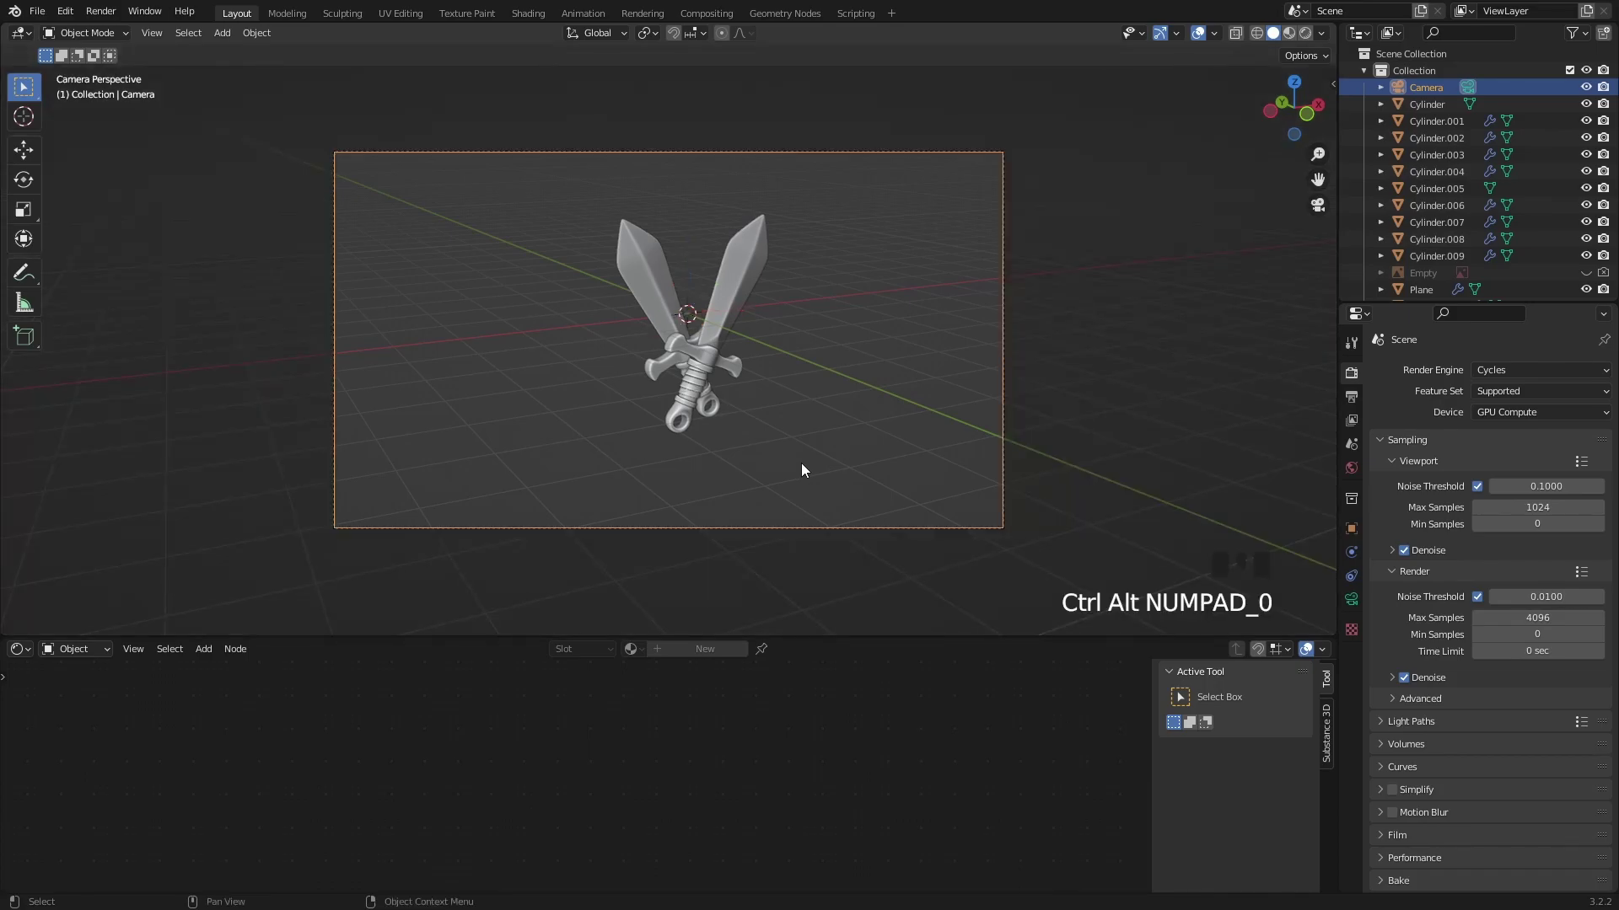
# Step: Enable Lock Camera to View in the sidebar View tab and frame the swords
pyautogui.middleClick(782, 422)
pyautogui.scroll(3)
pyautogui.moveTo(837, 422); pyautogui.dragTo(891, 419)
pyautogui.press('n')
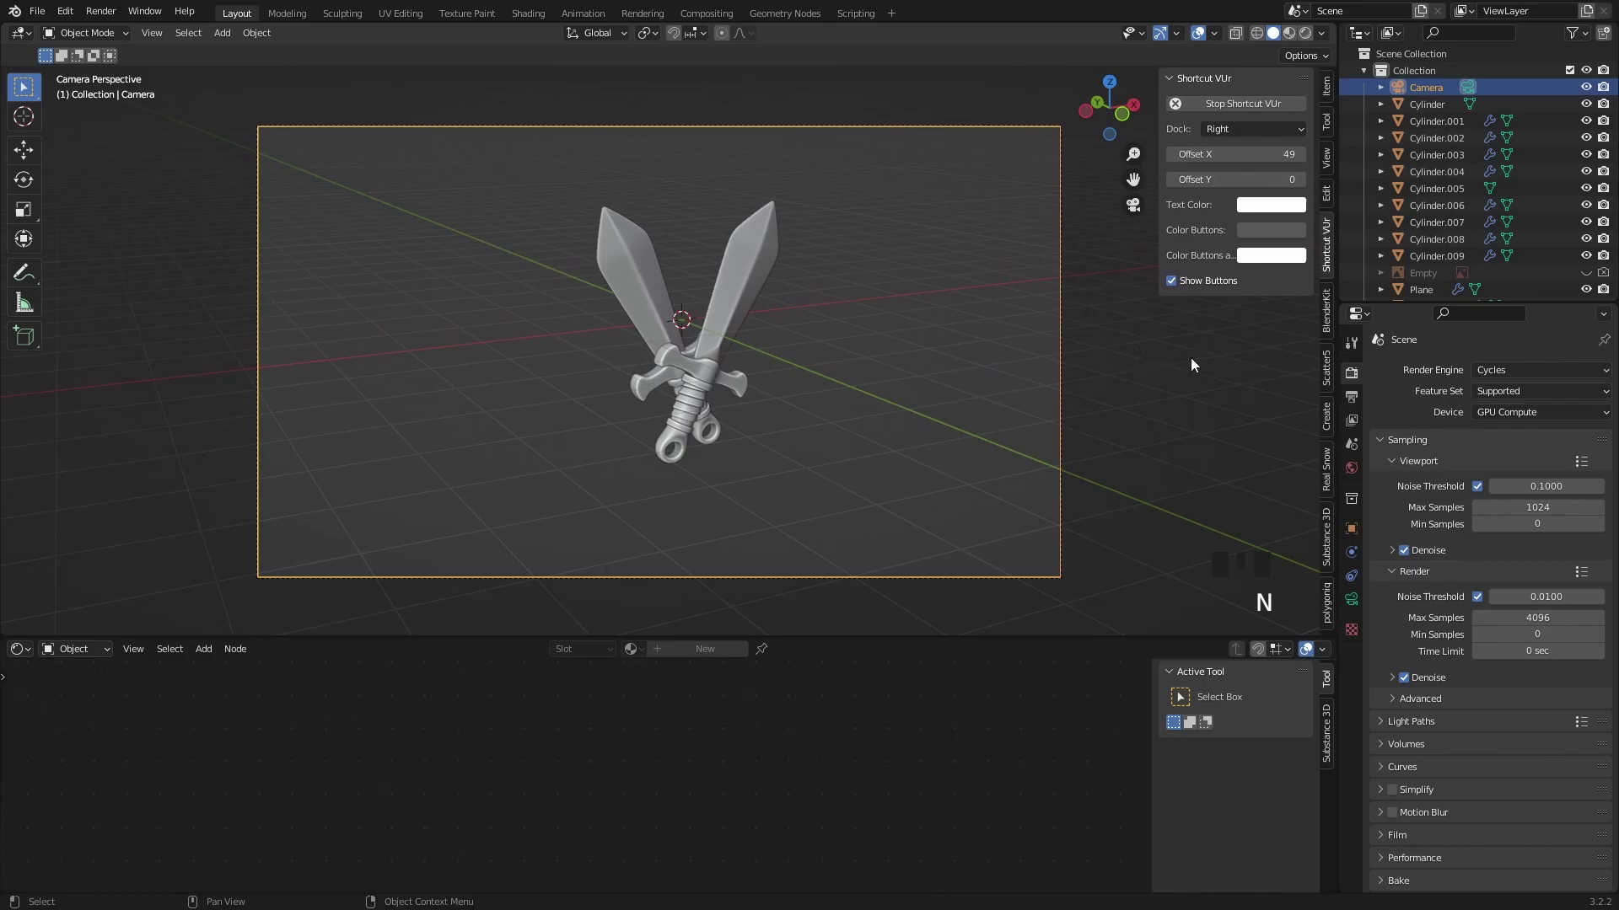
pyautogui.click(1326, 166)
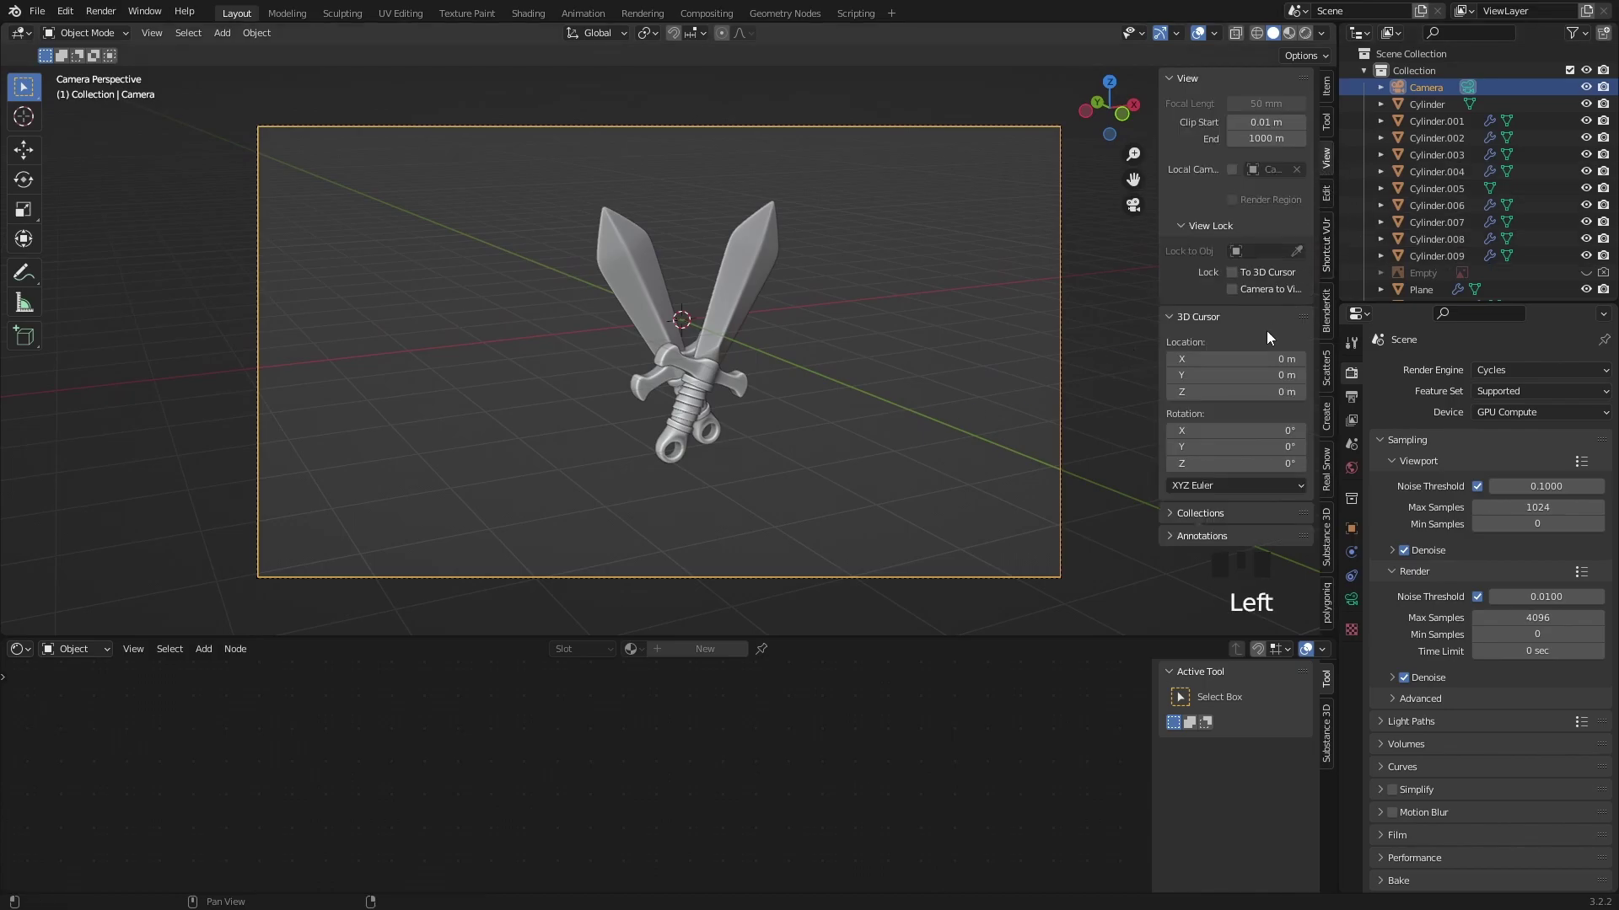
pyautogui.click(1241, 293)
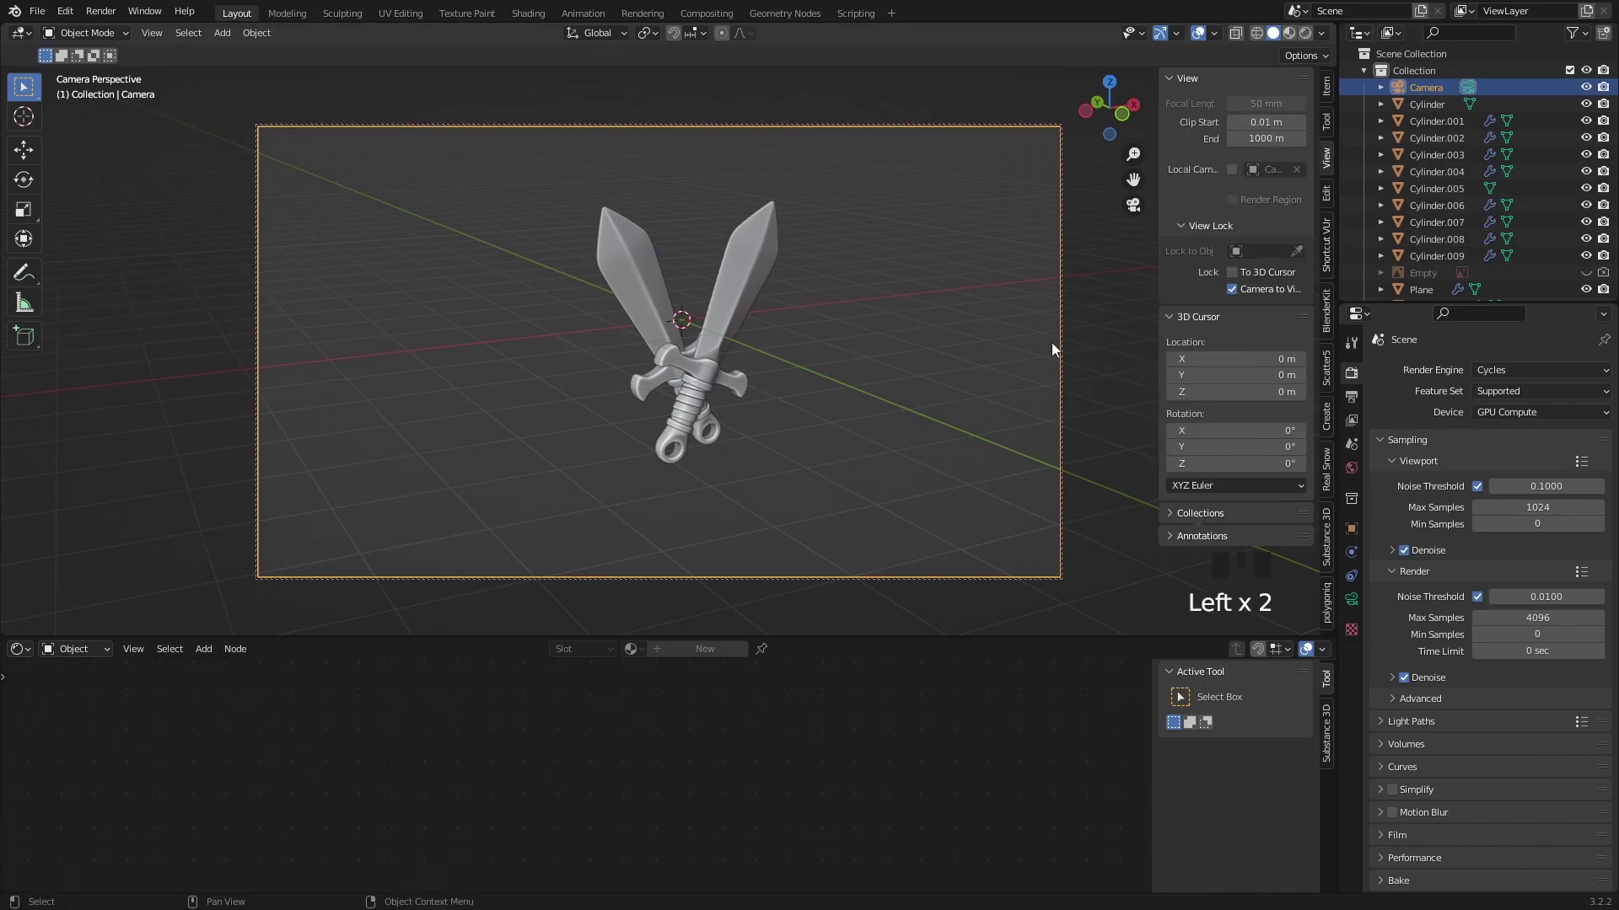
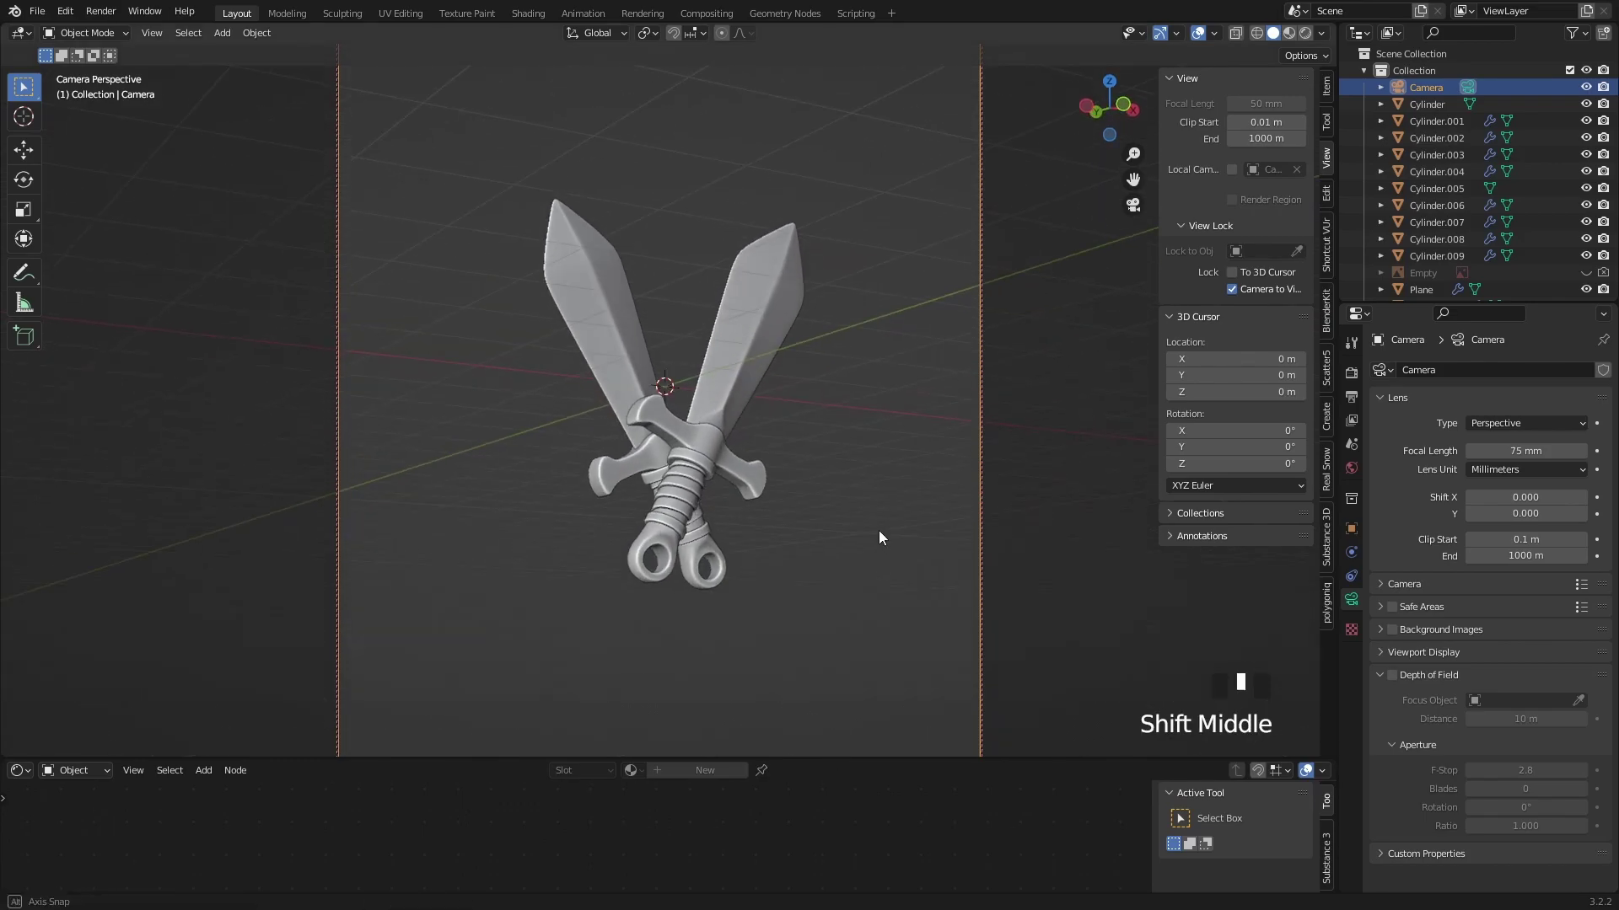
# Step: Add a plane under the swords and extrude its back edge up into a backdrop wall
pyautogui.moveTo(1239, 292); pyautogui.dragTo(1016, 389)
pyautogui.scroll(-3)
pyautogui.press('shift+a')
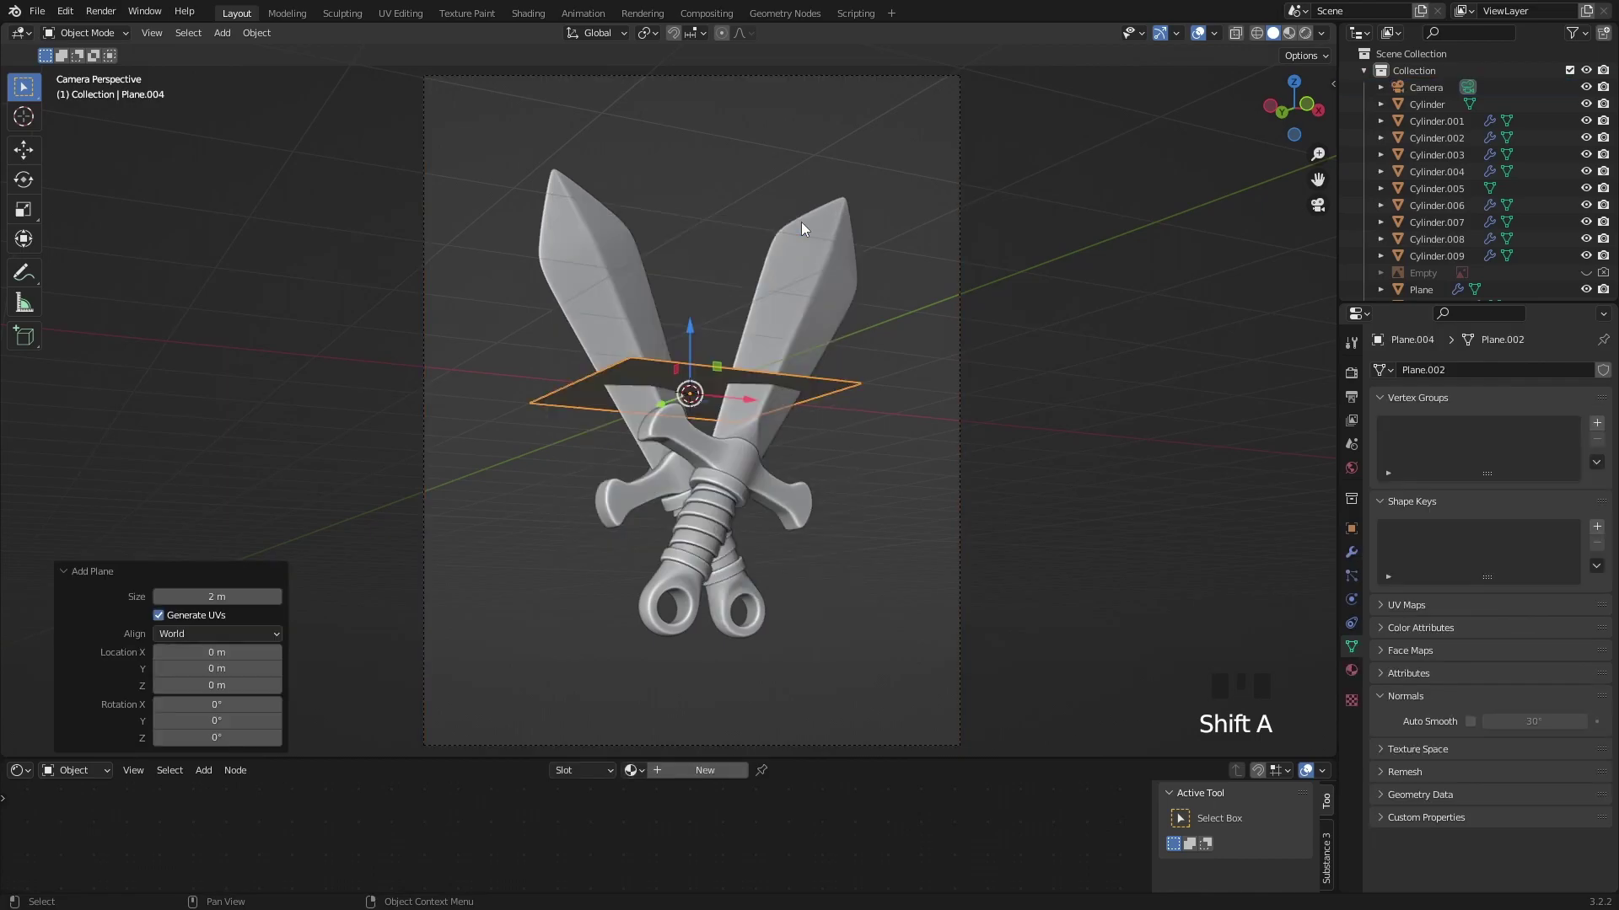
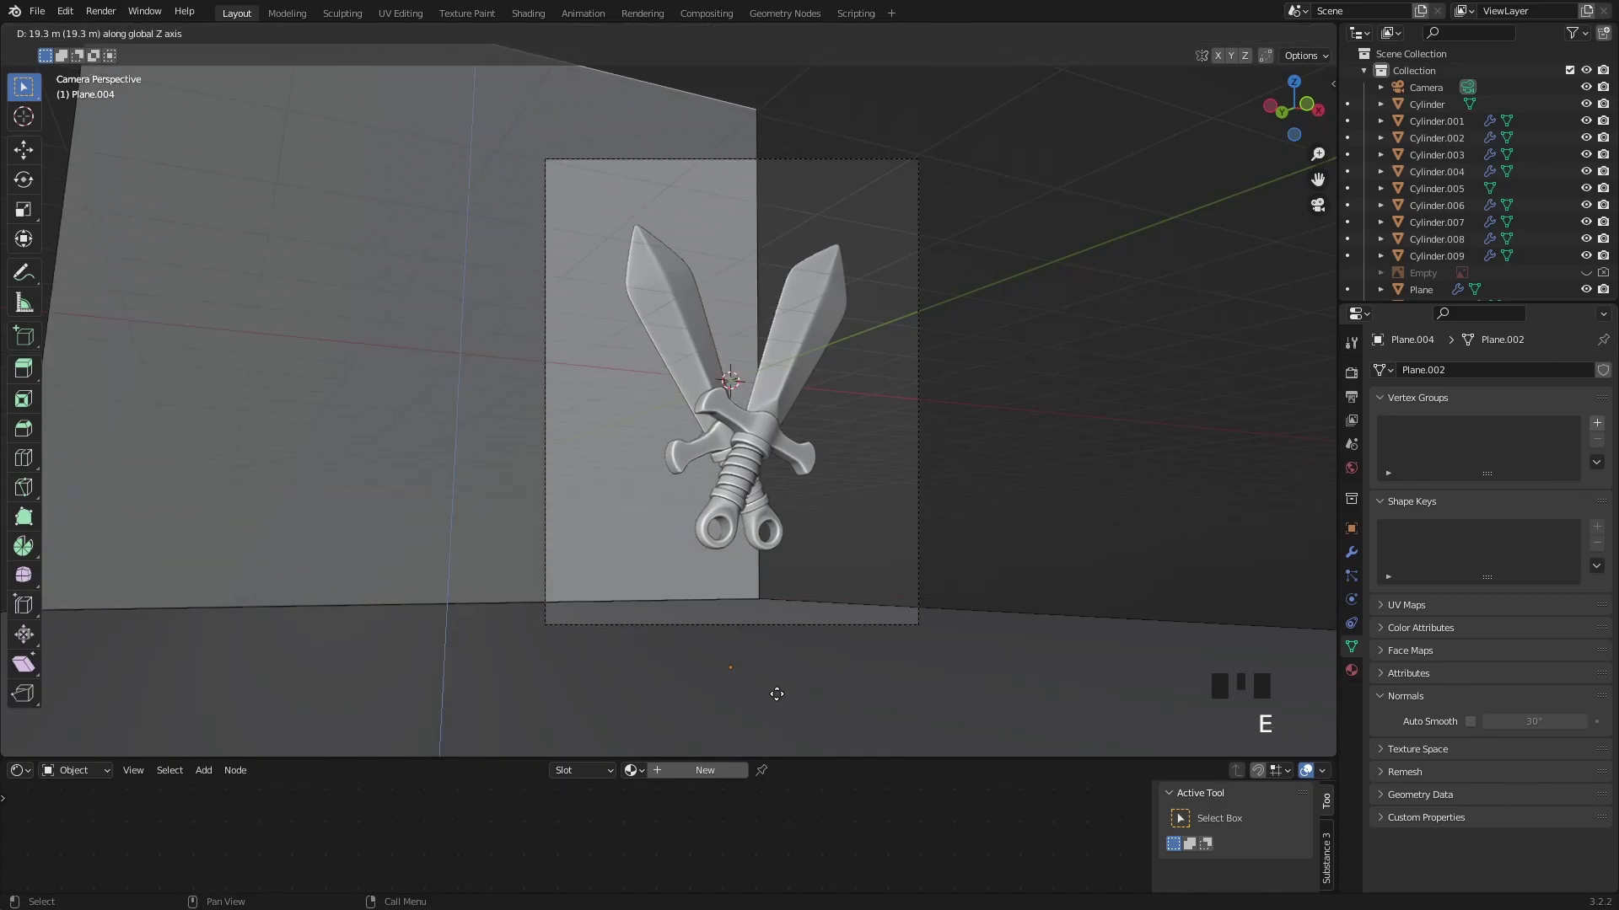
pyautogui.press('Tab')
pyautogui.click(786, 665)
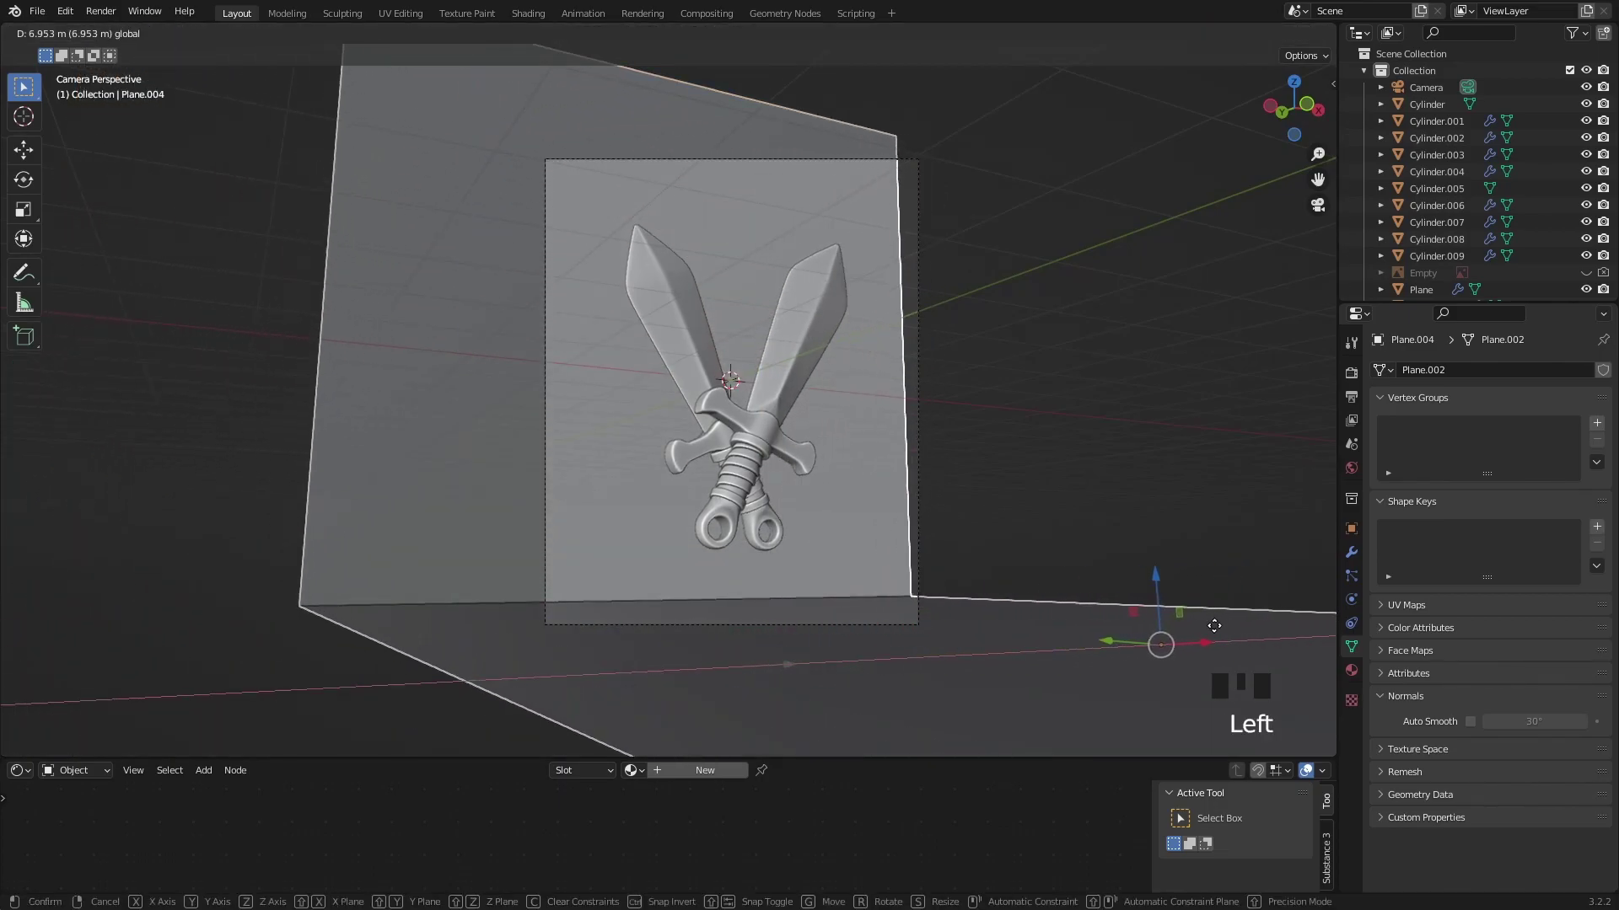
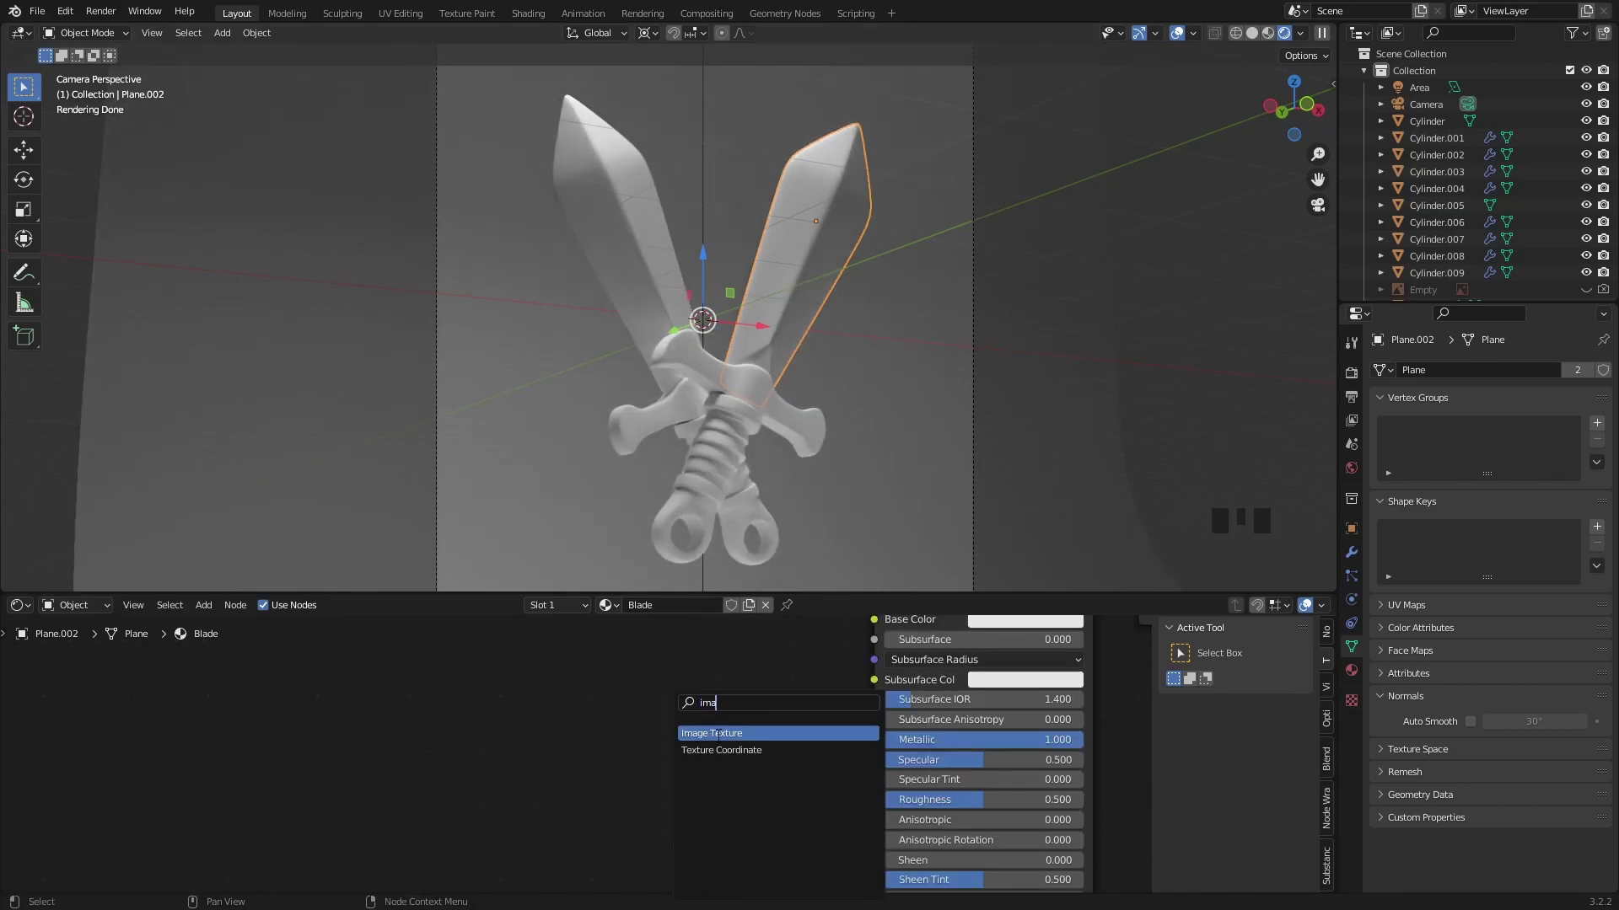
# Step: Add an Image Texture node and browse for Sword-roughness.png for the Blade material
pyautogui.scroll(3)
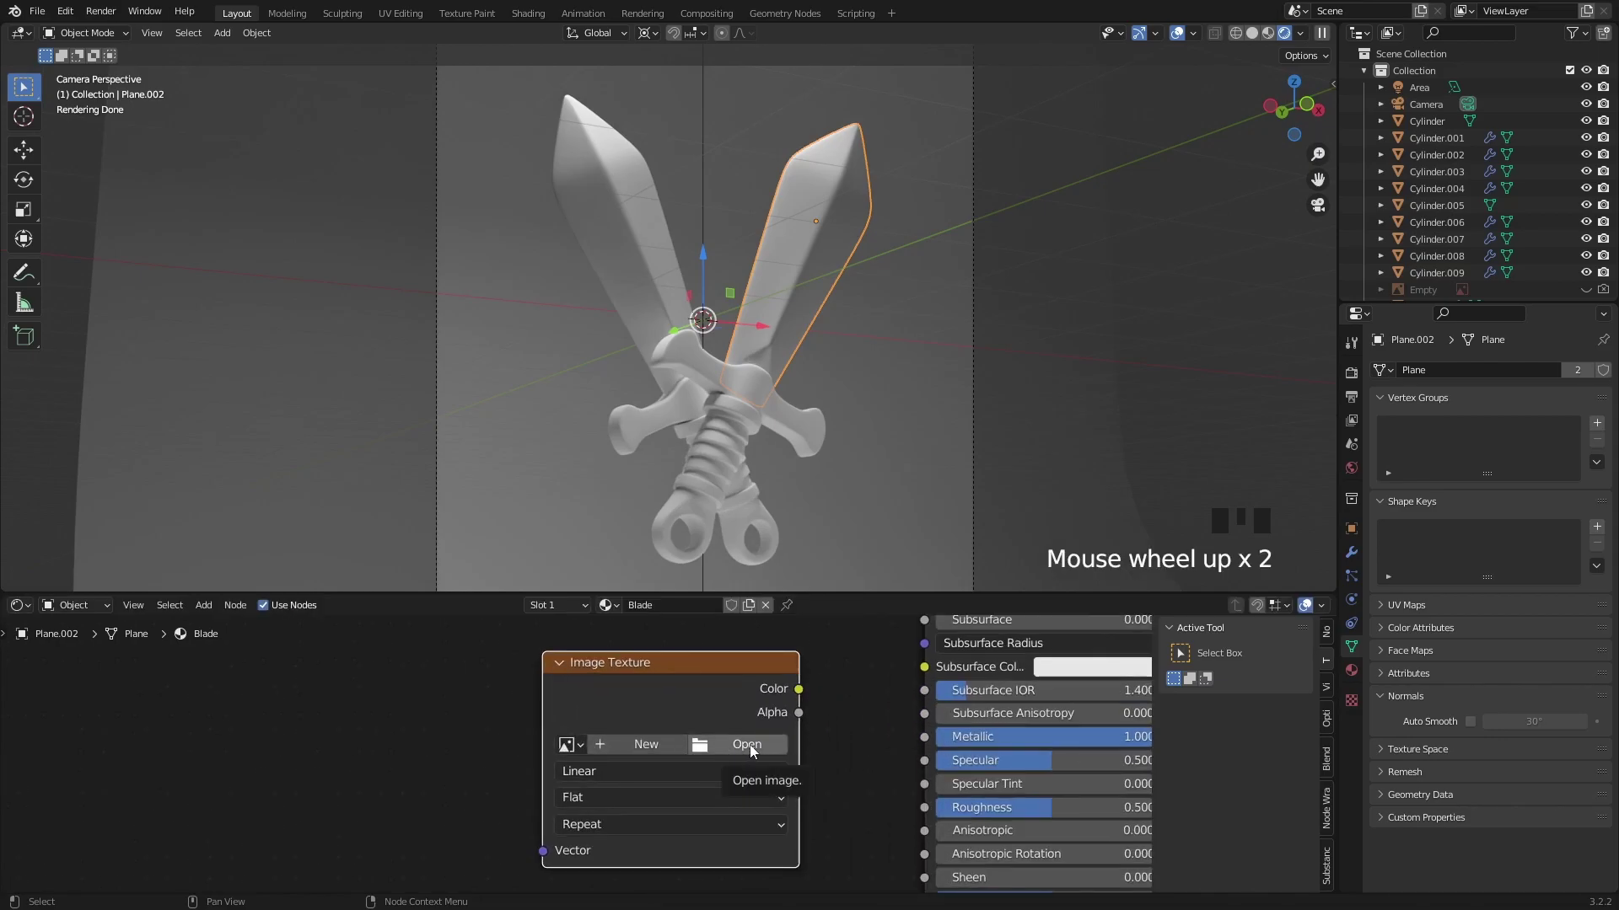
pyautogui.click(752, 753)
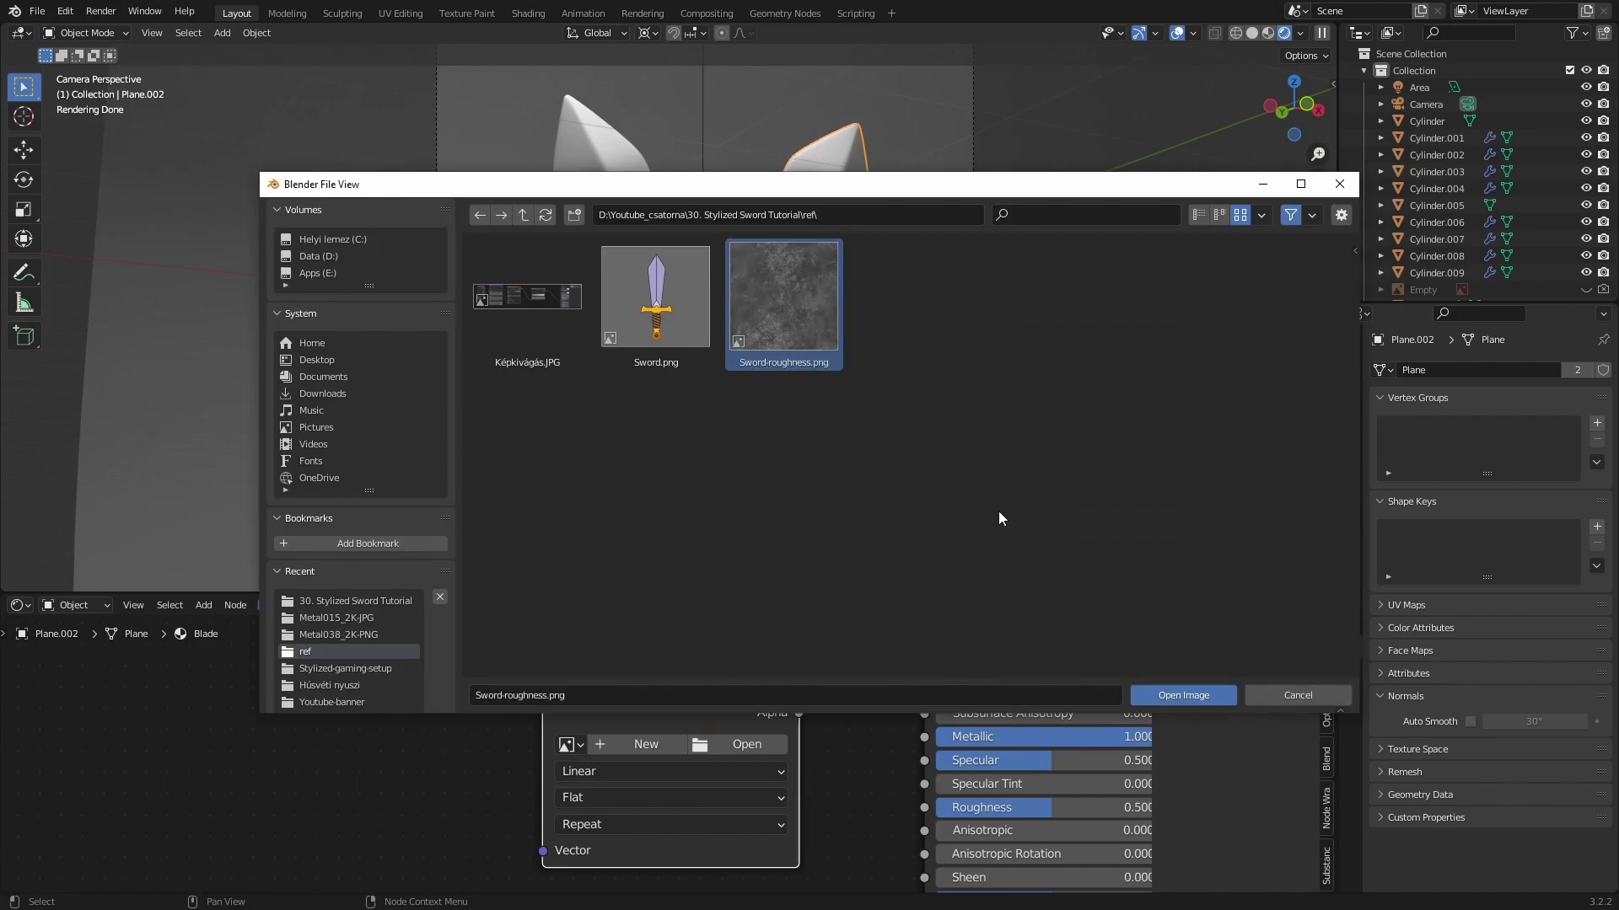
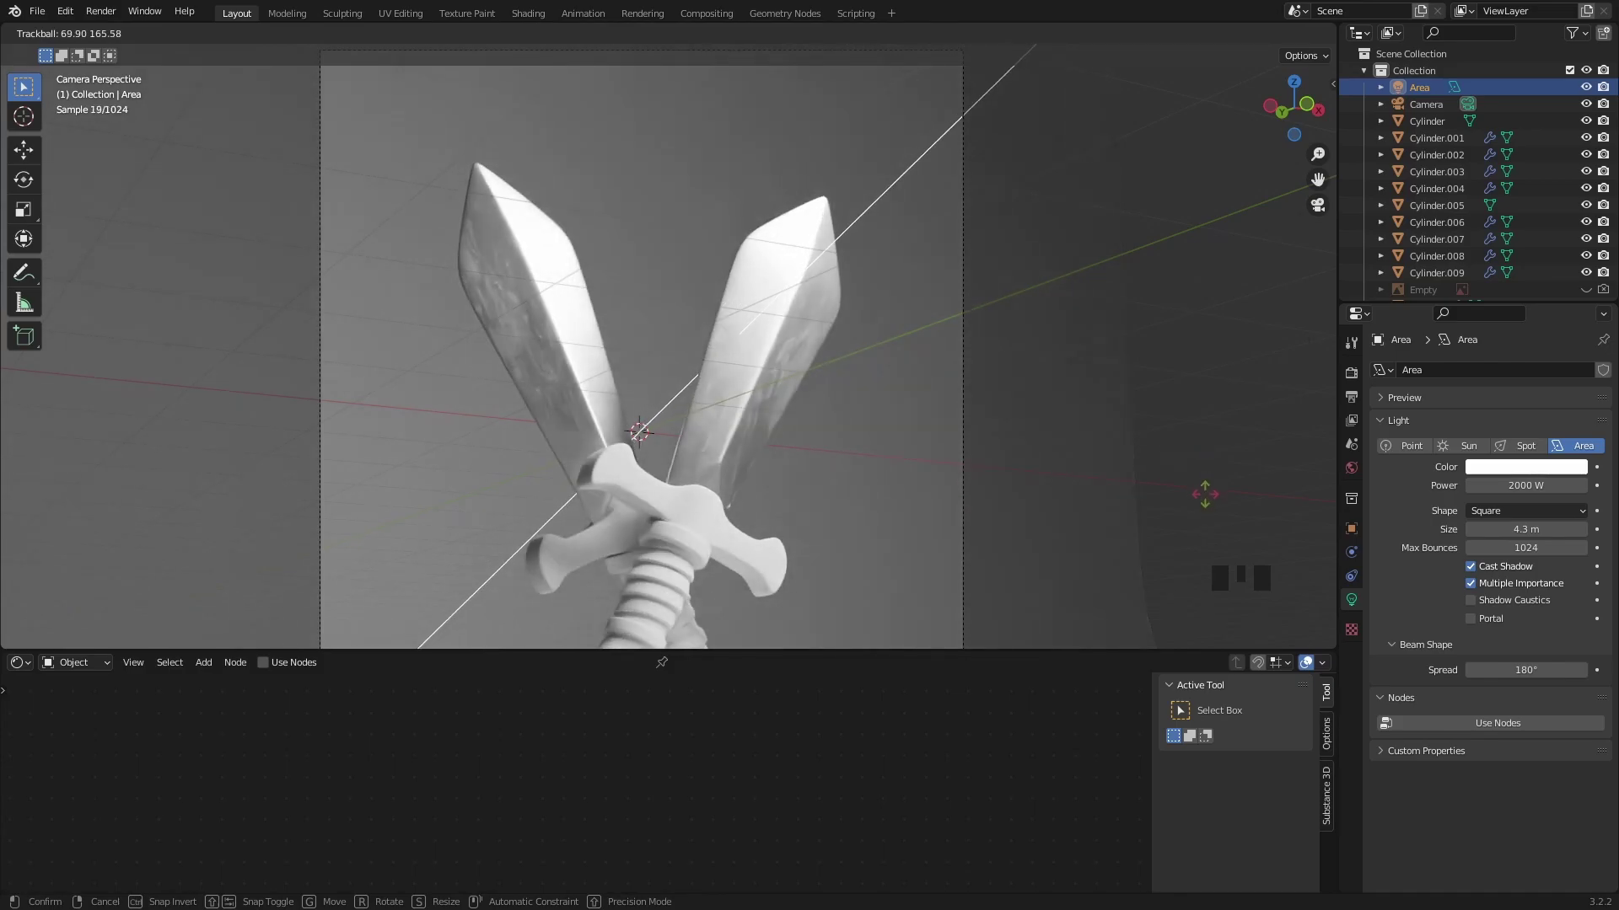
# Step: Tint the area light pale blue, duplicate it and rotate the copy around the swords
pyautogui.click(1507, 471)
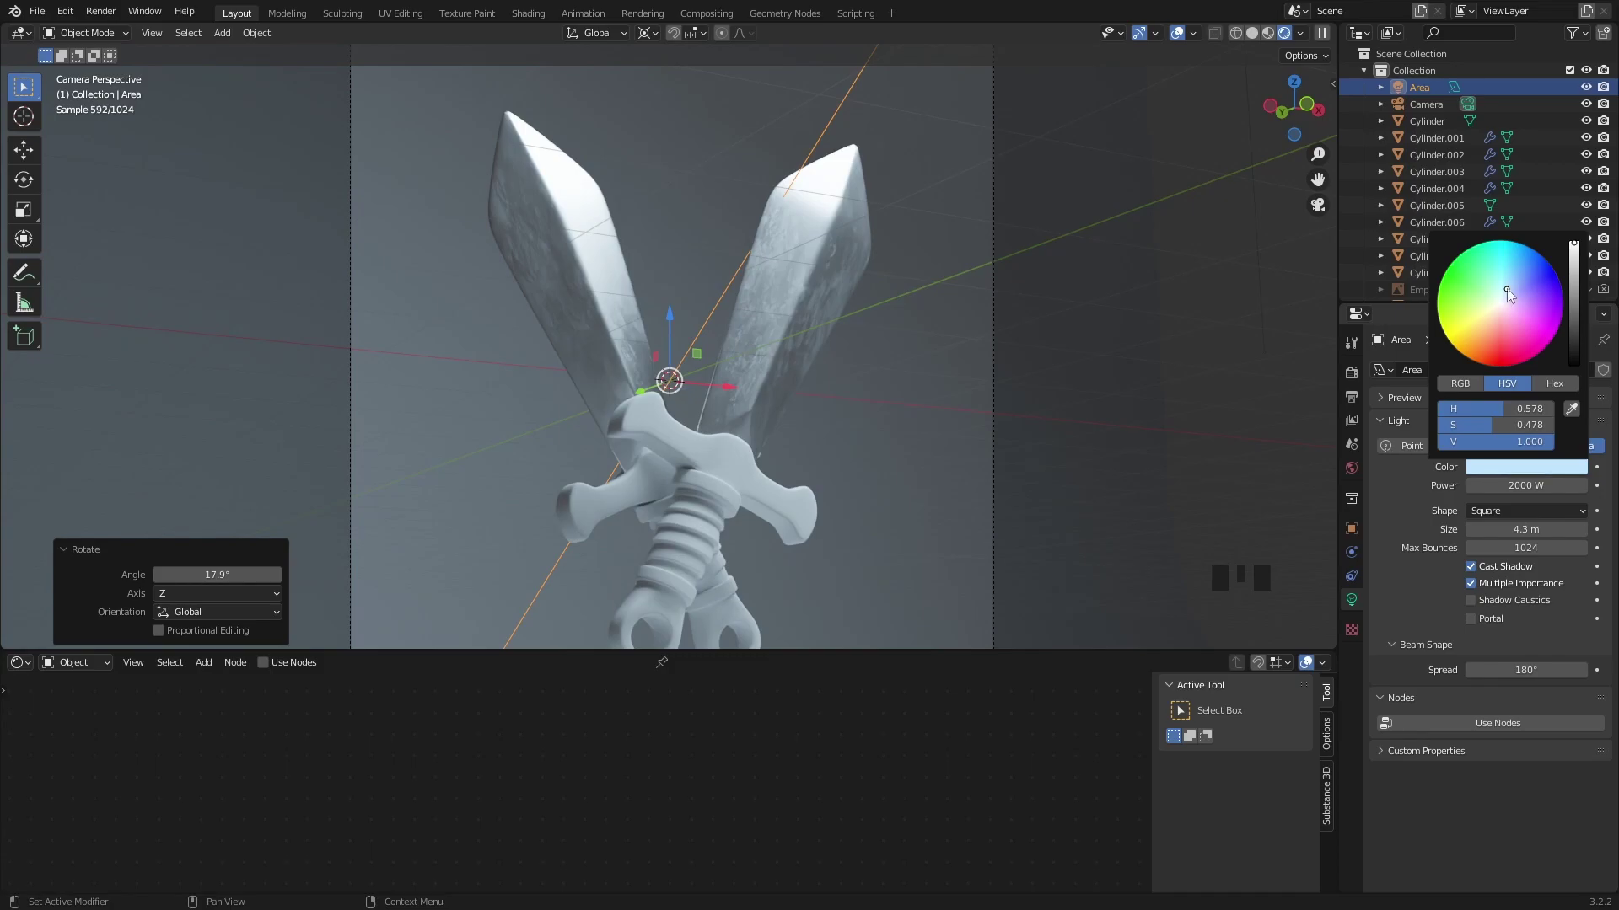
pyautogui.press('shift+d')
pyautogui.press('r')
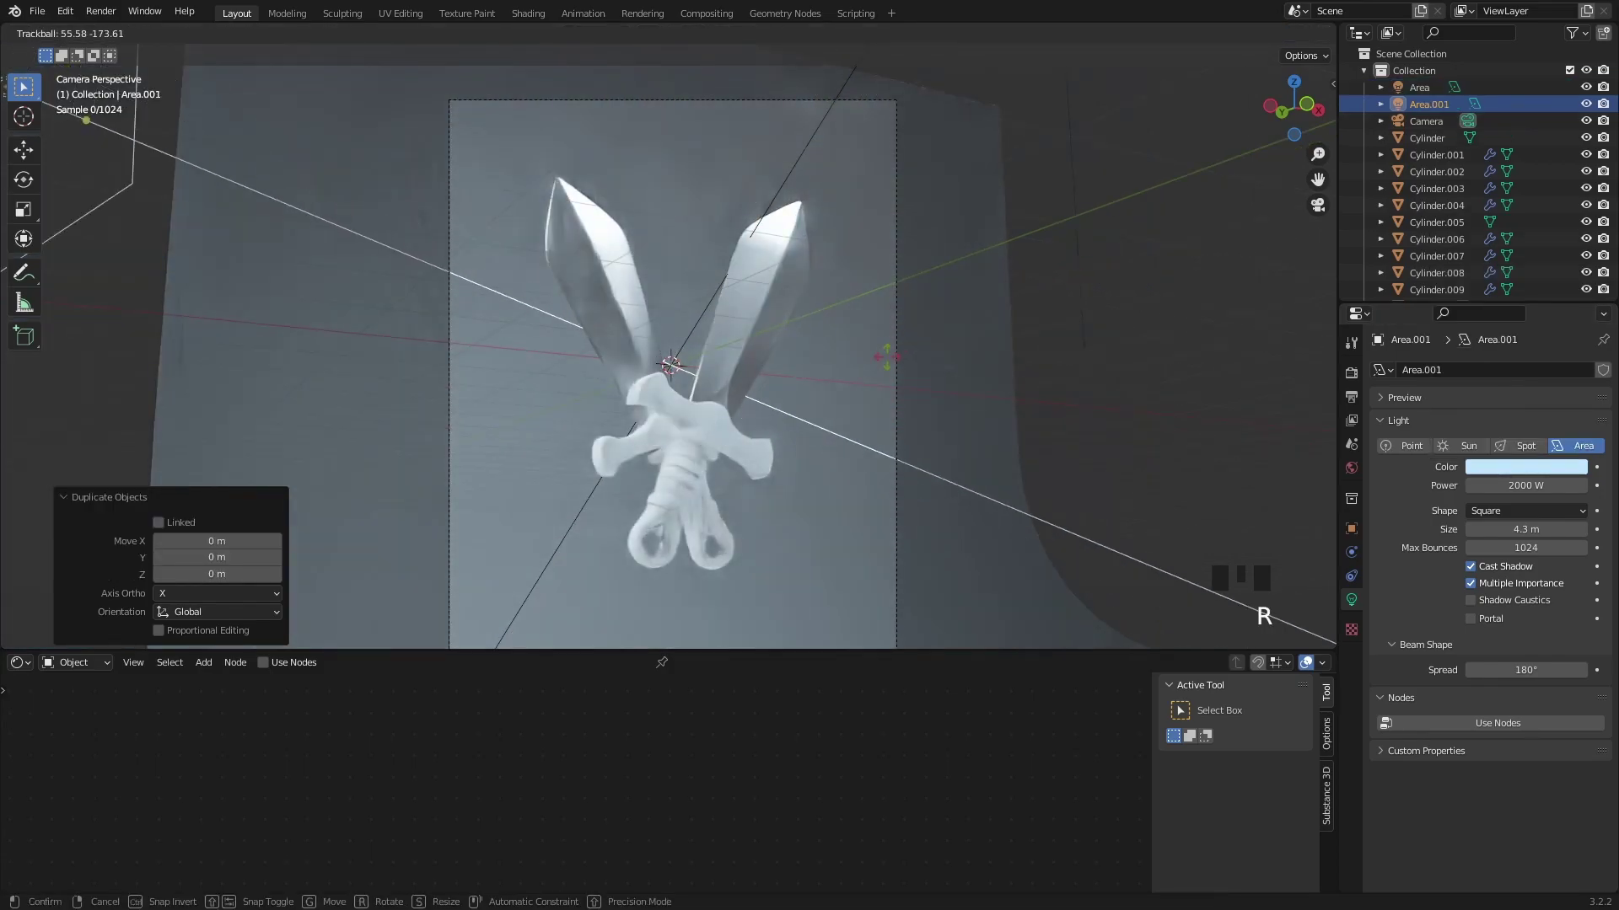
pyautogui.press('r')
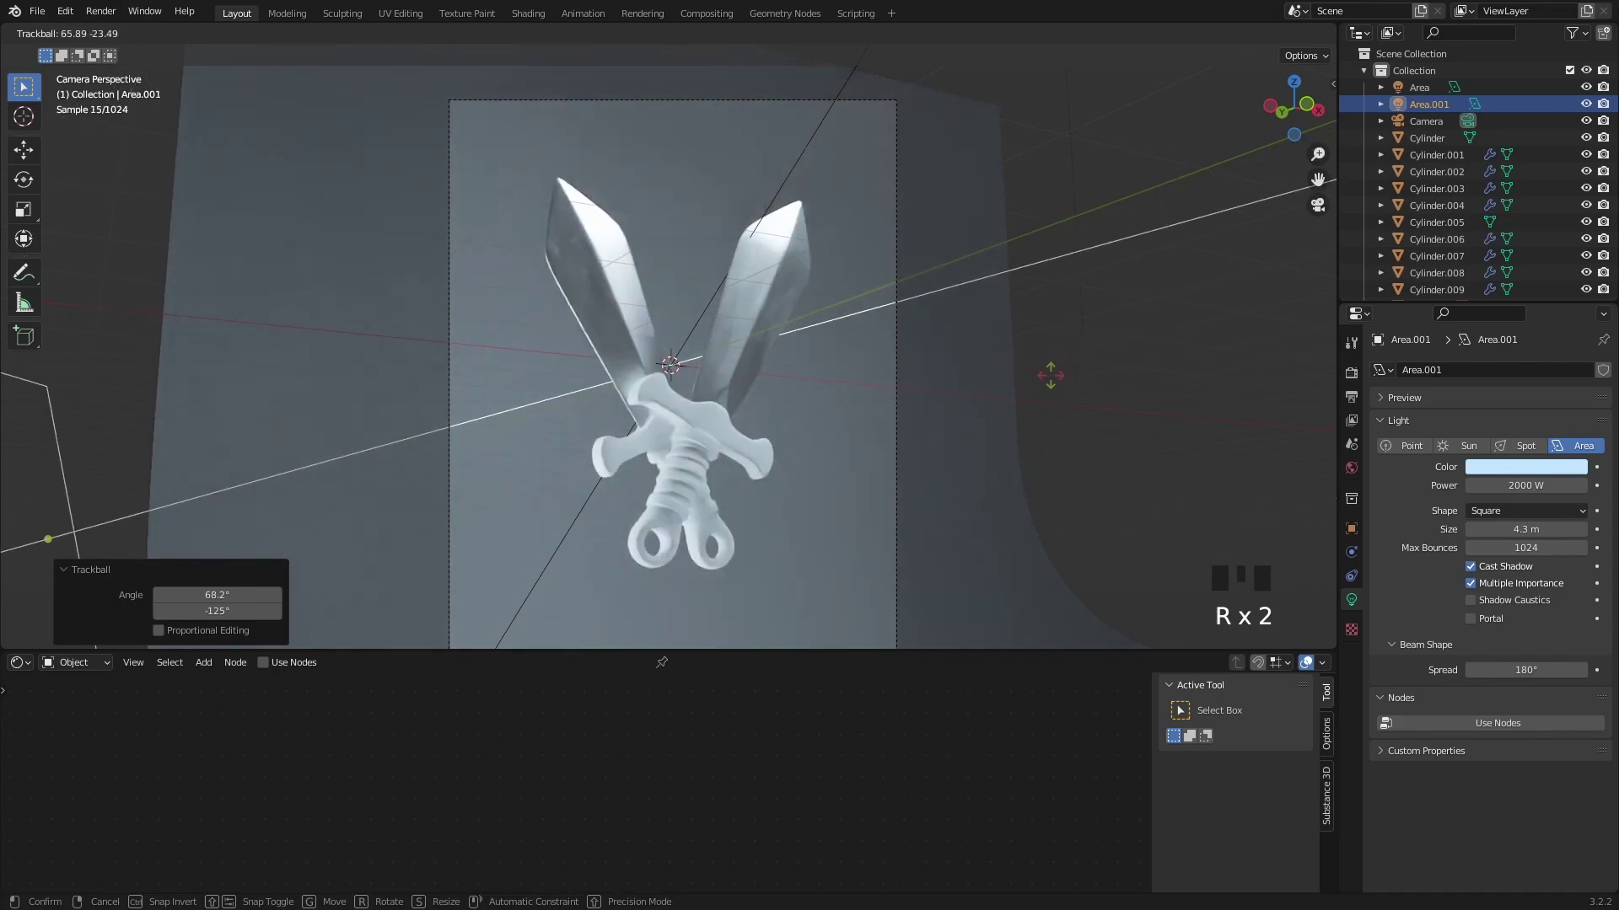
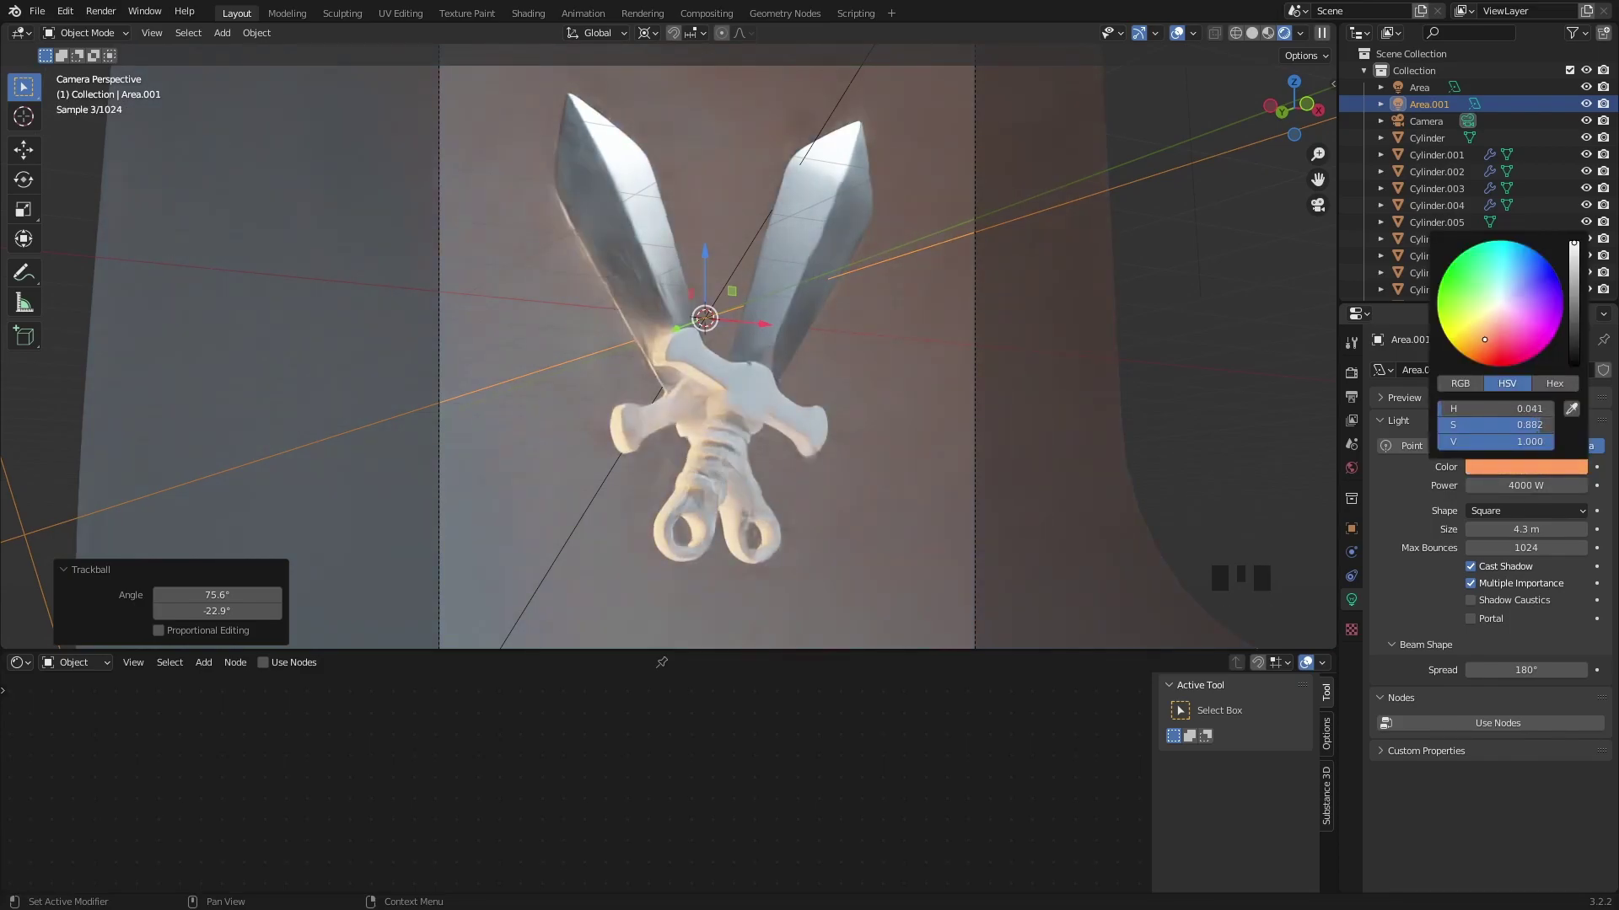
# Step: Duplicate the orange light, rotate it to a new angle and tint it blue at 200 W
pyautogui.middleClick(1151, 314)
pyautogui.press('shift+d')
pyautogui.press('r')
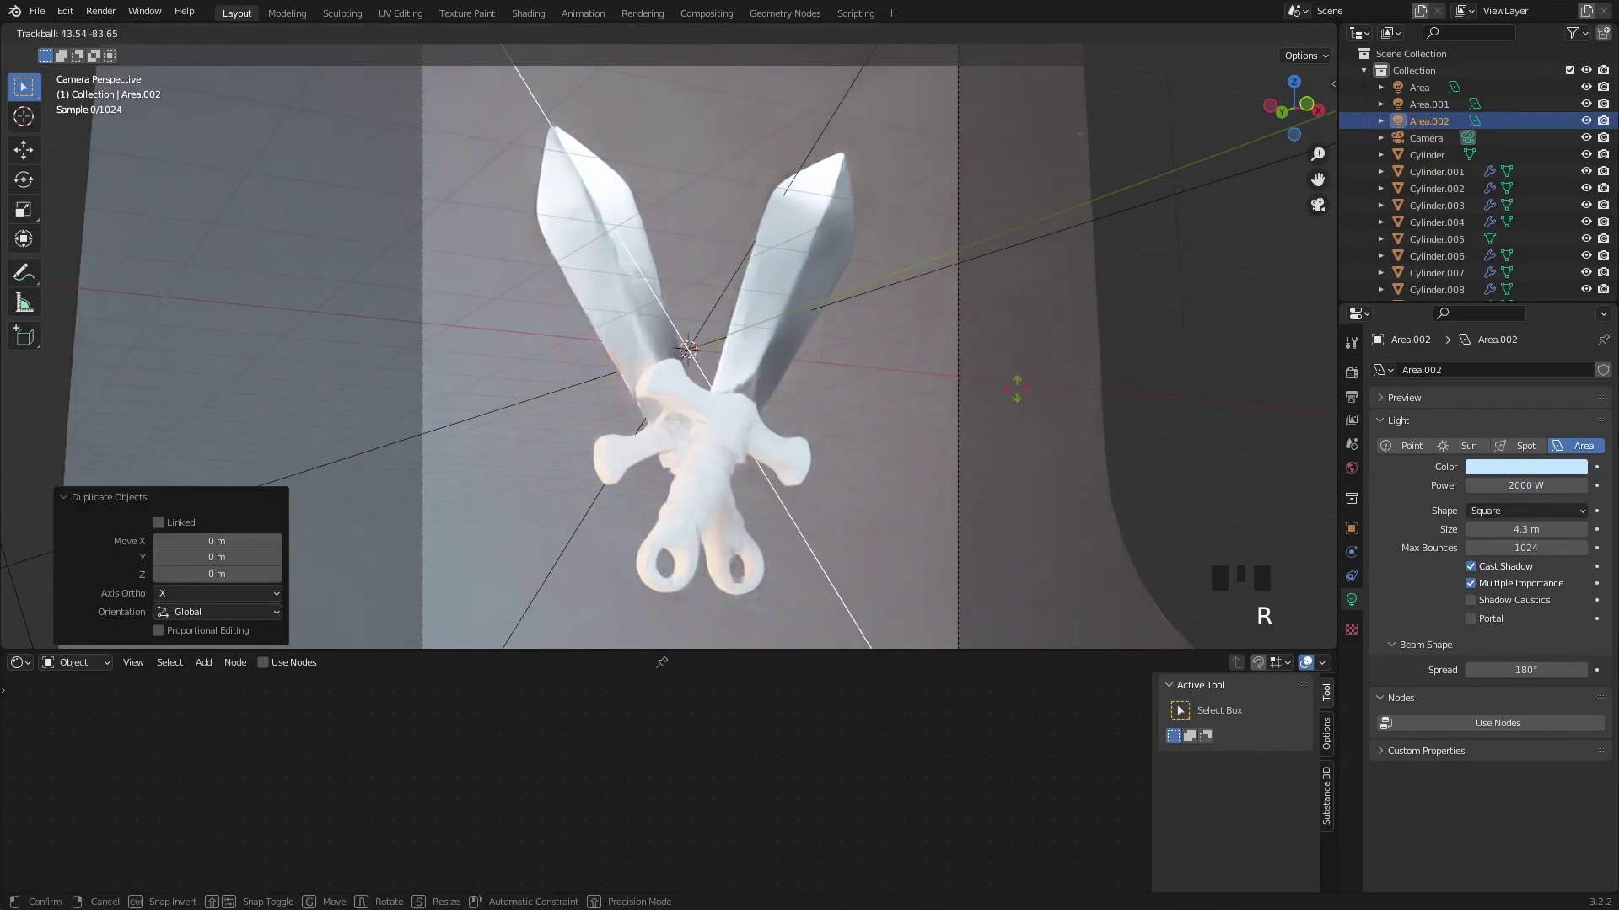
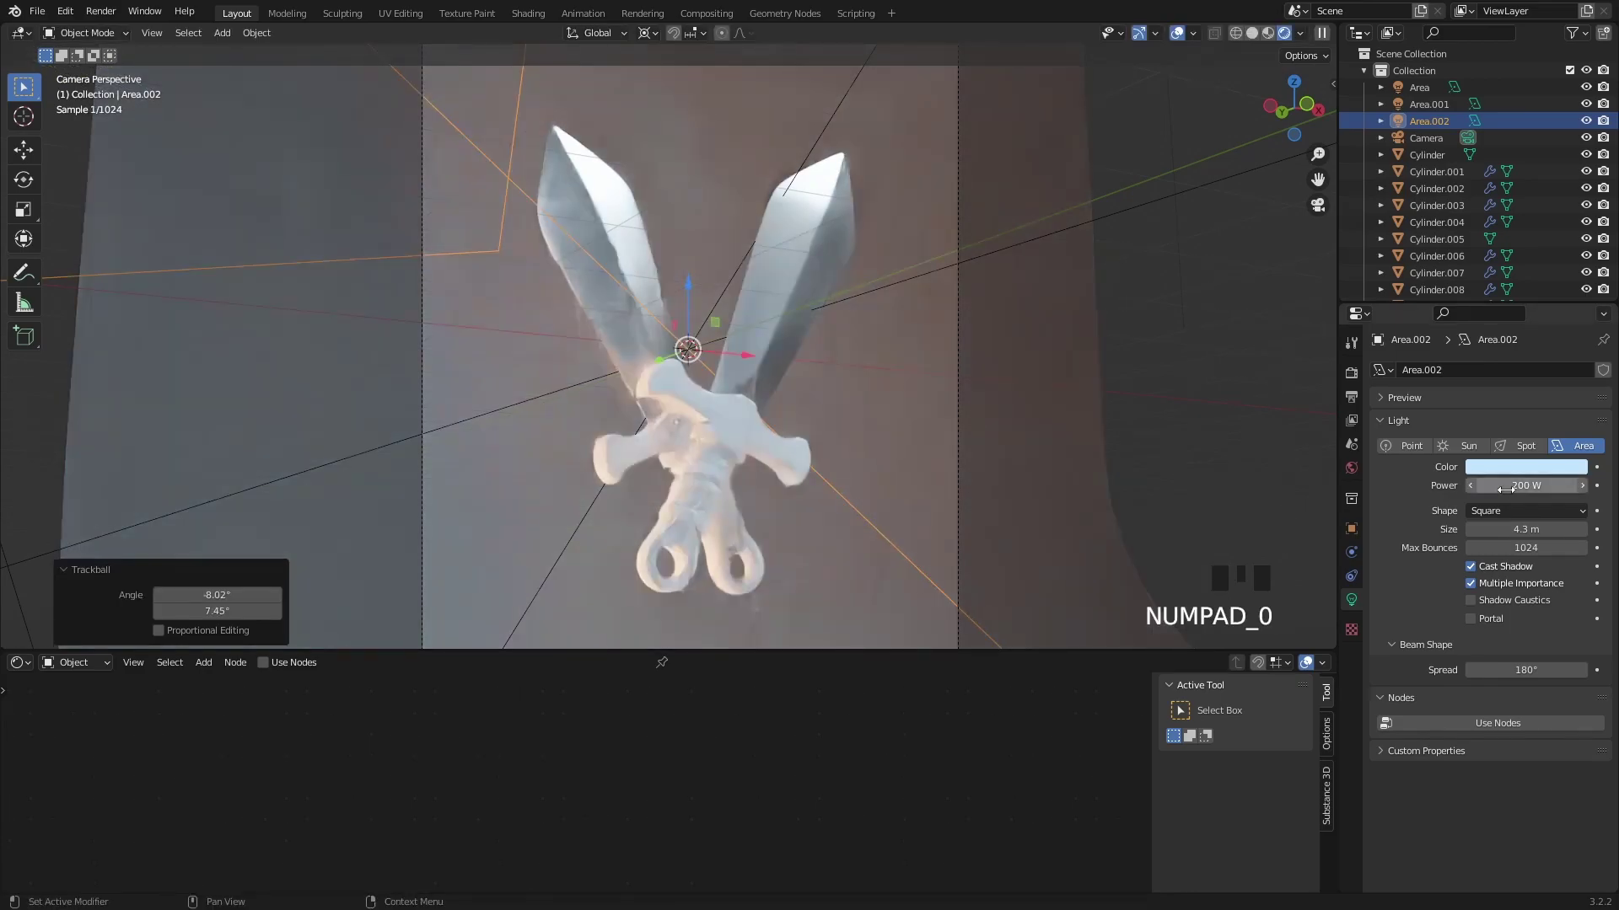
pyautogui.click(1509, 468)
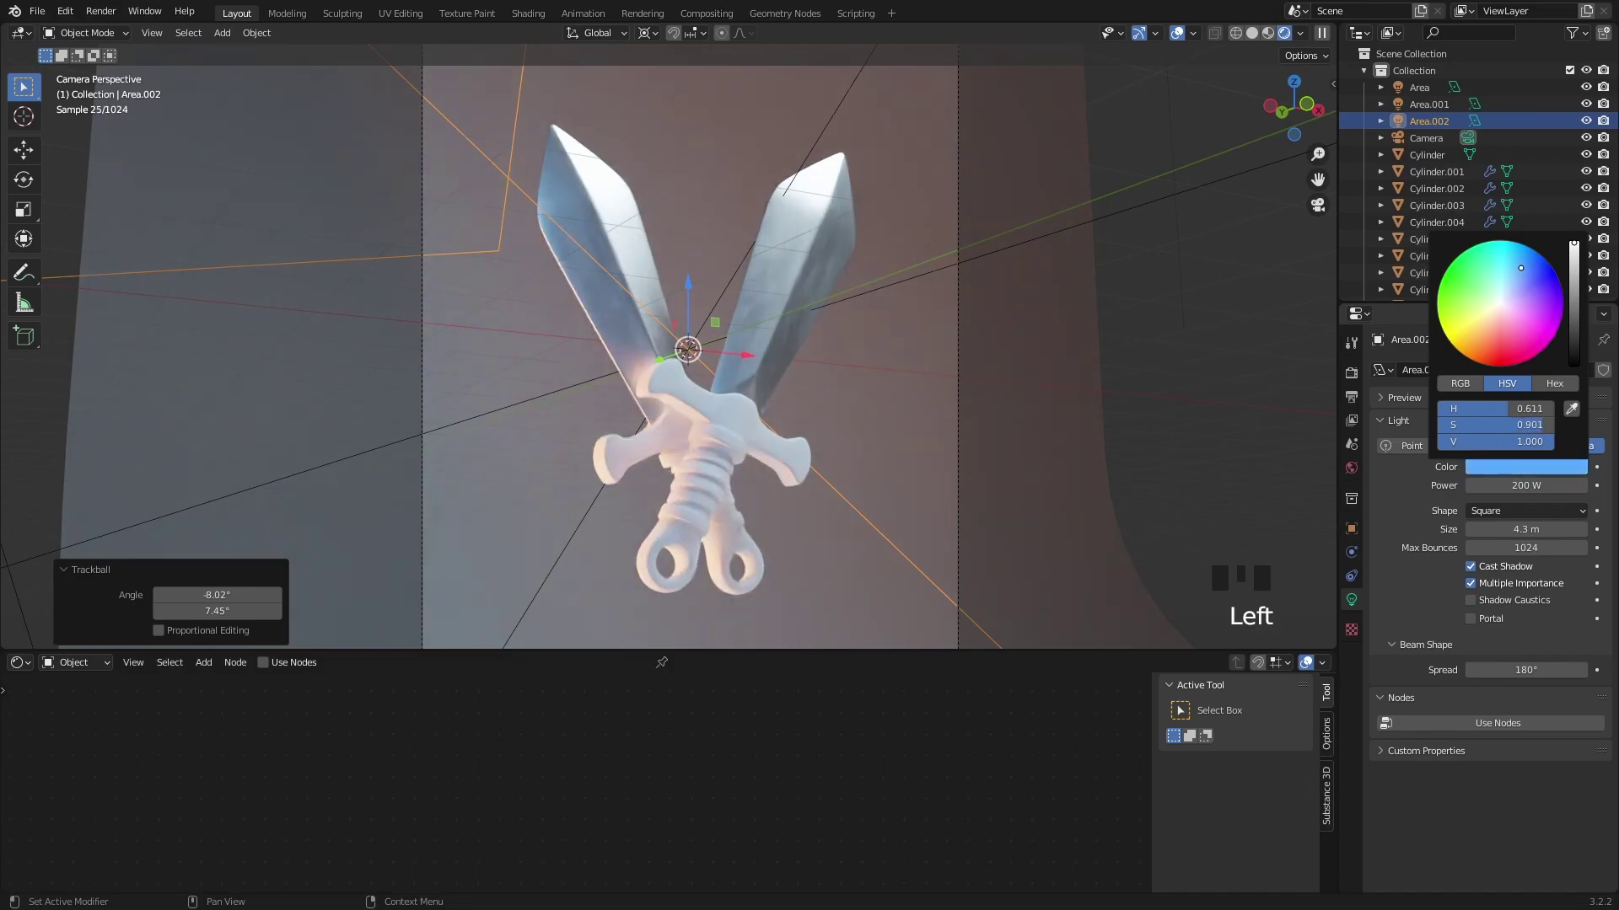
# Step: Give the guard a Gold metallic material with a gold-toned Base Color
pyautogui.moveTo(787, 500); pyautogui.dragTo(797, 466)
pyautogui.moveTo(797, 465); pyautogui.dragTo(633, 584)
pyautogui.moveTo(633, 584); pyautogui.dragTo(764, 596)
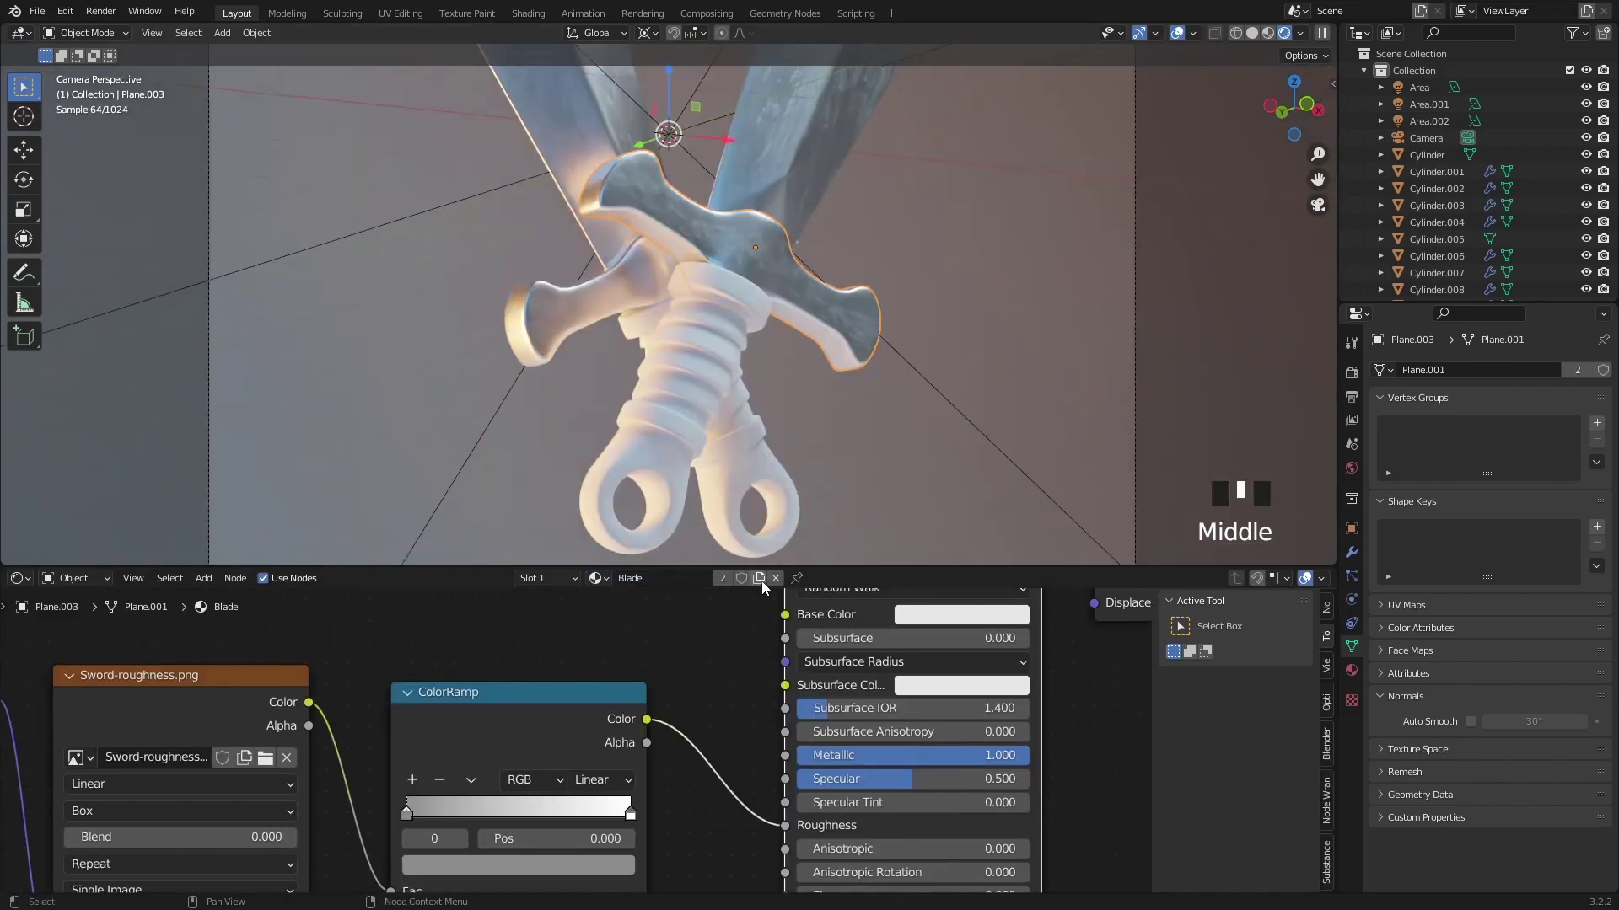
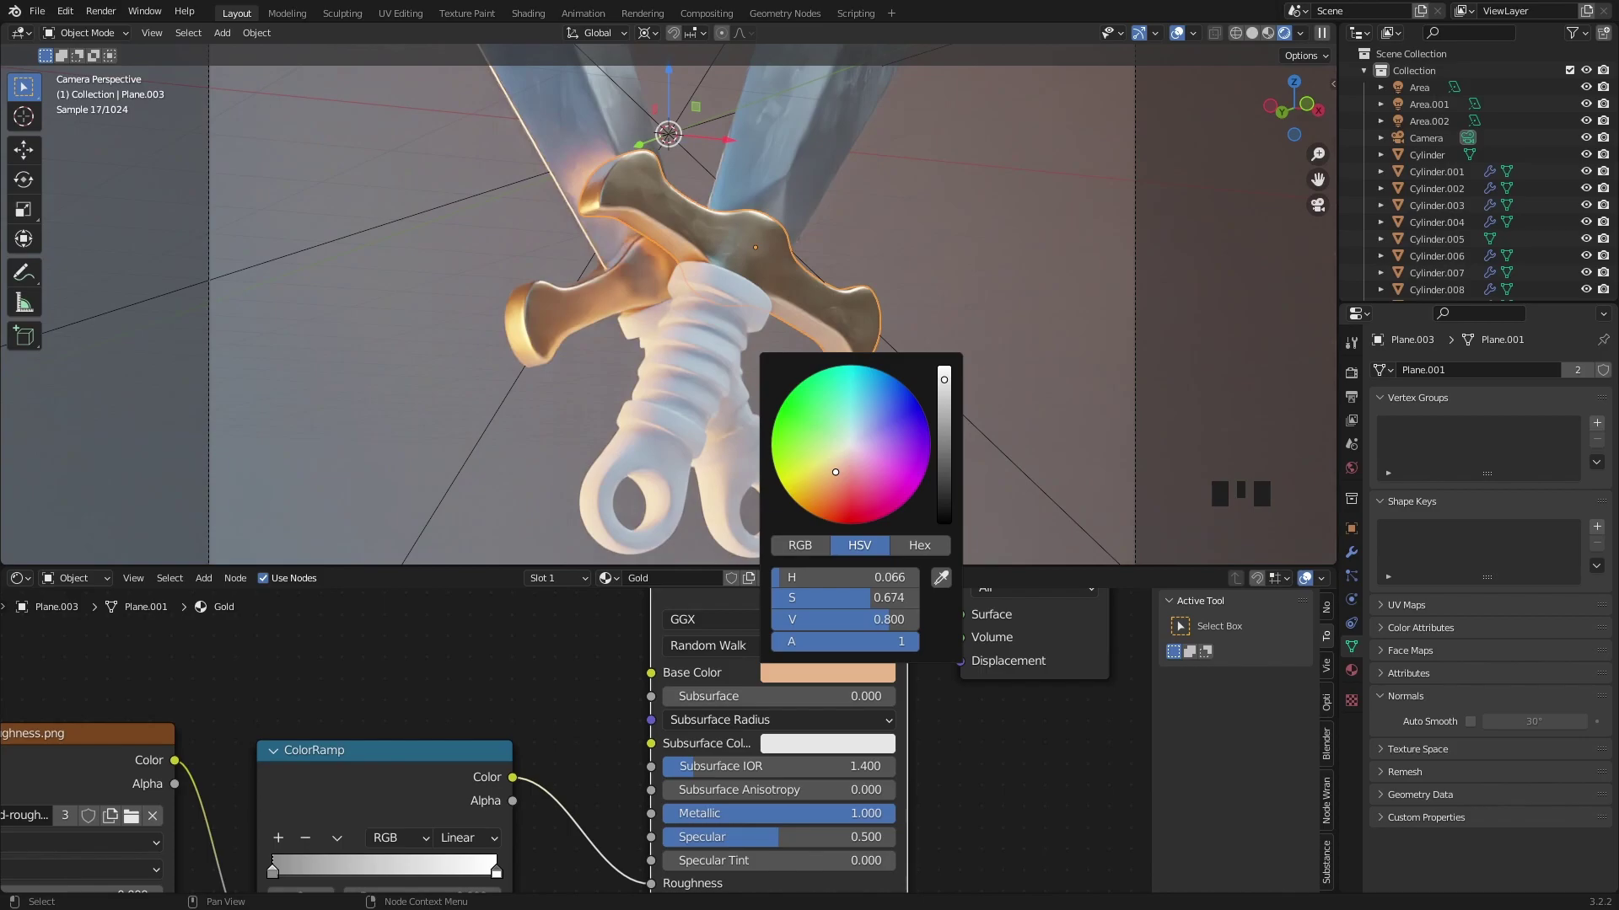
pyautogui.click(750, 329)
# Step: Select the grip rings with the guard active and link the Gold material via Ctrl+L
pyautogui.click(680, 430)
pyautogui.click(616, 470)
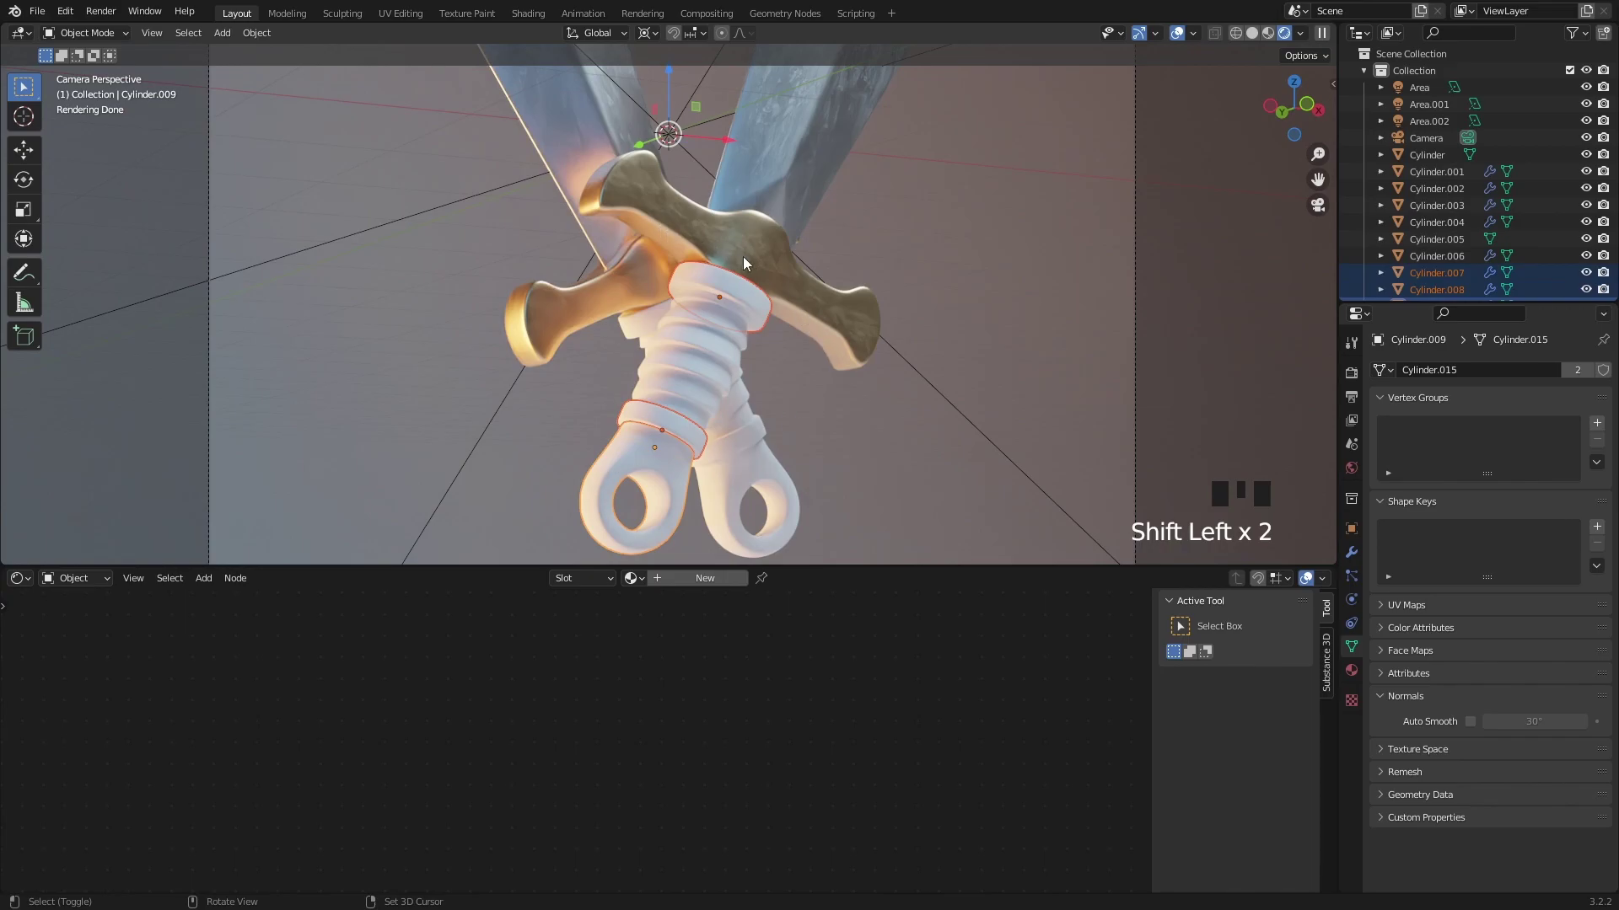
pyautogui.click(749, 260)
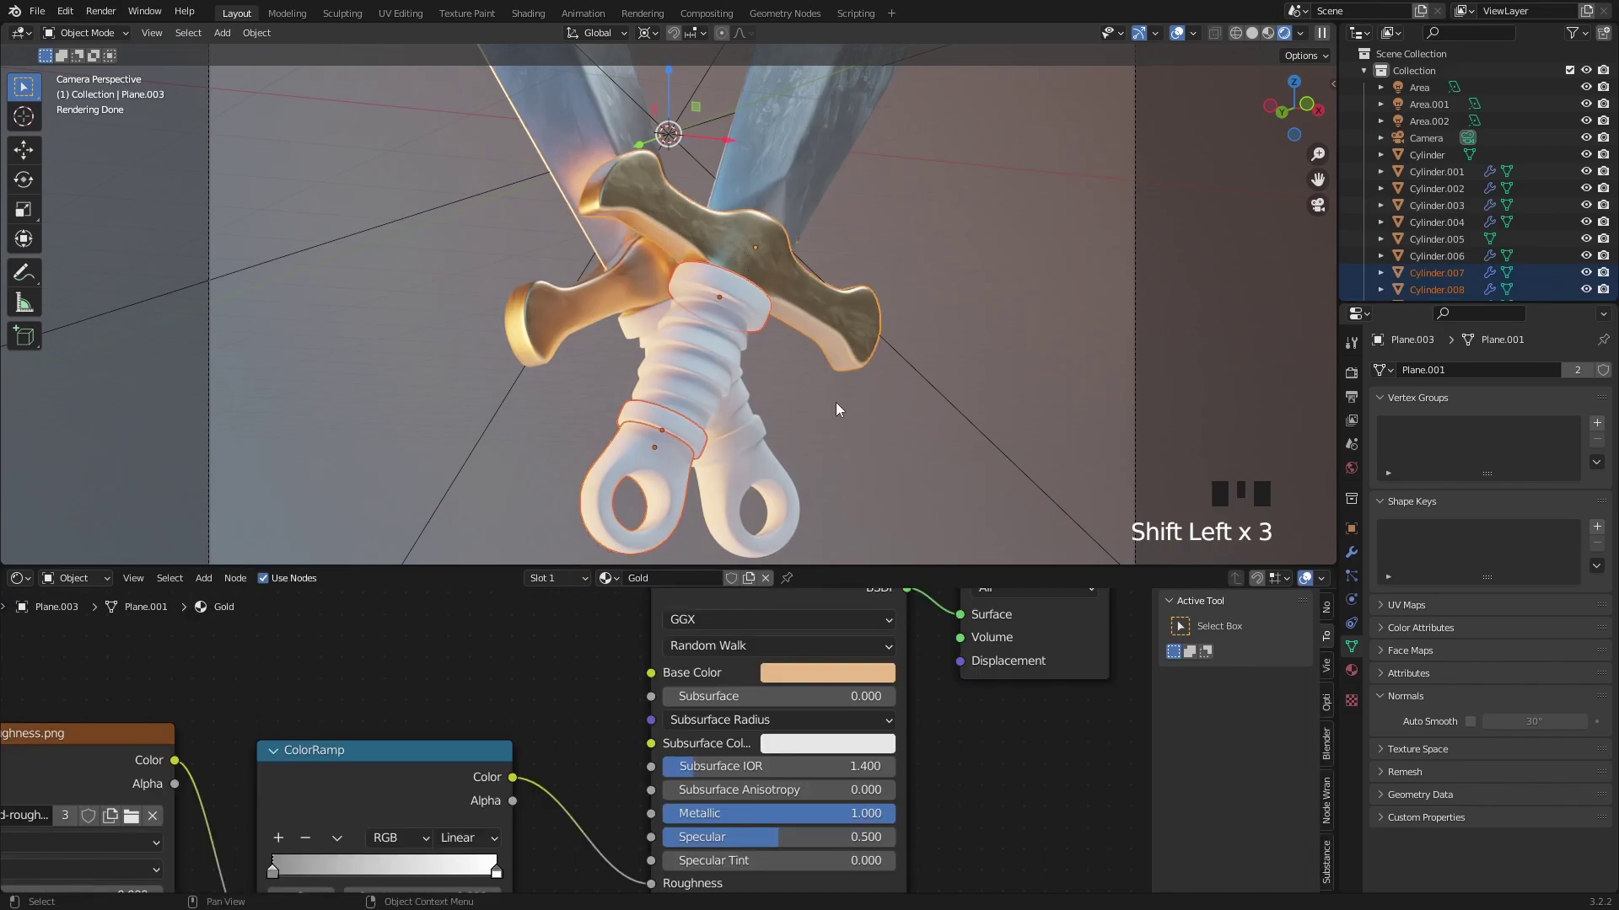
pyautogui.press('ctrl+l')
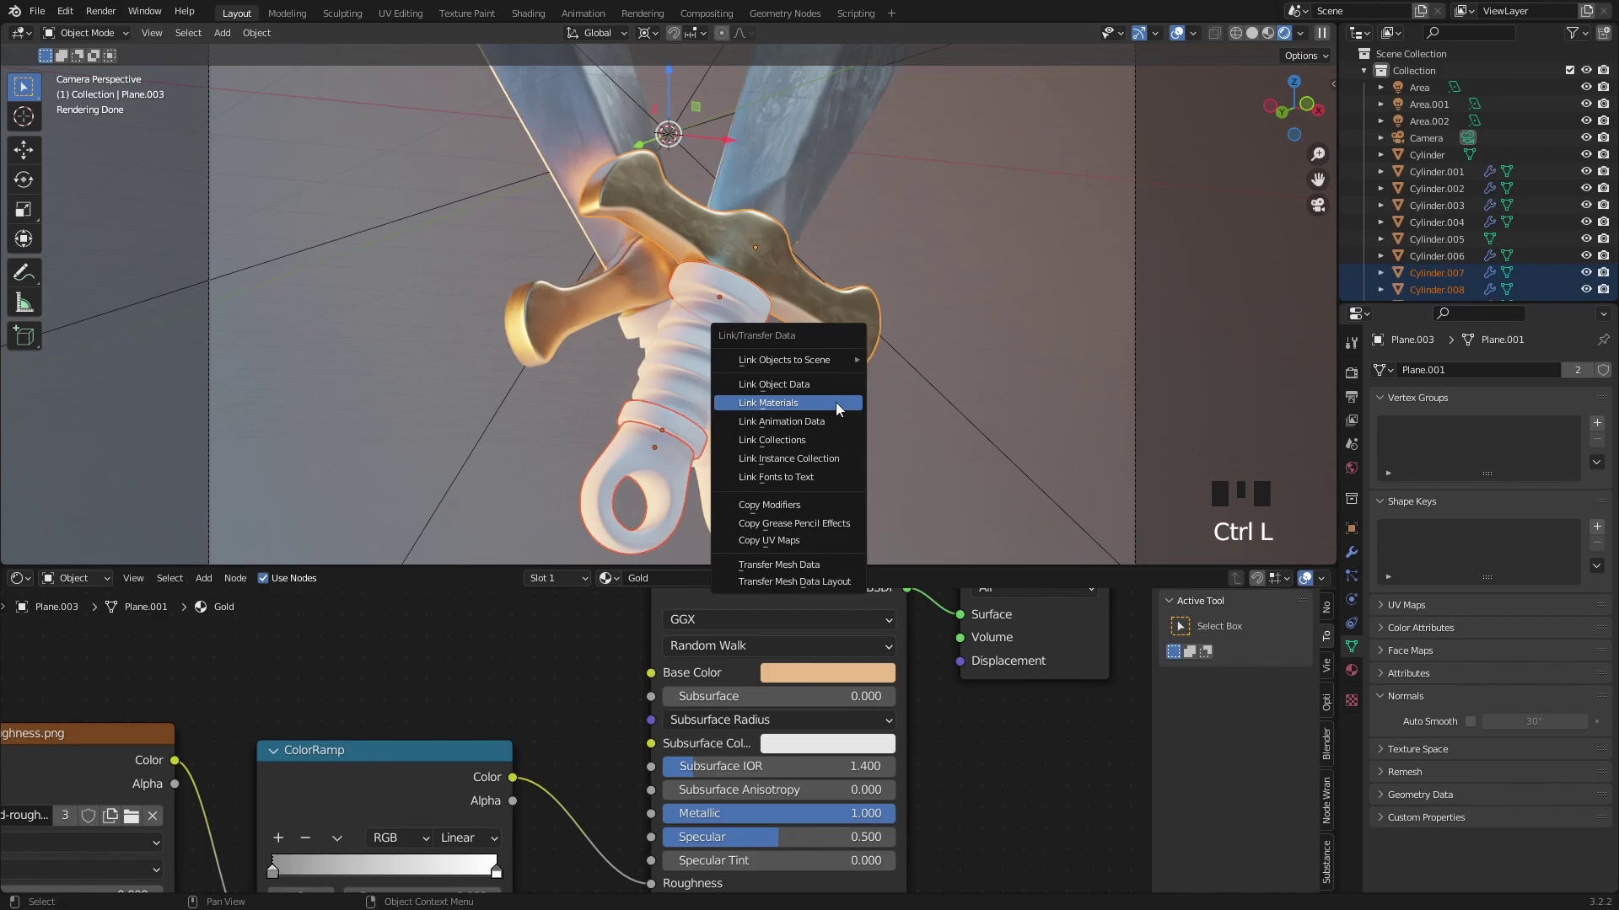
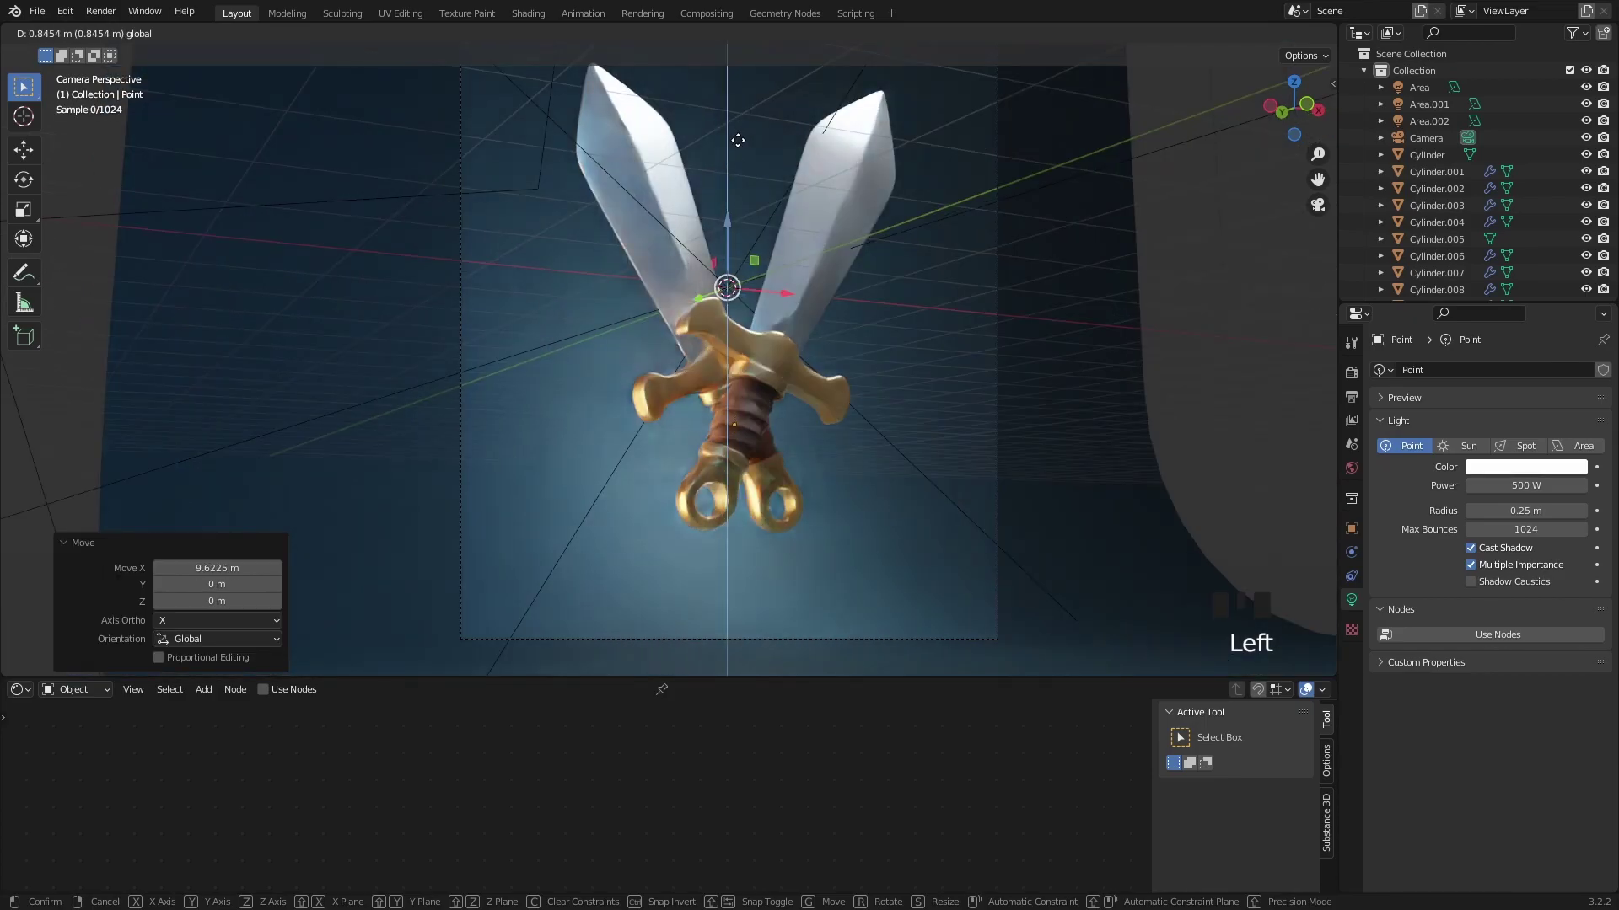
# Step: Confirm the 500 W point light's new position behind the crossed swords
pyautogui.click(780, 301)
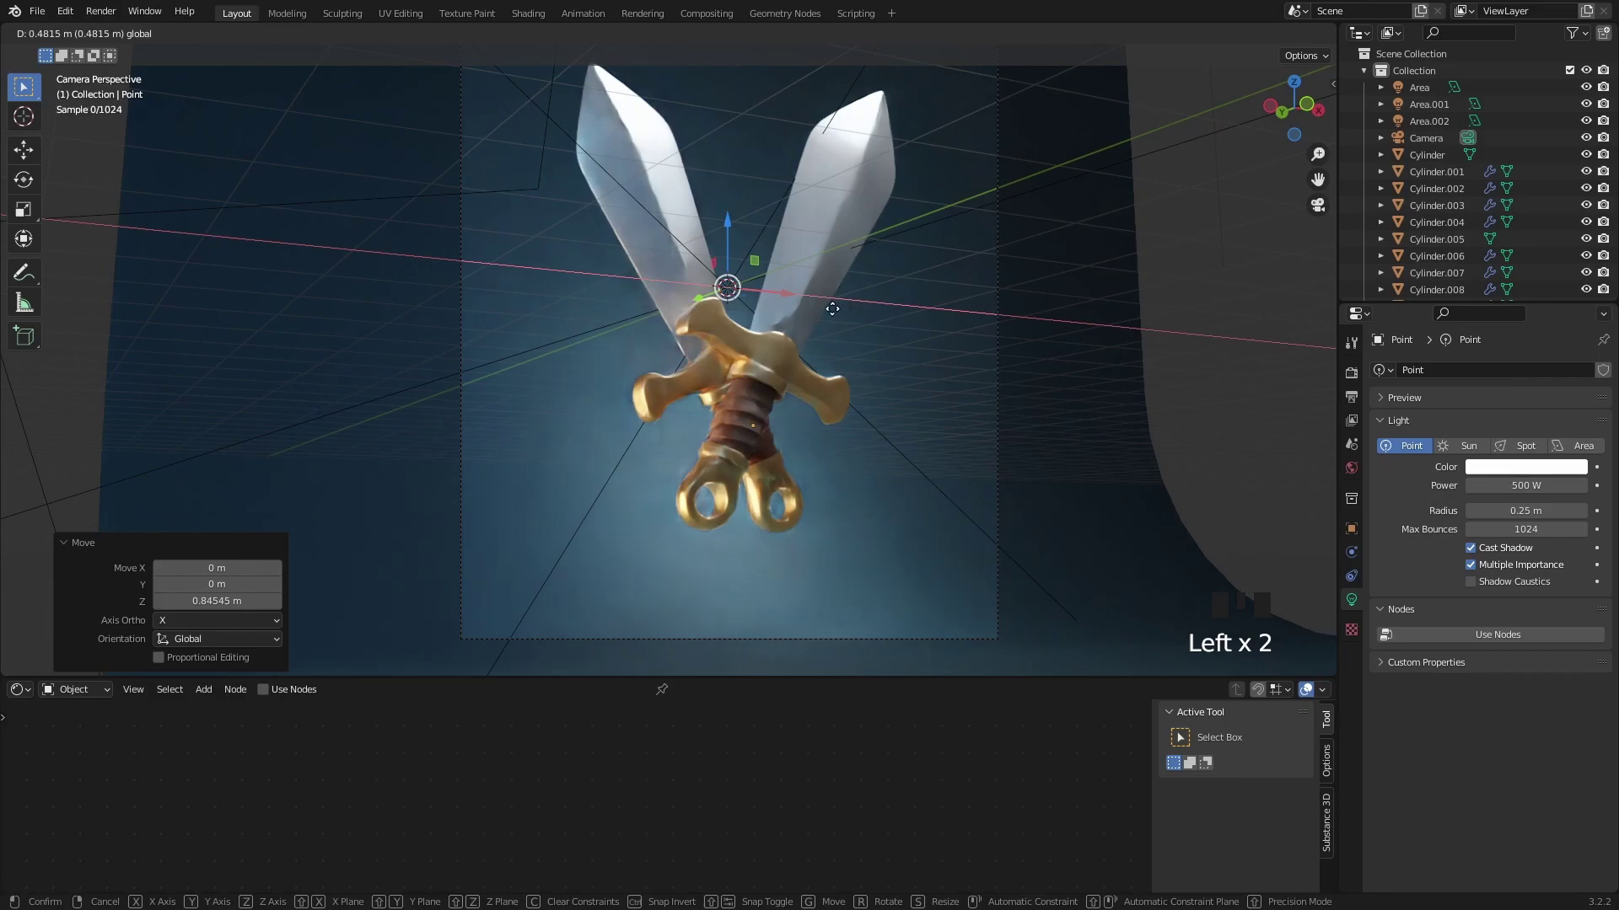
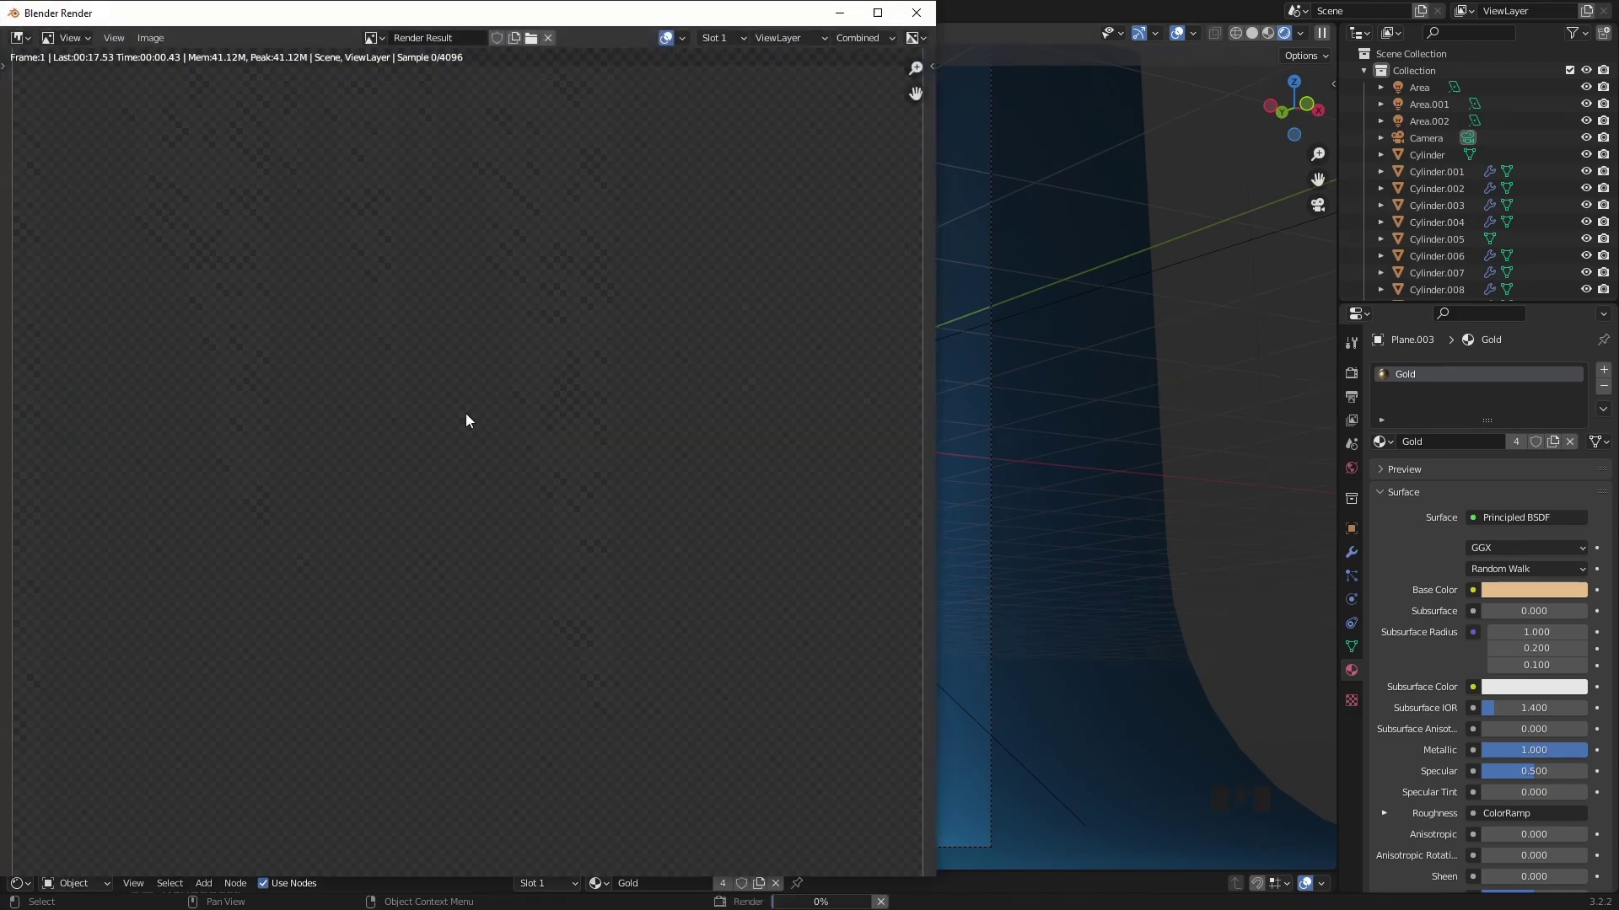
# Step: Close the render result window after launching the still render
pyautogui.click(468, 40)
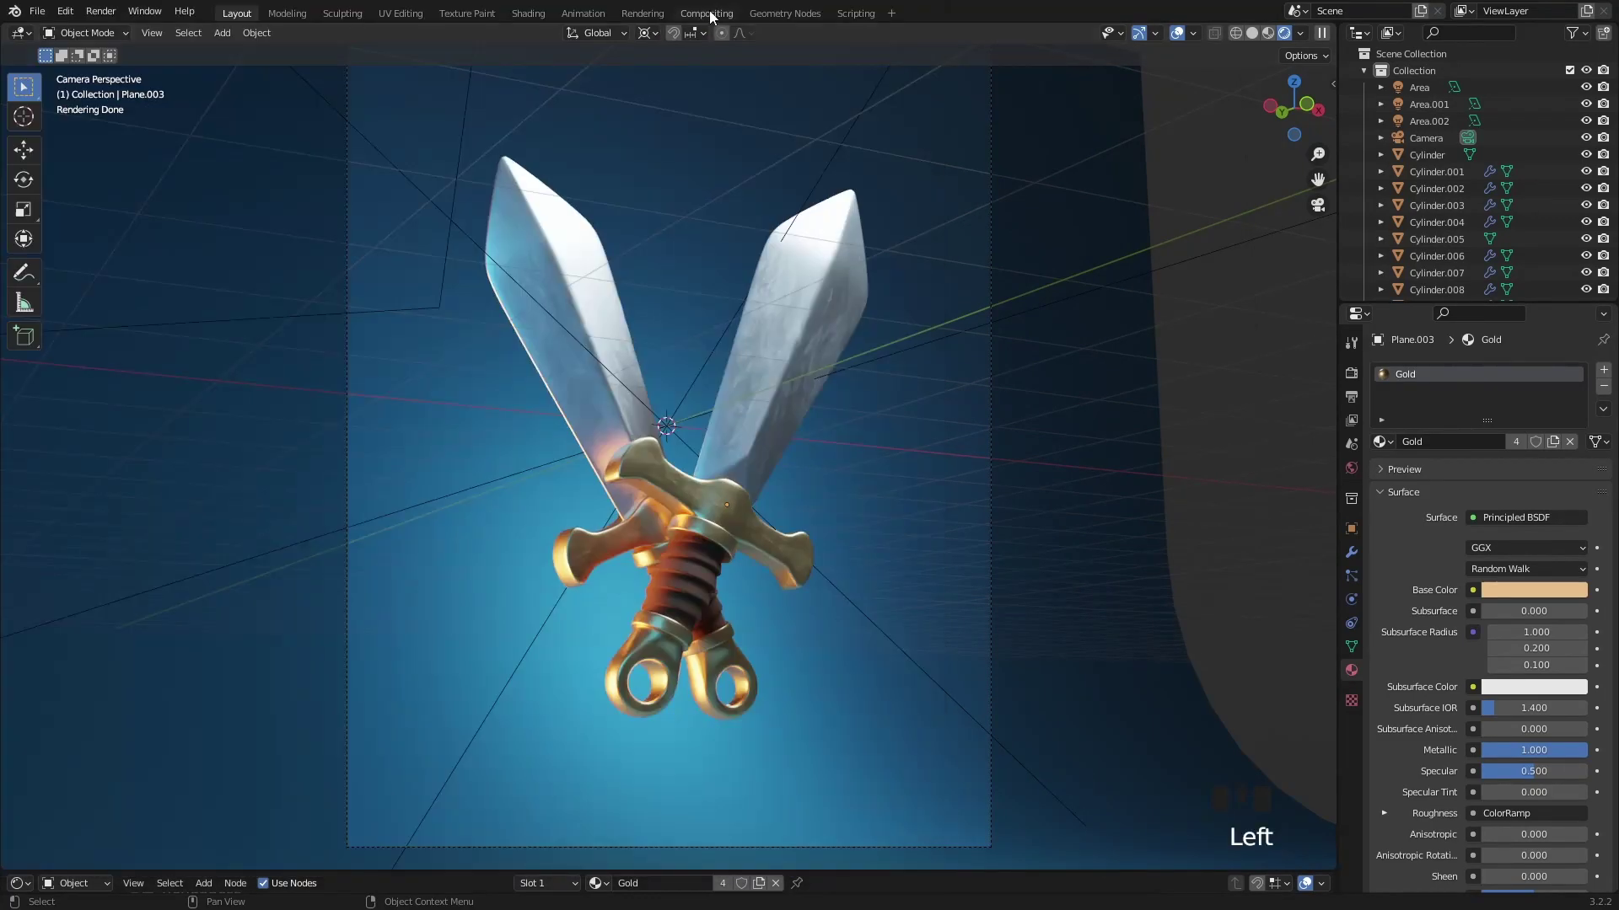